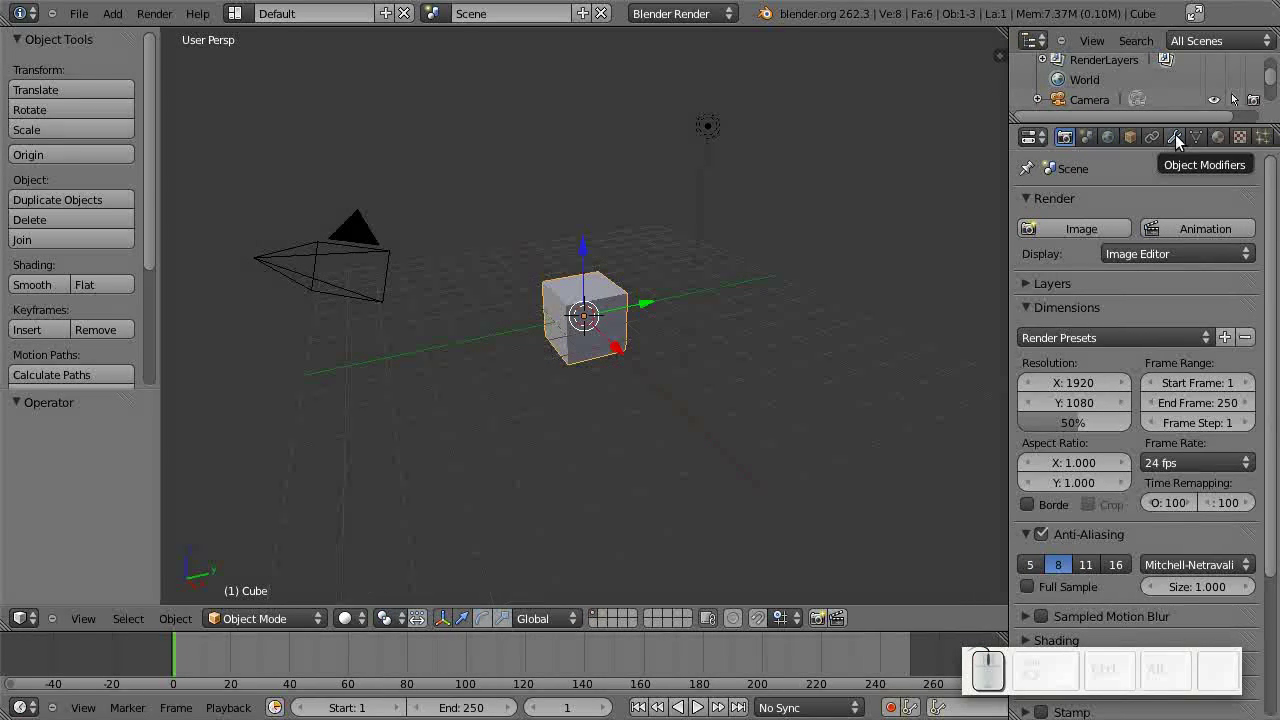
Add a New Particles modifier to the default cube and move to its Physics settings.
{"action": "left_click", "coordinate": [1184, 140]}
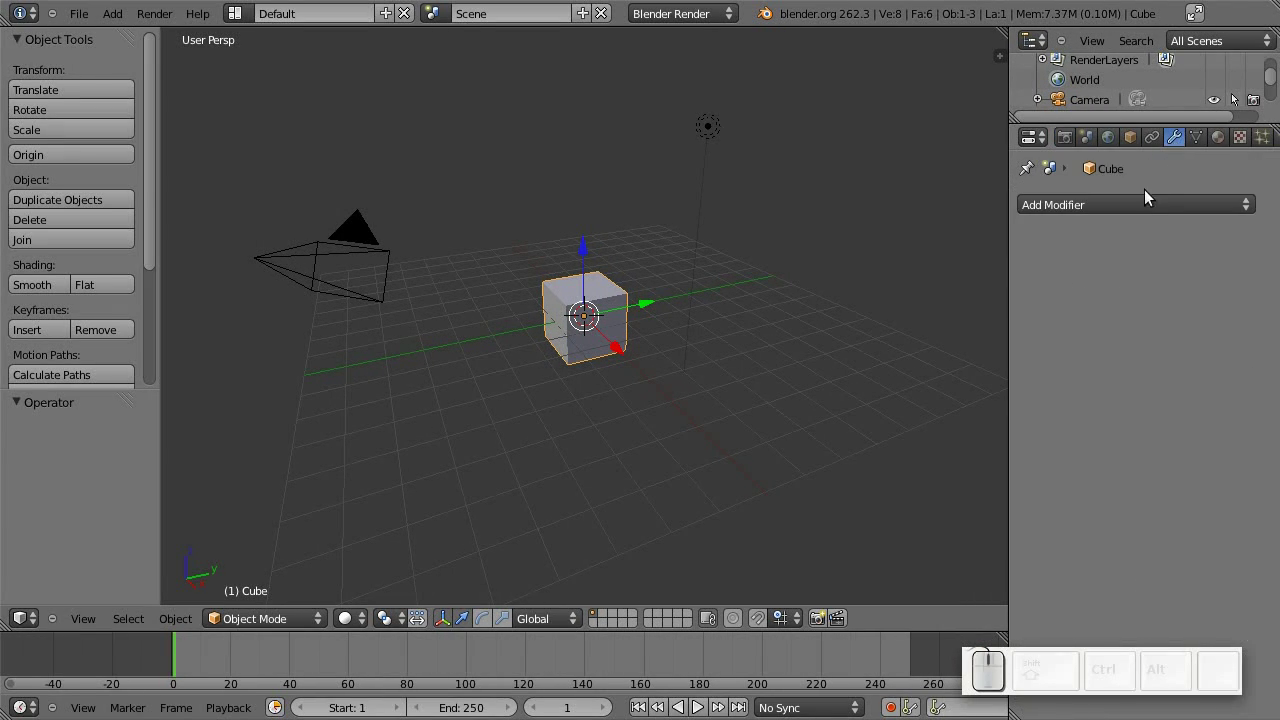
{"action": "left_click", "coordinate": [1133, 205]}
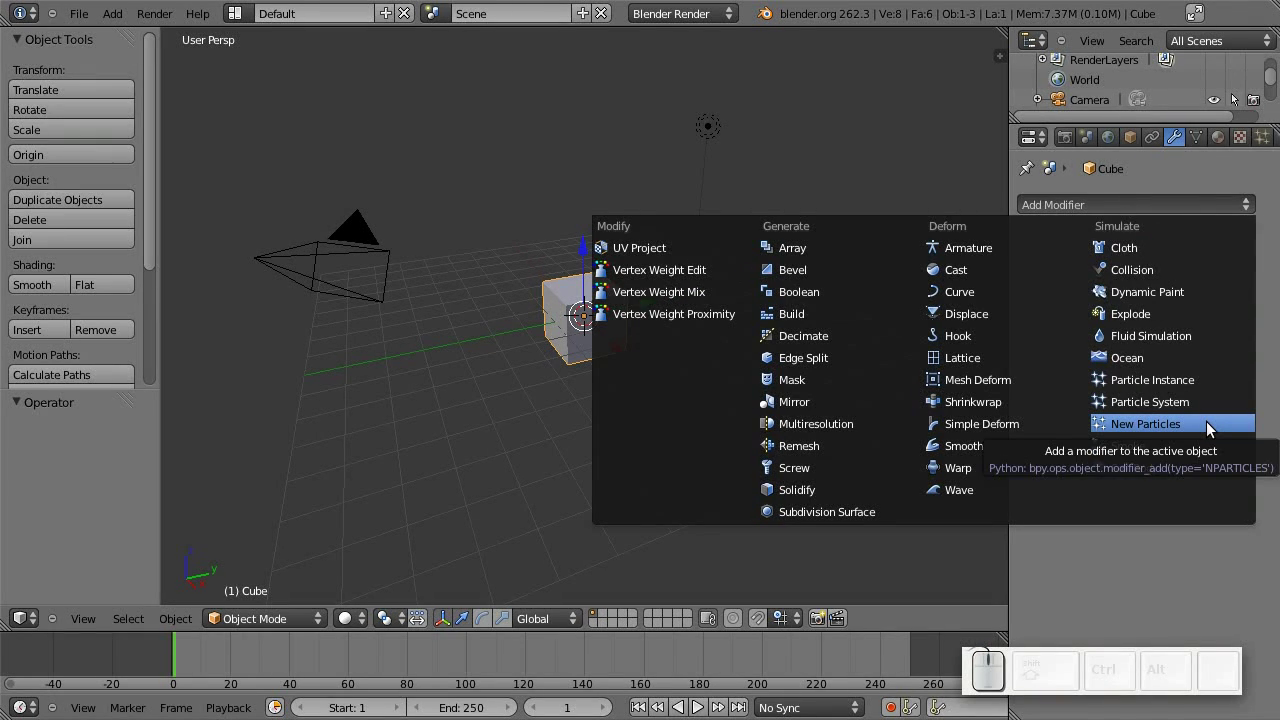
{"action": "left_click", "coordinate": [1208, 422]}
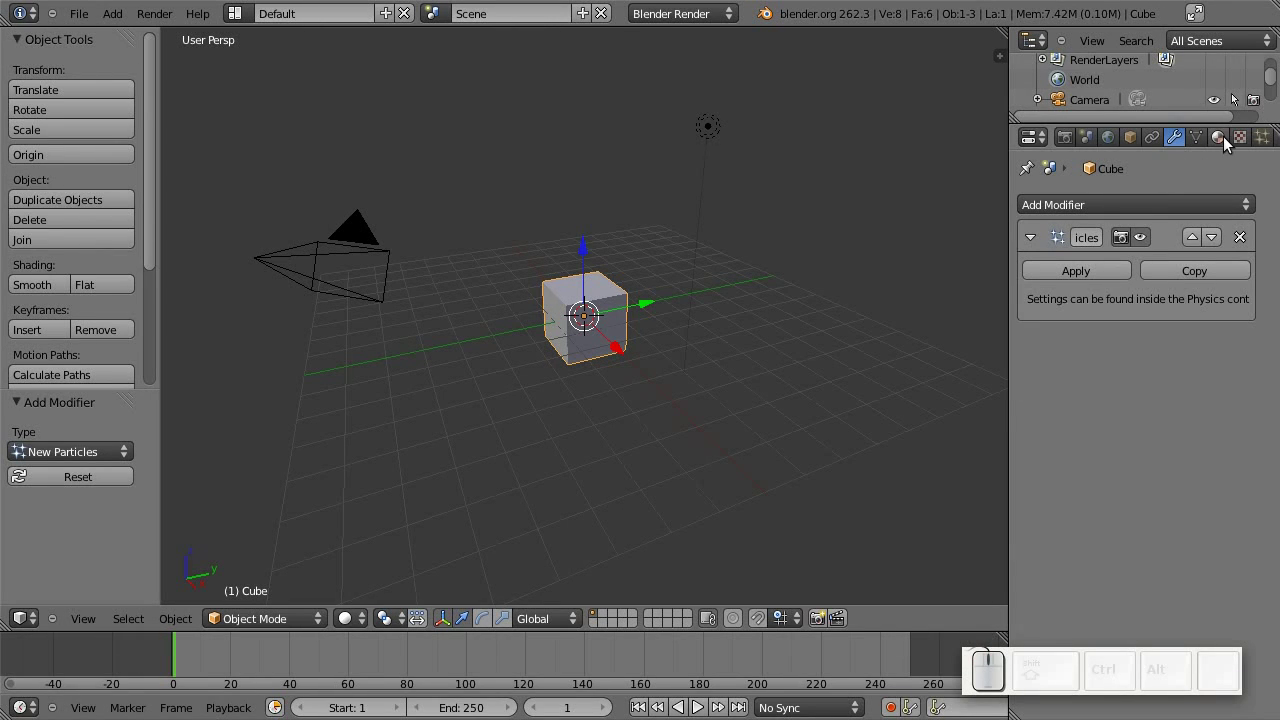
{"action": "left_click_drag", "start_coordinate": [1228, 142], "coordinate": [1232, 149]}
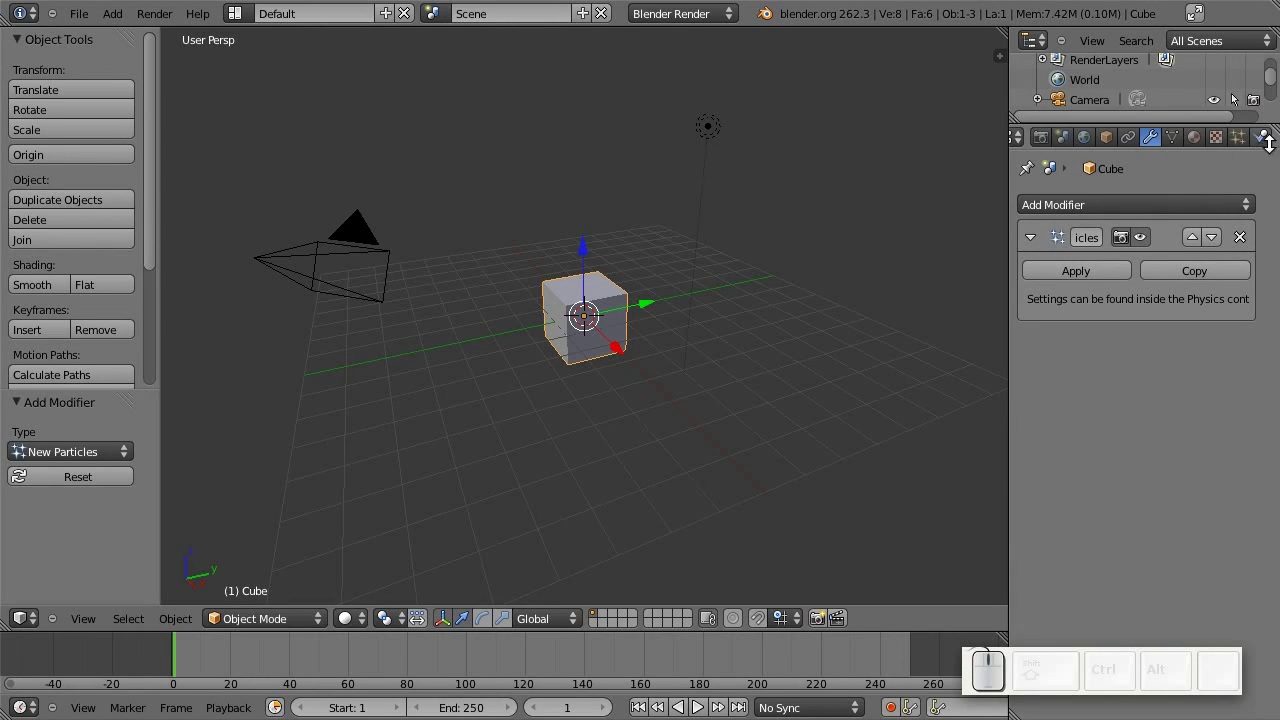
Bring the cube's Particles panel into view in the Physics settings.
{"action": "left_click", "coordinate": [1265, 144]}
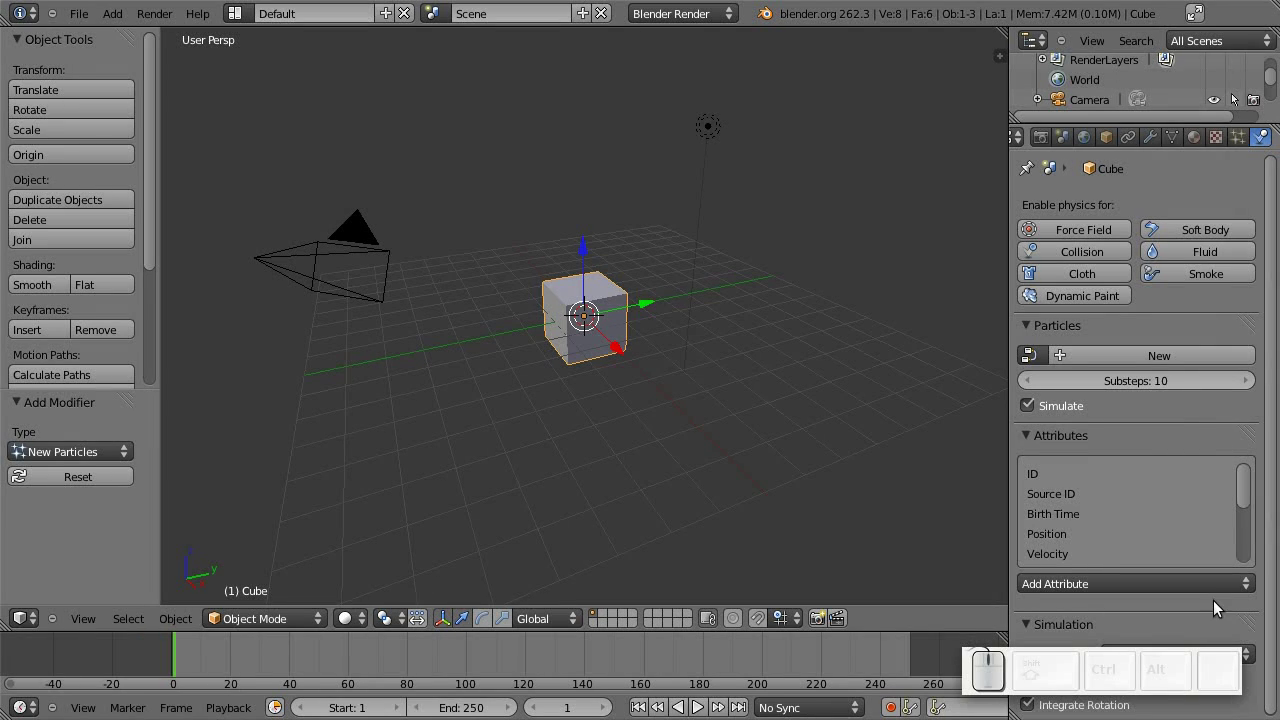
{"action": "left_click", "coordinate": [1115, 669]}
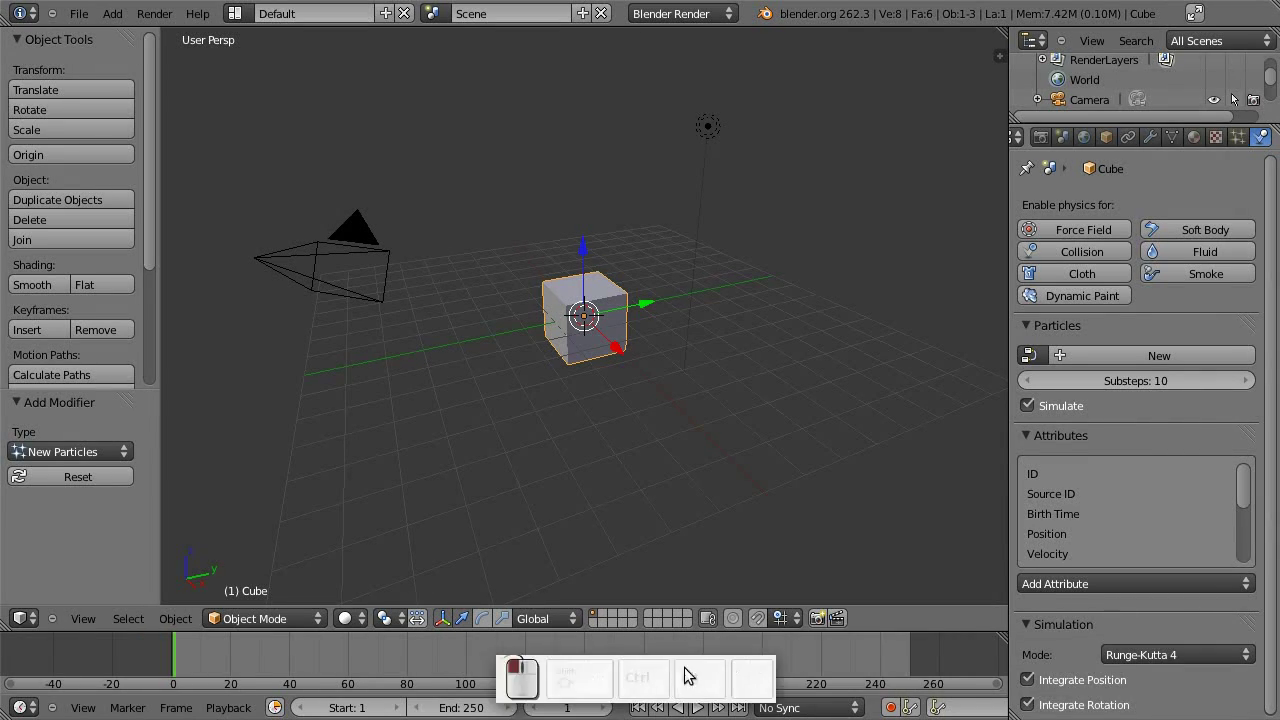
{"action": "left_click_drag", "start_coordinate": [1113, 663], "coordinate": [1165, 280]}
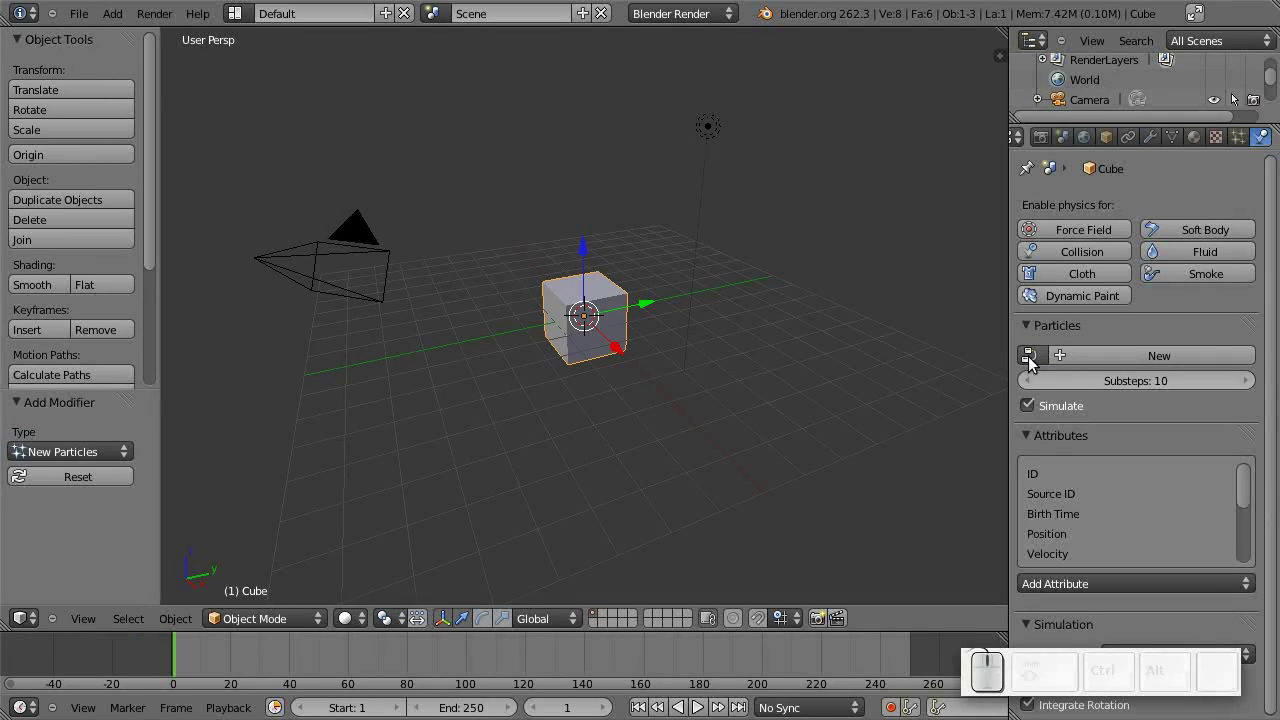
Create a new particle node tree named NodeTree and keep it as the cube's particle tree.
{"action": "left_click", "coordinate": [1043, 360]}
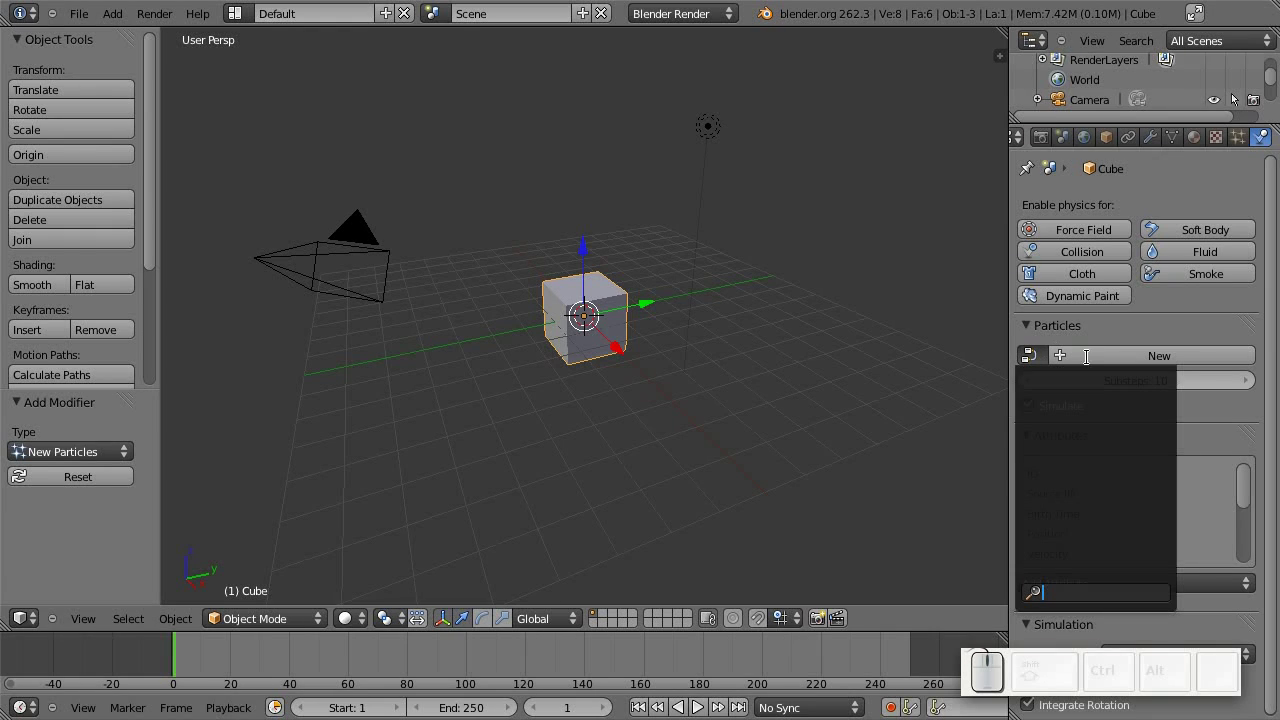
{"action": "left_click", "coordinate": [1212, 321]}
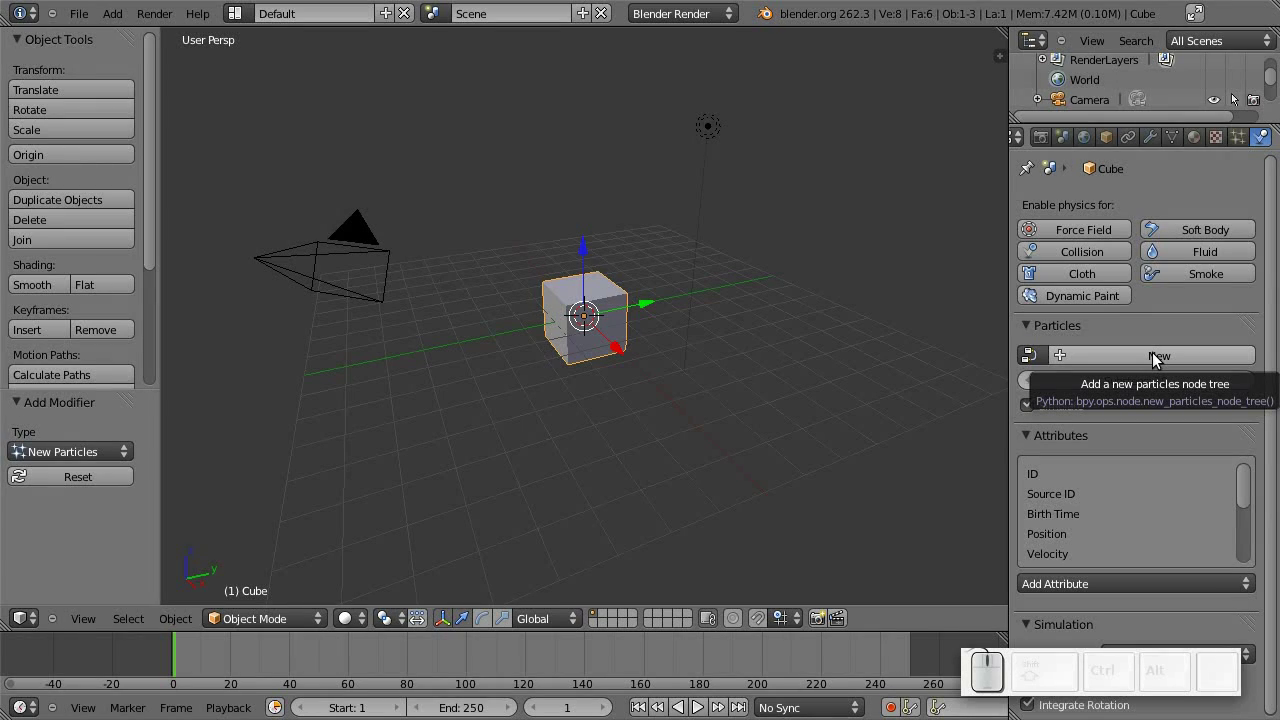
{"action": "left_click", "coordinate": [1161, 358]}
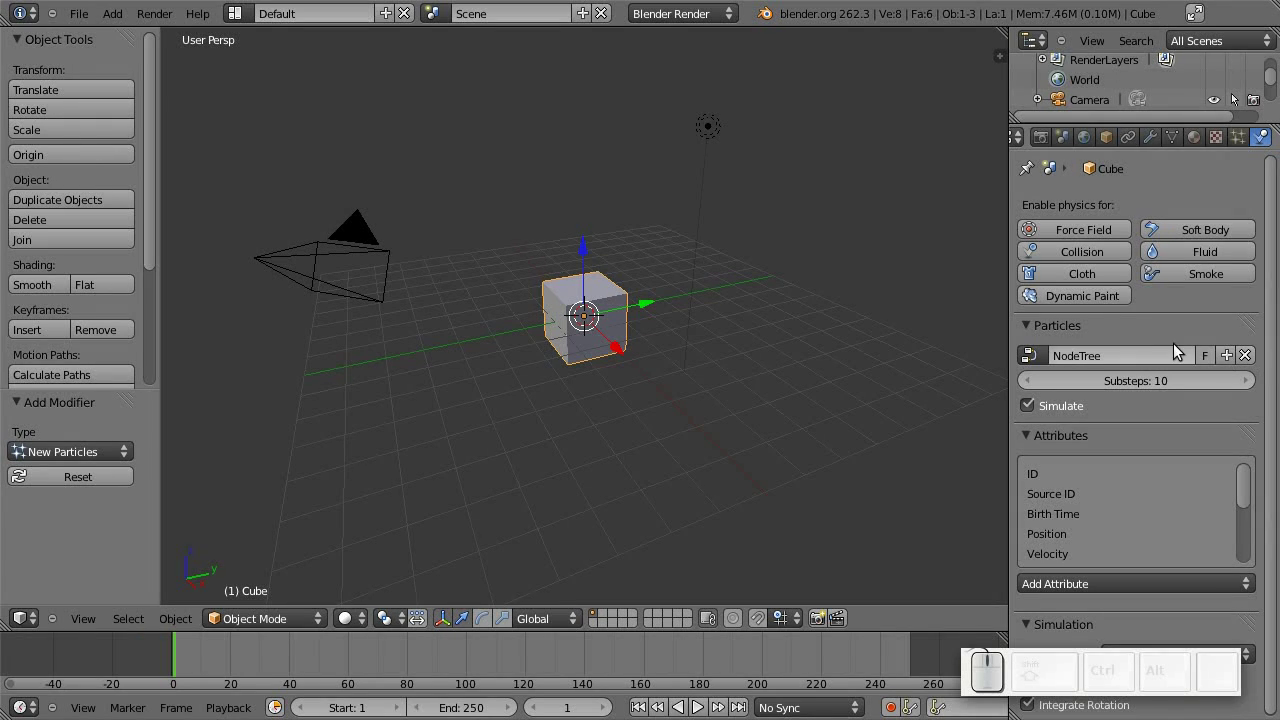
{"action": "left_click", "coordinate": [1037, 357]}
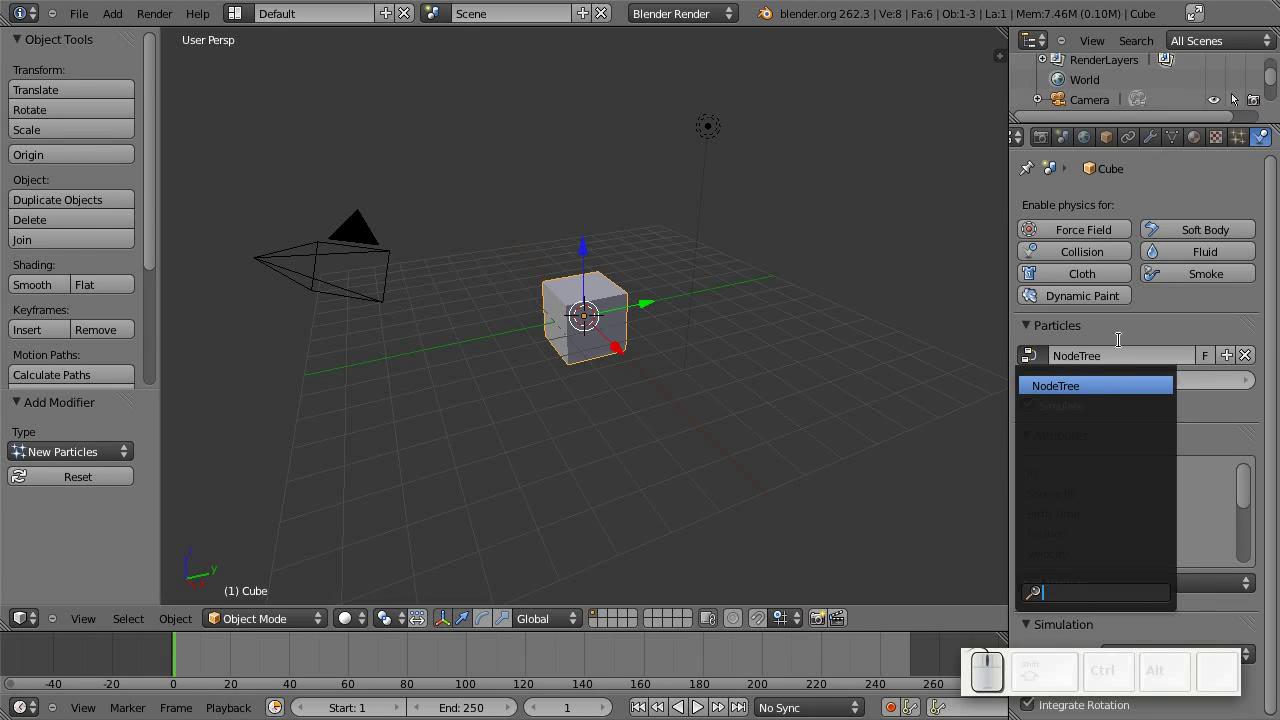
{"action": "left_click", "coordinate": [1131, 331]}
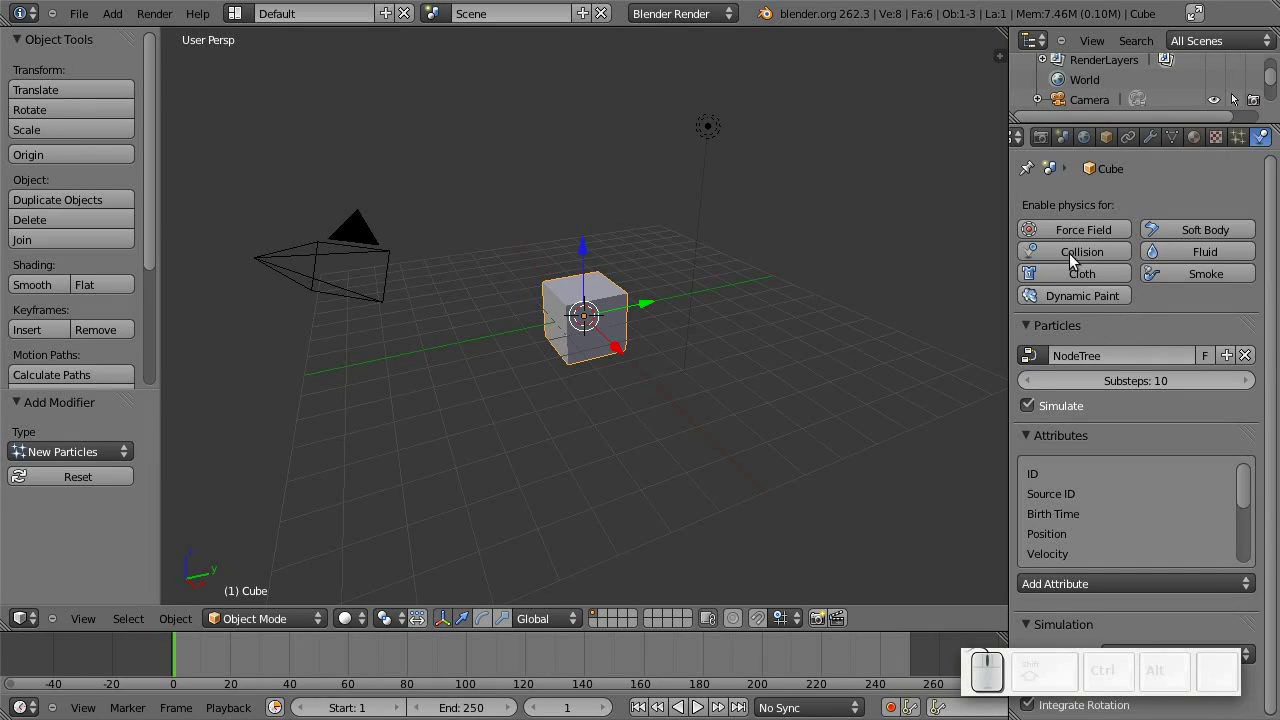
Split off an upper area as a Node Editor set to the Particles tree type.
{"action": "left_click_drag", "start_coordinate": [583, 313], "coordinate": [75, 400]}
{"action": "left_click", "coordinate": [32, 373]}
{"action": "left_click", "coordinate": [65, 166]}
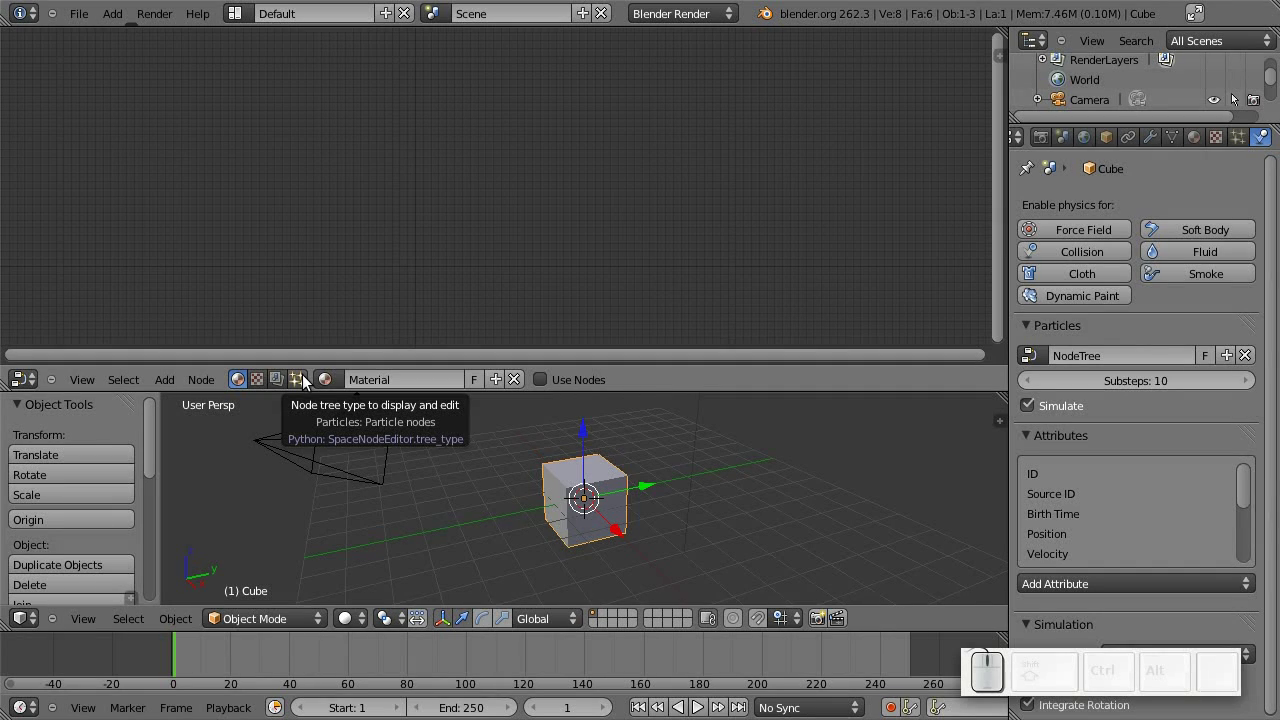
{"action": "left_click", "coordinate": [311, 380]}
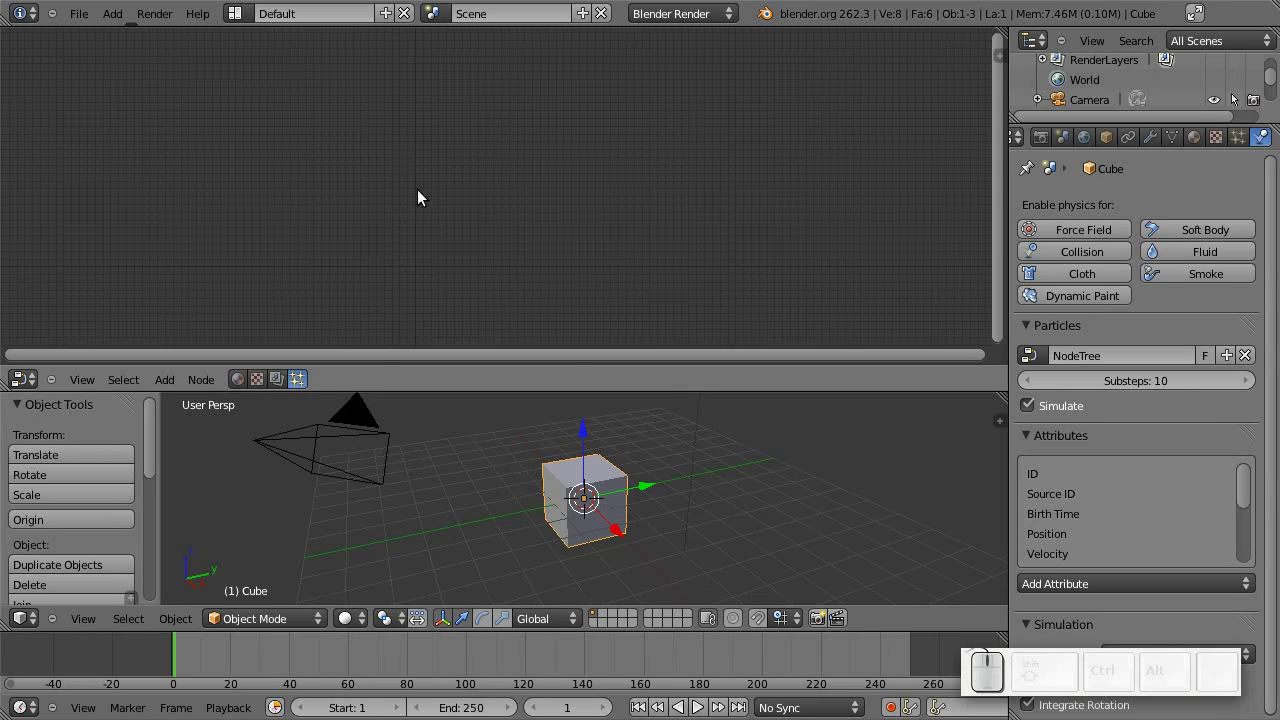
{"action": "left_click_drag", "start_coordinate": [528, 242], "coordinate": [565, 205]}
{"action": "scroll", "scroll_direction": "up", "scroll_amount": 3}
{"action": "scroll", "scroll_direction": "up", "scroll_amount": 3}
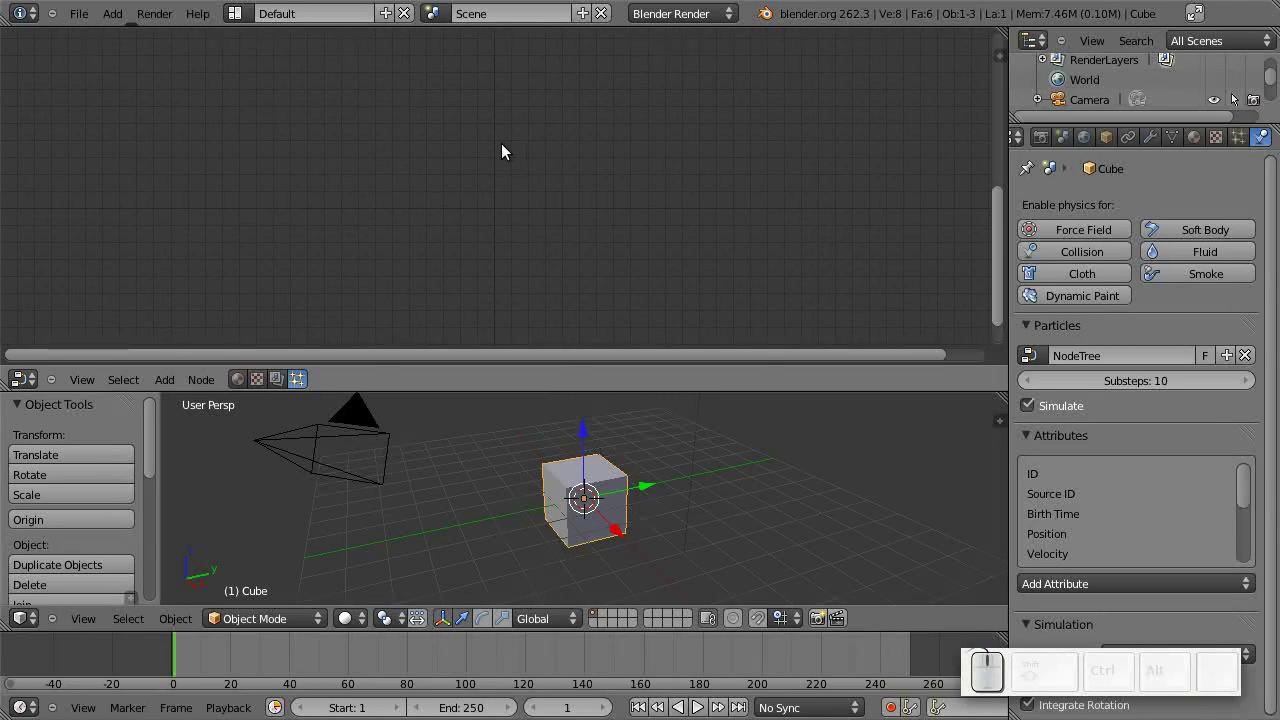
Add a New Emitter group node (Emit Particles) via Shift+A and place it in the tree.
{"action": "key", "text": "shift+a"}
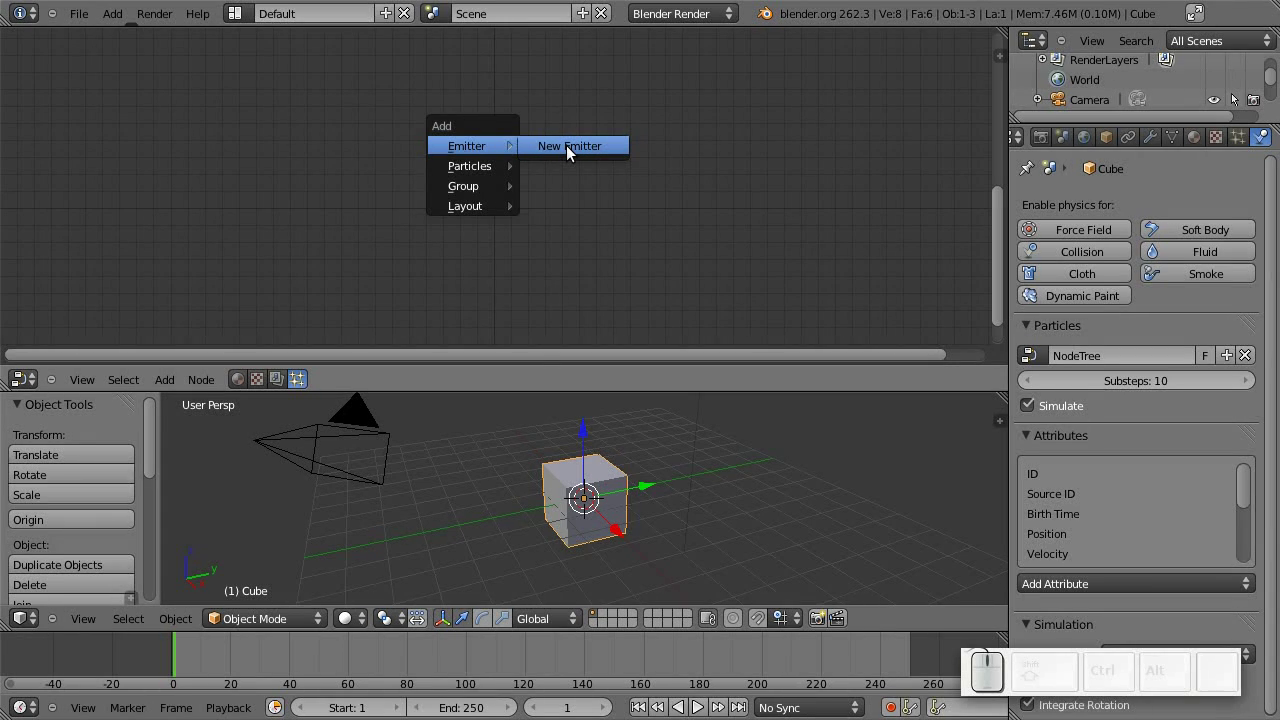
{"action": "left_click", "coordinate": [616, 146]}
{"action": "left_click_drag", "start_coordinate": [647, 123], "coordinate": [432, 192]}
{"action": "scroll", "scroll_direction": "up", "scroll_amount": 3}
{"action": "scroll", "scroll_direction": "up", "scroll_amount": 3}
{"action": "left_click_drag", "start_coordinate": [385, 152], "coordinate": [525, 134]}
{"action": "left_click_drag", "start_coordinate": [522, 134], "coordinate": [488, 149]}
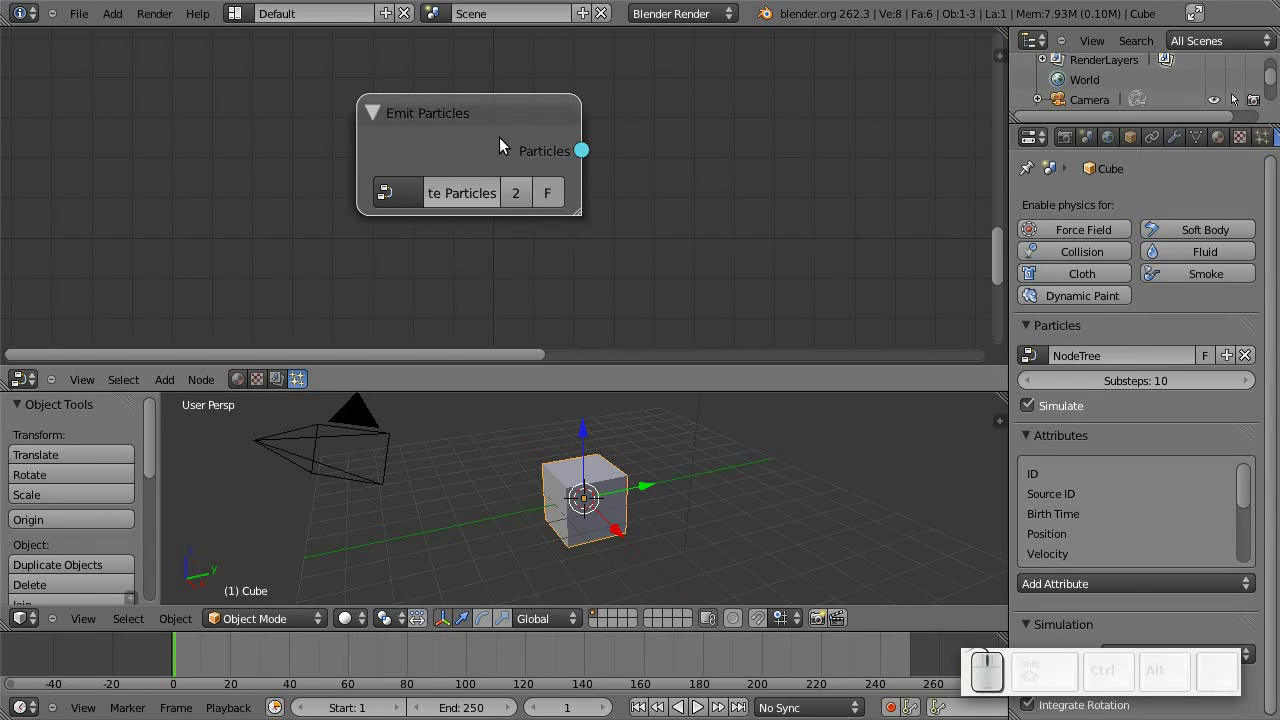
Enter the Emit Particles group, briefly play the timeline to frame 50, and reopen the group for editing.
{"action": "key", "text": "Tab"}
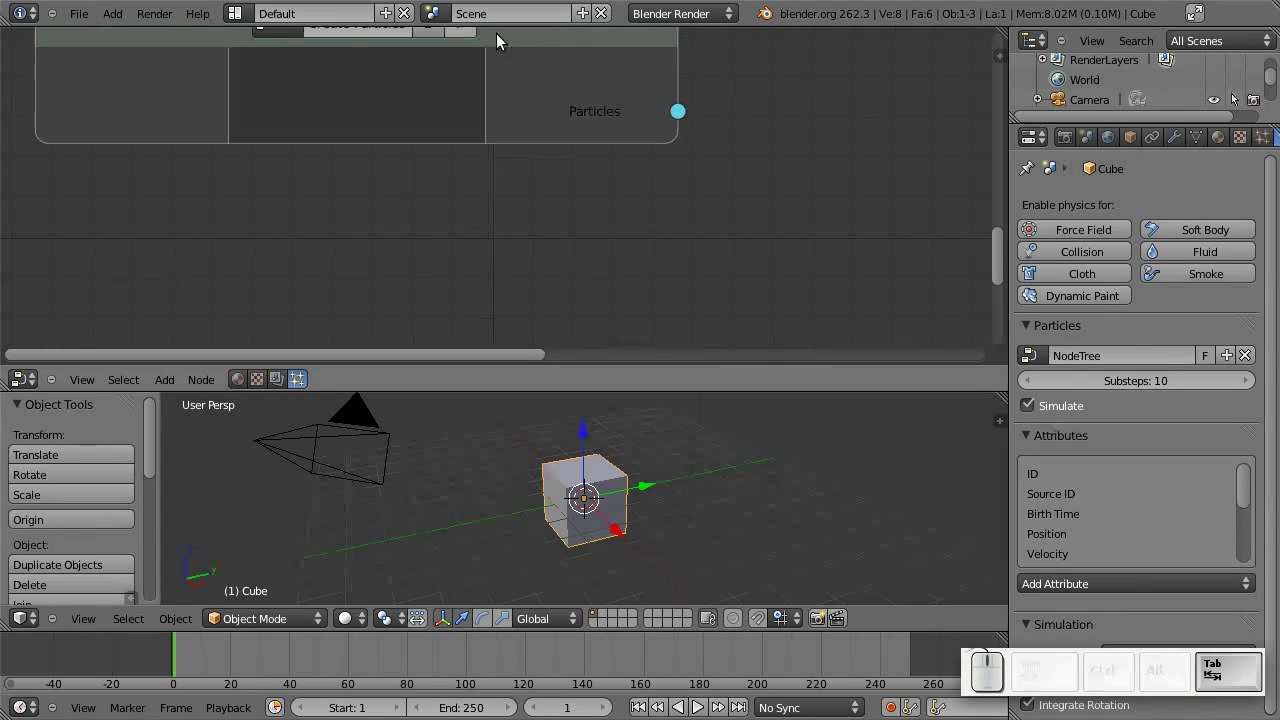
{"action": "middle_click", "coordinate": [551, 94]}
{"action": "left_click_drag", "start_coordinate": [564, 102], "coordinate": [461, 185]}
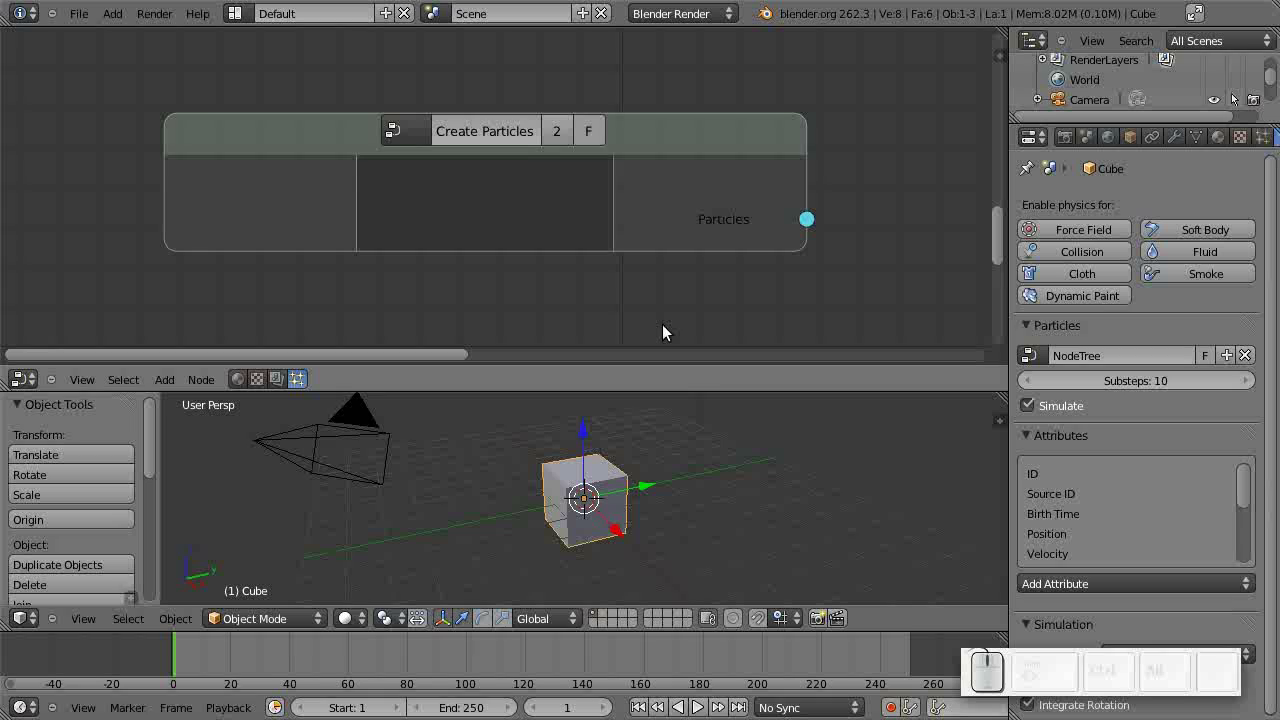
{"action": "key", "text": "Tab"}
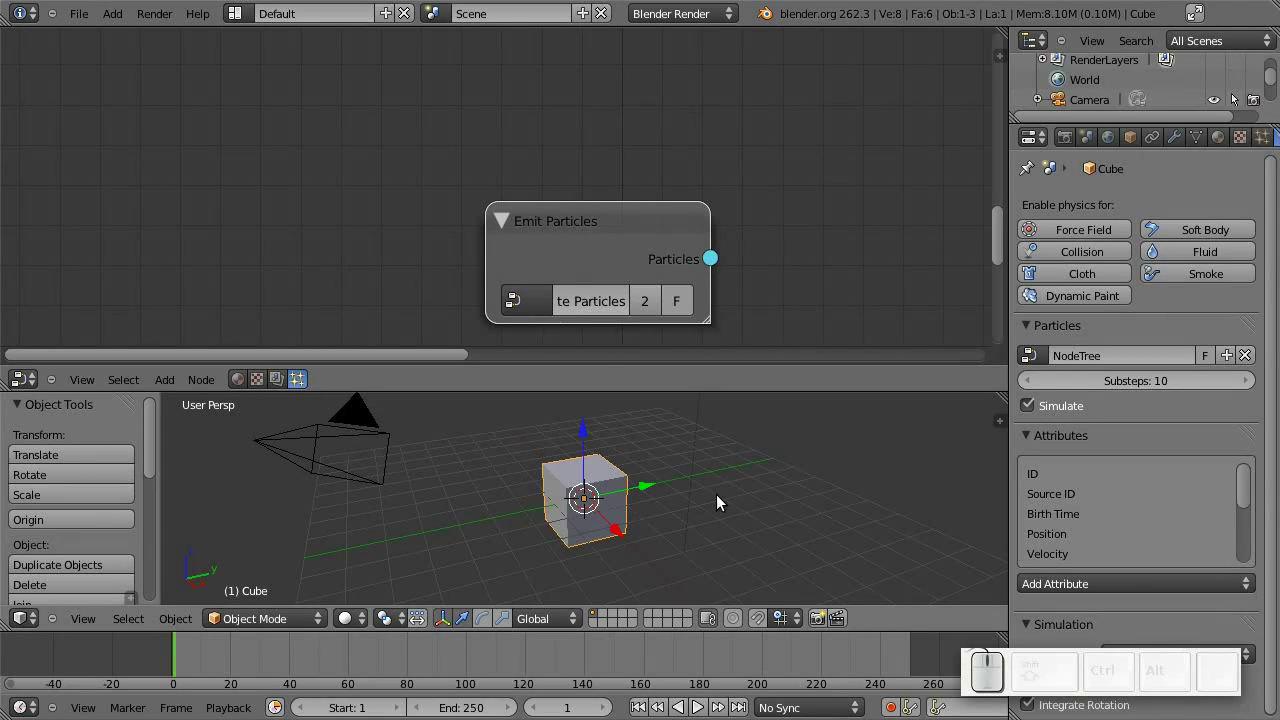
{"action": "key", "text": "alt+a"}
{"action": "scroll", "scroll_direction": "up", "scroll_amount": 3}
{"action": "key", "text": "alt+a"}
{"action": "key", "text": "z"}
{"action": "left_click_drag", "start_coordinate": [580, 236], "coordinate": [528, 150]}
{"action": "key", "text": "Tab"}
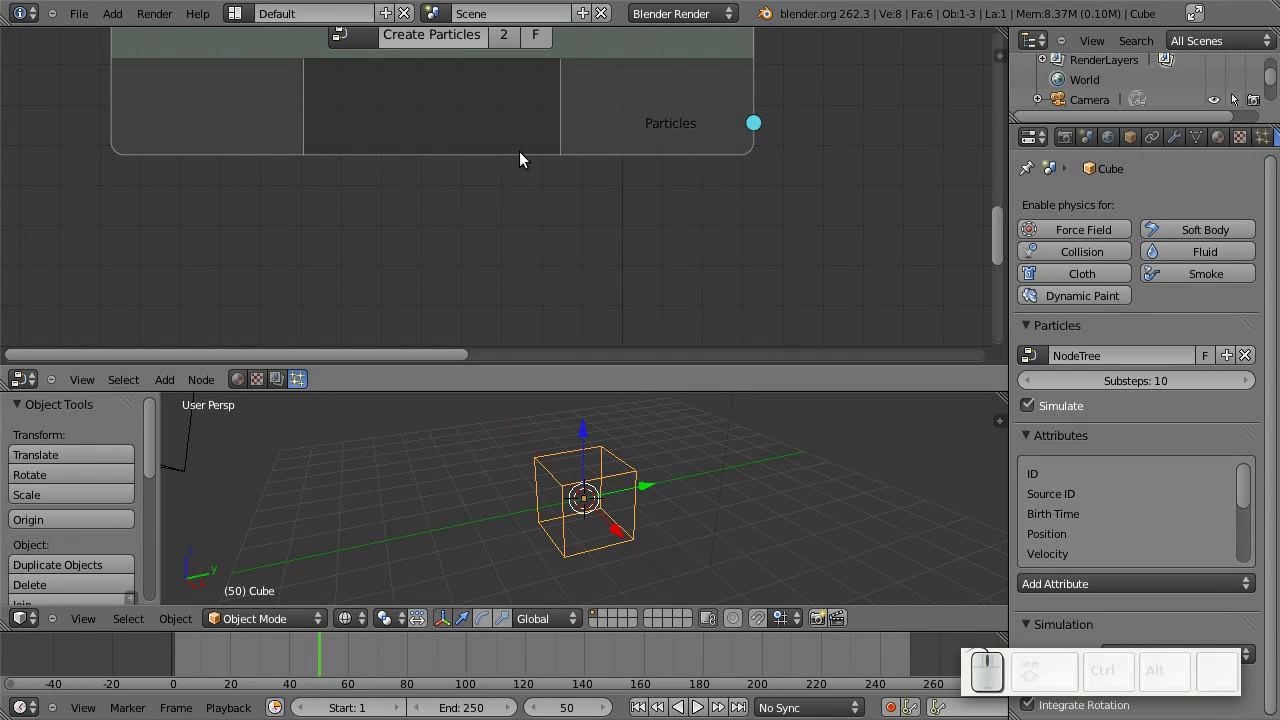
{"action": "left_click_drag", "start_coordinate": [556, 159], "coordinate": [560, 175]}
{"action": "left_click_drag", "start_coordinate": [546, 146], "coordinate": [577, 231]}
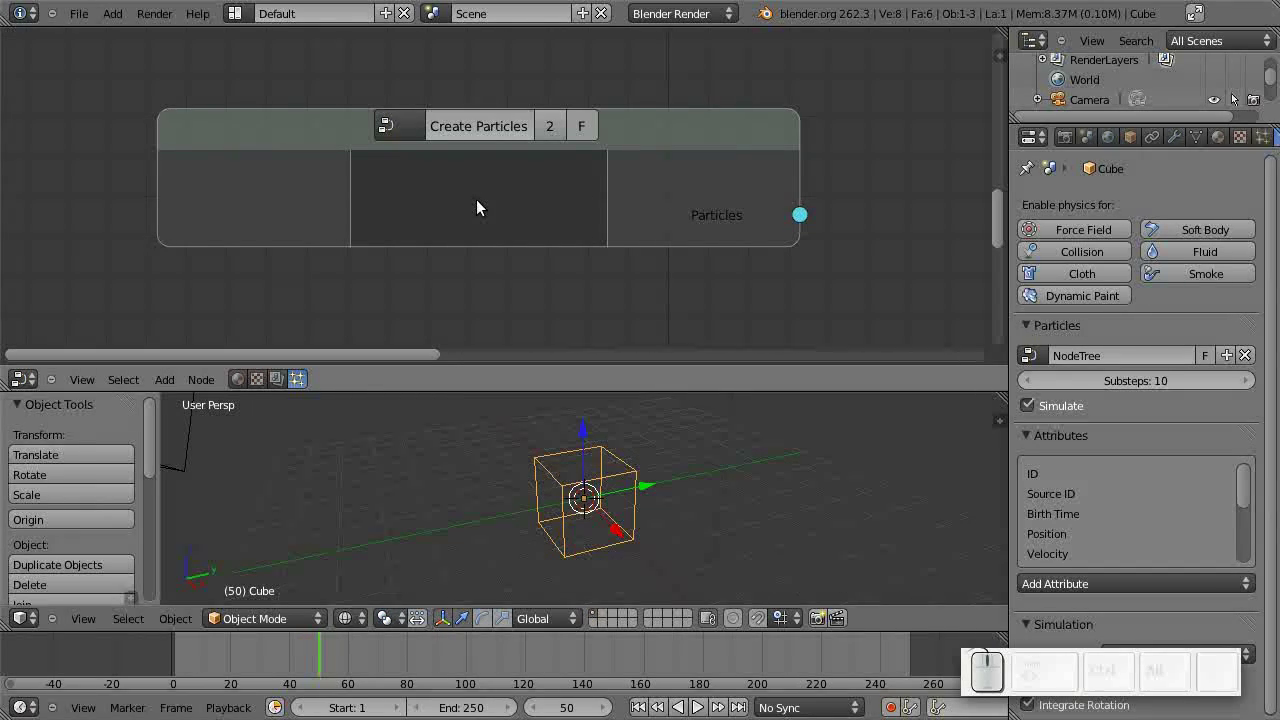
Add a Create Particles node in the group's middle section with Rate 24.140.
{"action": "key", "text": "shift+a"}
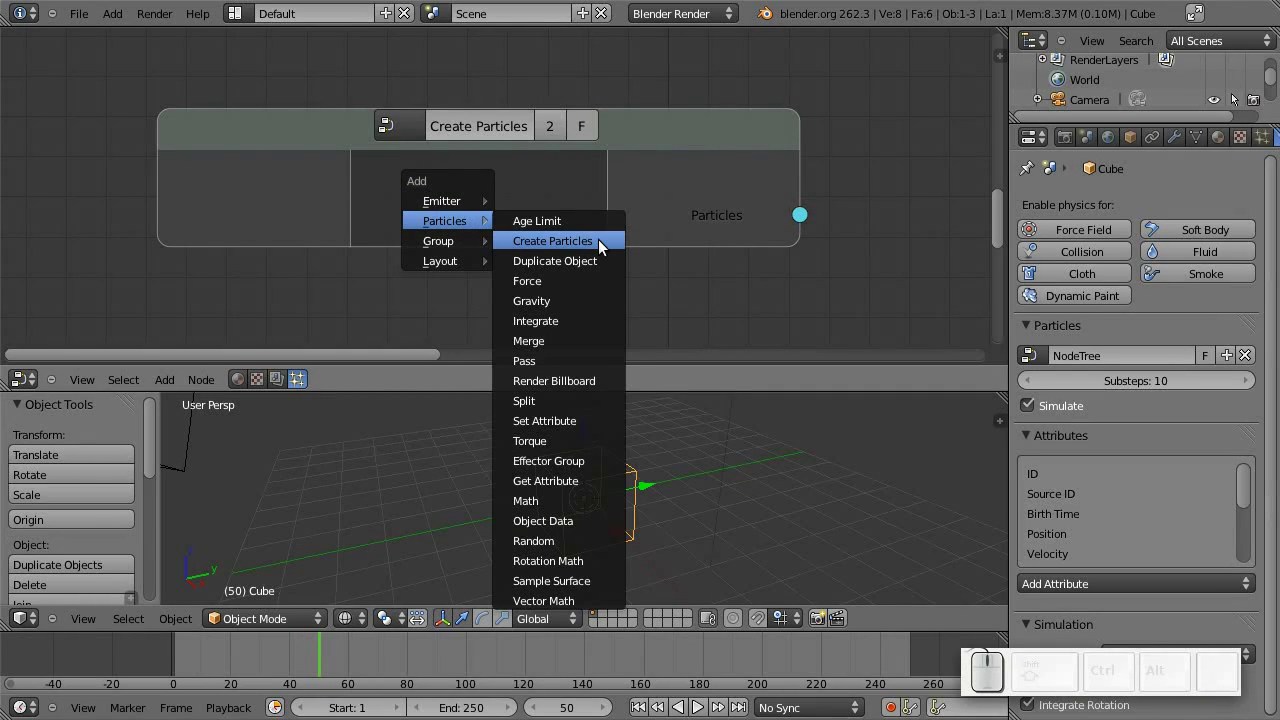
{"action": "left_click", "coordinate": [604, 245]}
{"action": "left_click_drag", "start_coordinate": [725, 183], "coordinate": [473, 231]}
{"action": "left_click_drag", "start_coordinate": [472, 247], "coordinate": [498, 248]}
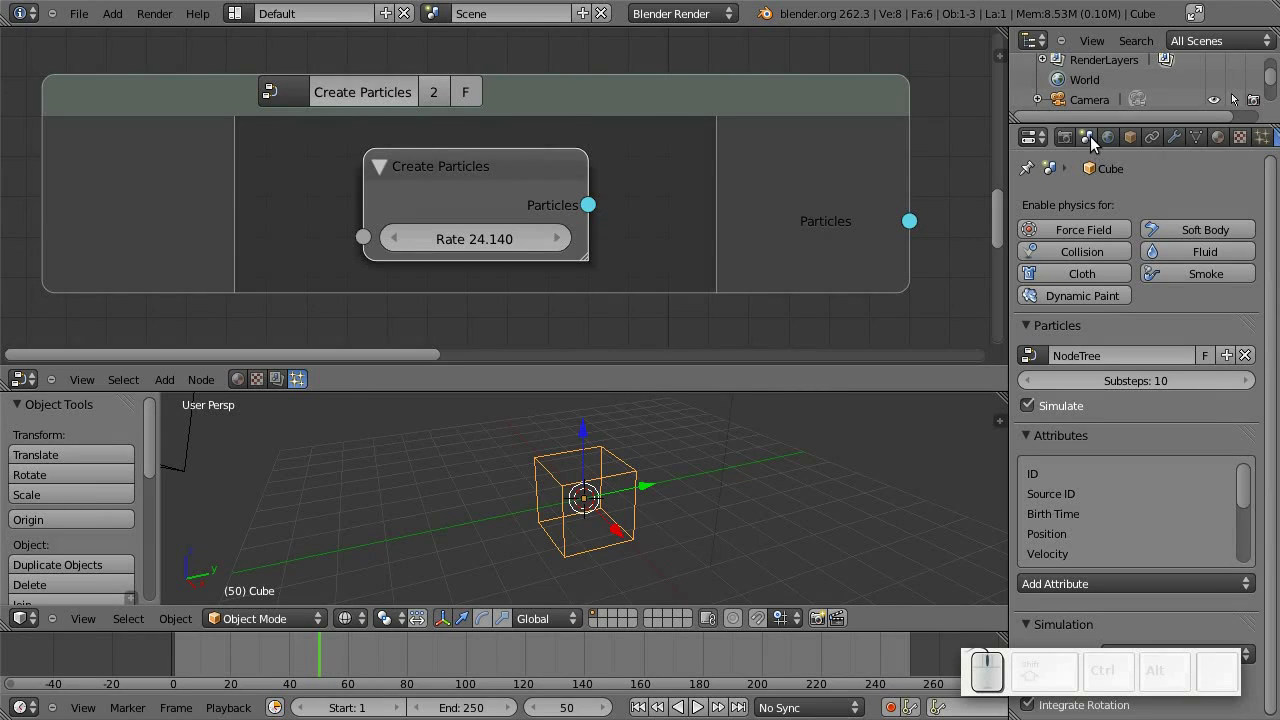
Glance at the scene's render settings and pan the node view around the Create Particles node.
{"action": "left_click", "coordinate": [1079, 145]}
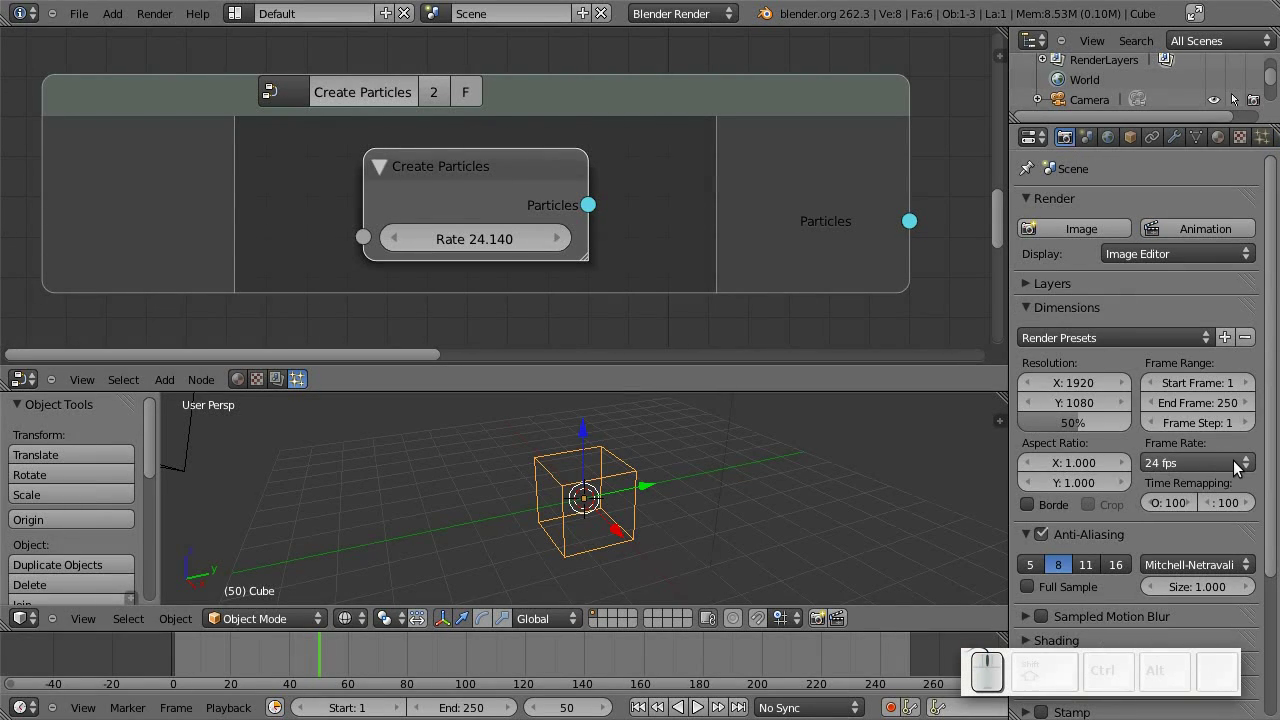
{"action": "left_click", "coordinate": [1242, 466]}
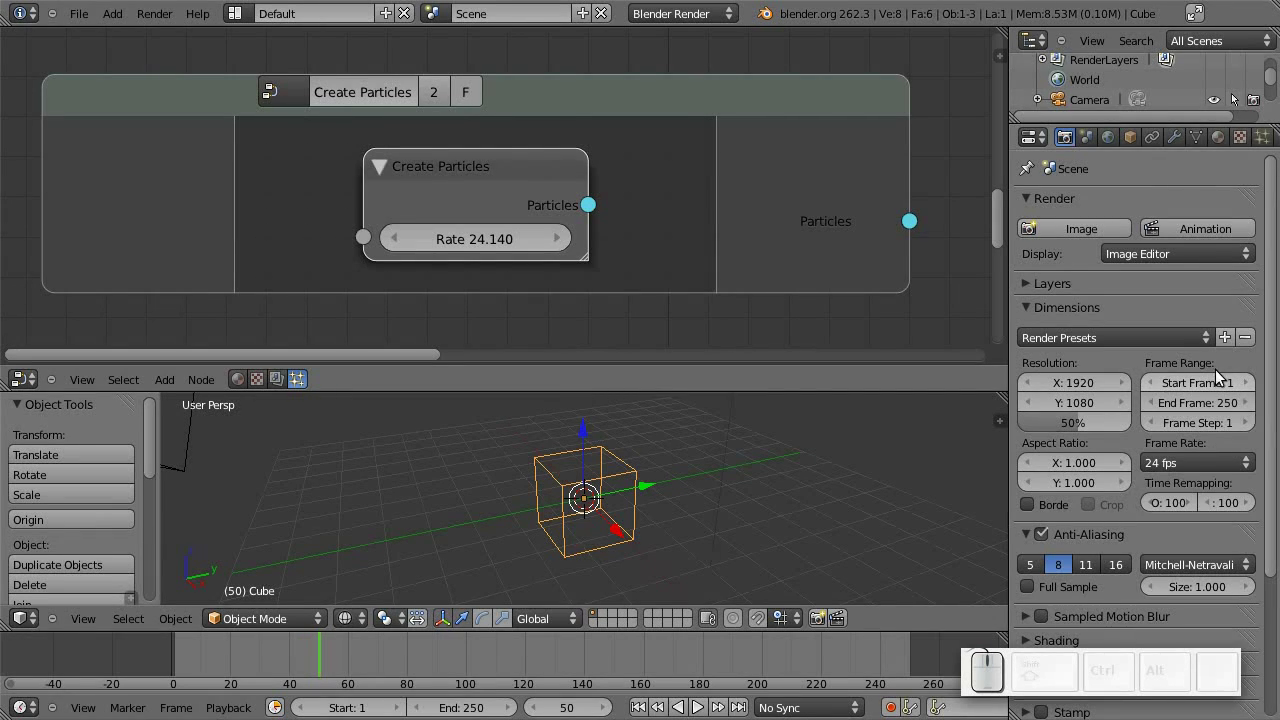
{"action": "left_click_drag", "start_coordinate": [688, 206], "coordinate": [1215, 399]}
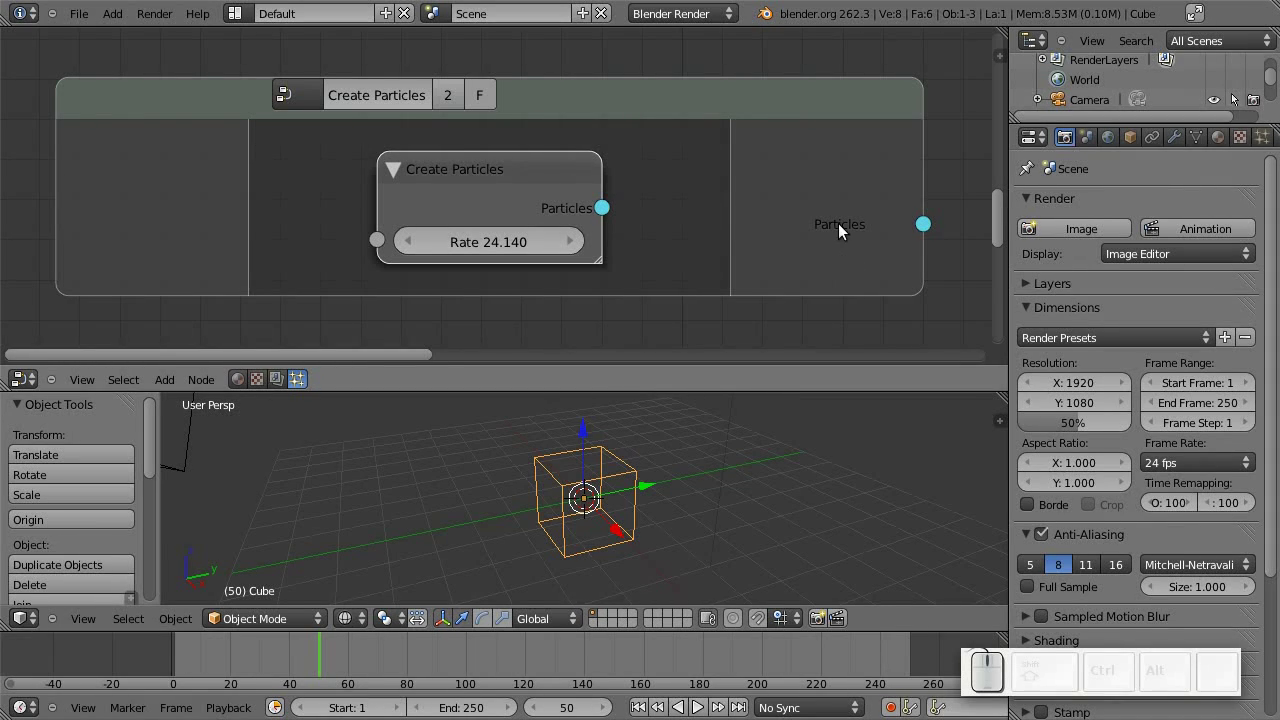
{"action": "left_click_drag", "start_coordinate": [505, 209], "coordinate": [583, 223]}
{"action": "left_click_drag", "start_coordinate": [461, 183], "coordinate": [562, 220]}
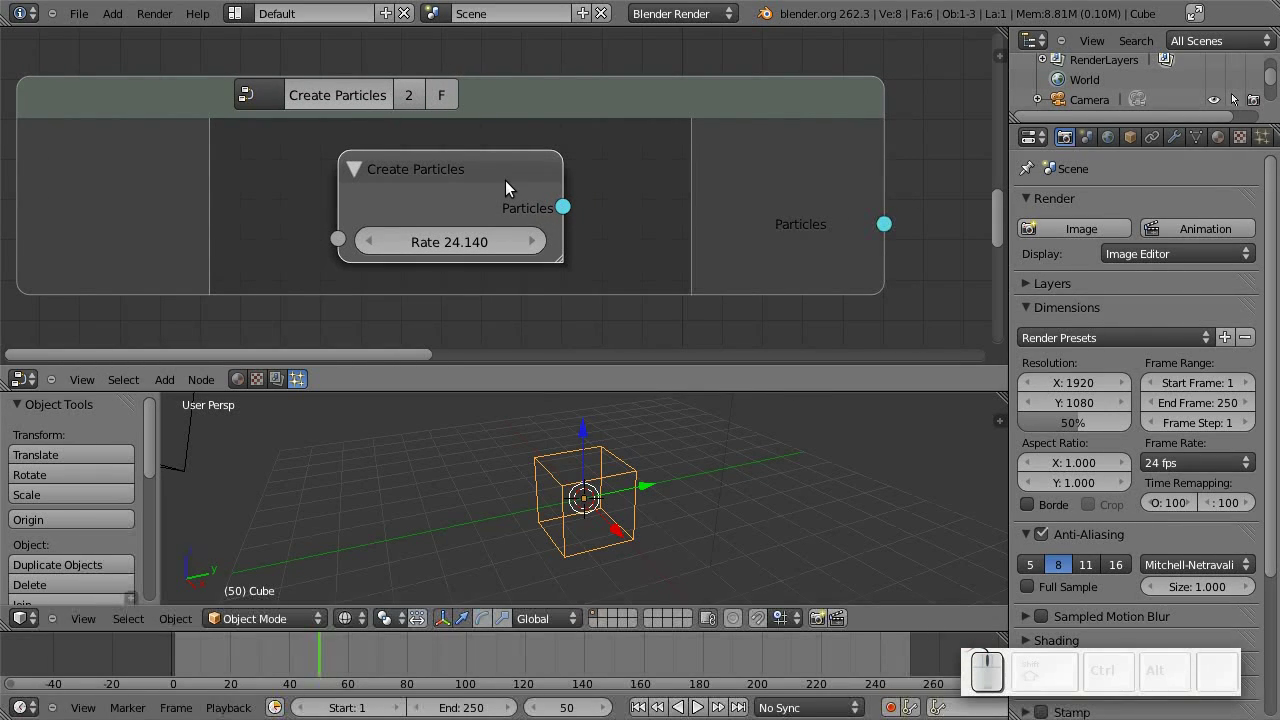
{"action": "left_click_drag", "start_coordinate": [508, 200], "coordinate": [467, 218]}
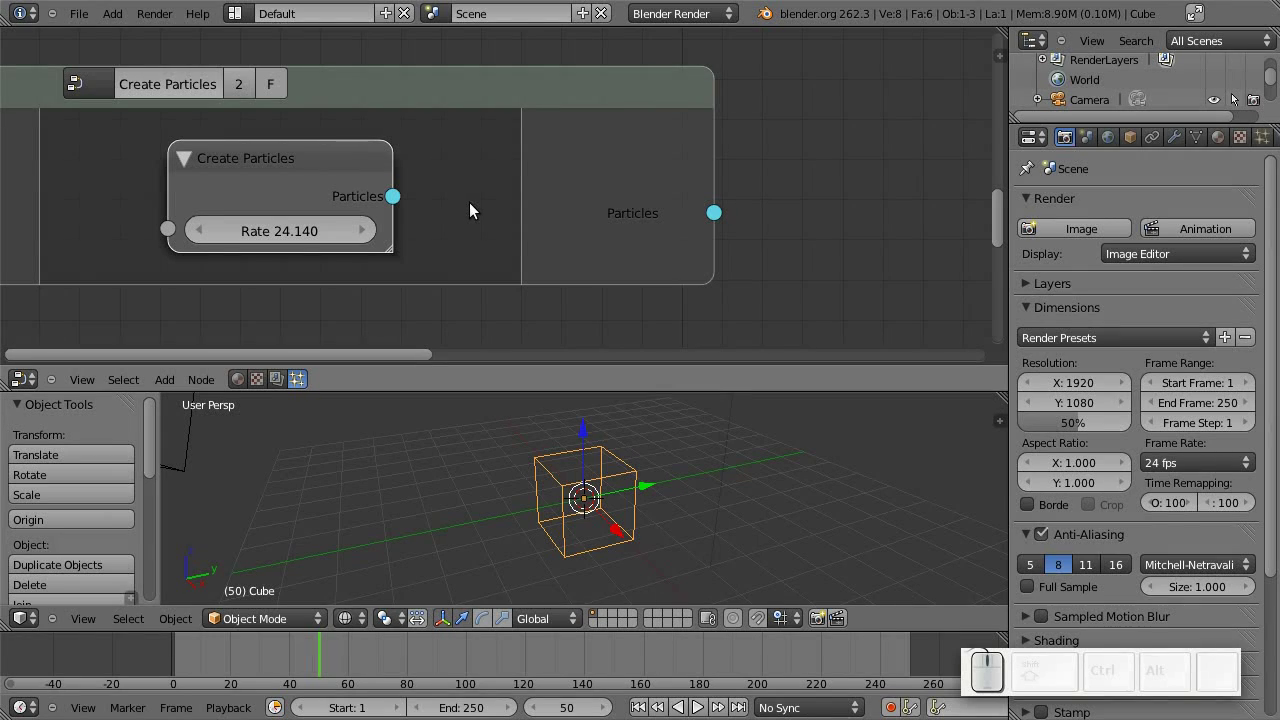
Add a Set Attribute node from the Particles list and place it beside Create Particles.
{"action": "key", "text": "shift+a"}
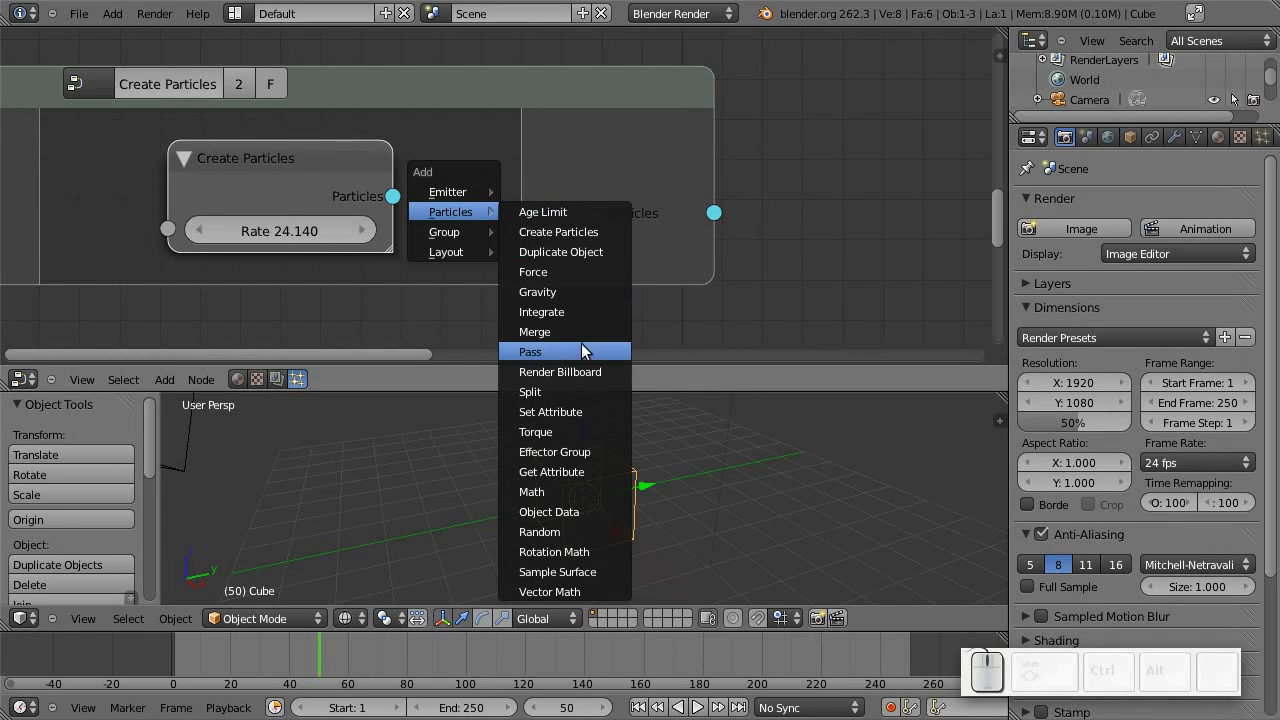
{"action": "left_click", "coordinate": [599, 412]}
{"action": "left_click_drag", "start_coordinate": [707, 293], "coordinate": [634, 247]}
{"action": "left_click_drag", "start_coordinate": [632, 238], "coordinate": [599, 228]}
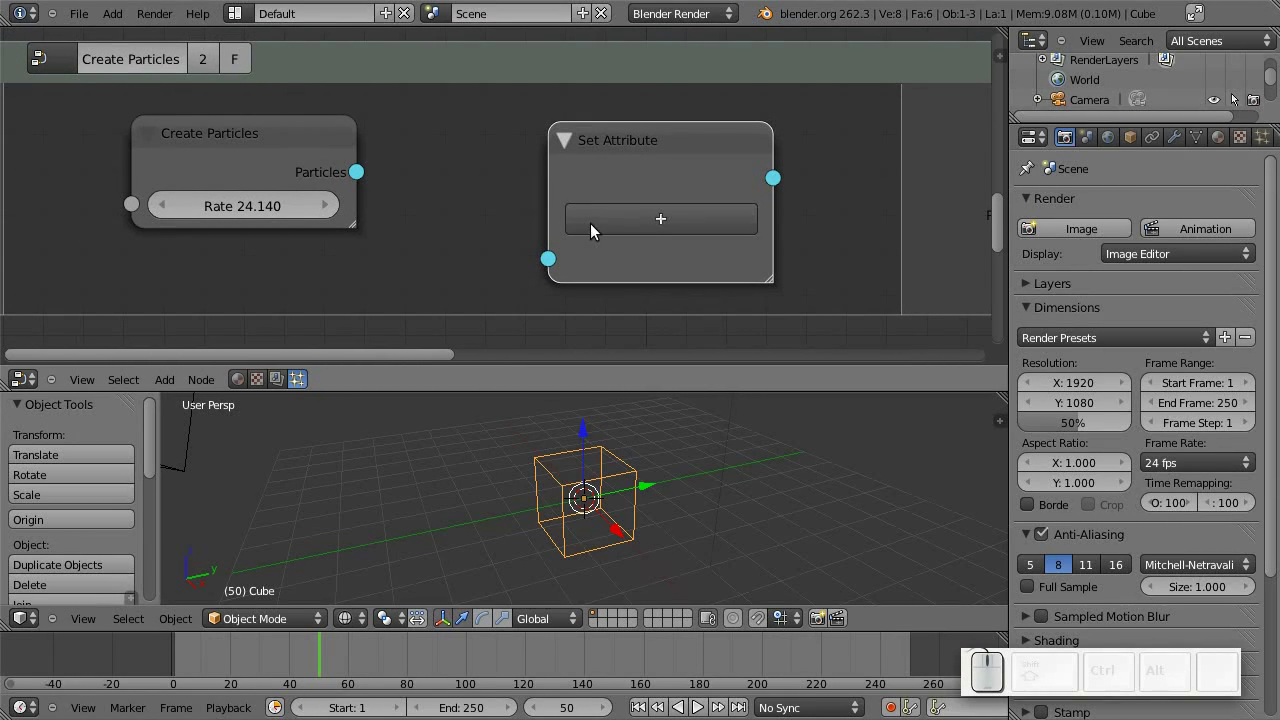
Link Create Particles' Particles output into Set Attribute and tidy the node positions.
{"action": "left_click_drag", "start_coordinate": [557, 266], "coordinate": [302, 170]}
{"action": "left_click_drag", "start_coordinate": [284, 167], "coordinate": [608, 166]}
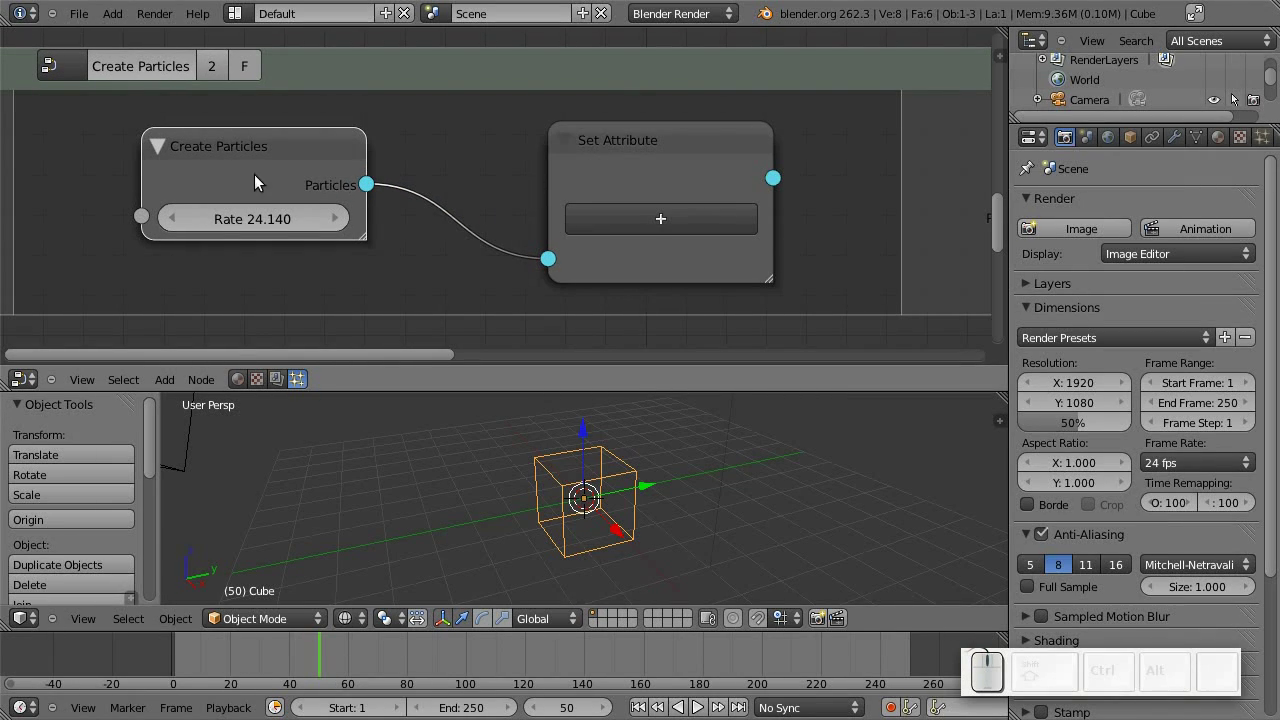
{"action": "left_click_drag", "start_coordinate": [250, 178], "coordinate": [646, 229]}
{"action": "left_click", "coordinate": [722, 226]}
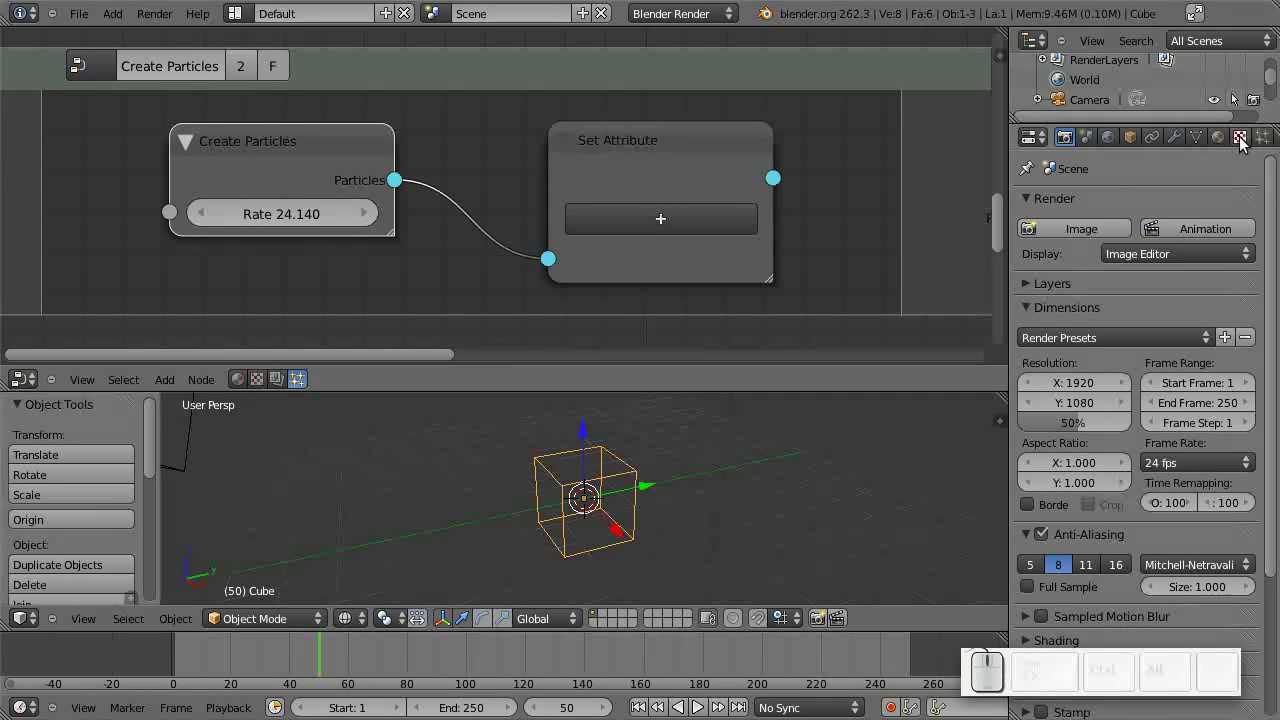
Show the Cube's physics settings, nudge the Set Attribute node, and select the ID particle attribute.
{"action": "middle_click", "coordinate": [1258, 140]}
{"action": "left_click", "coordinate": [1267, 138]}
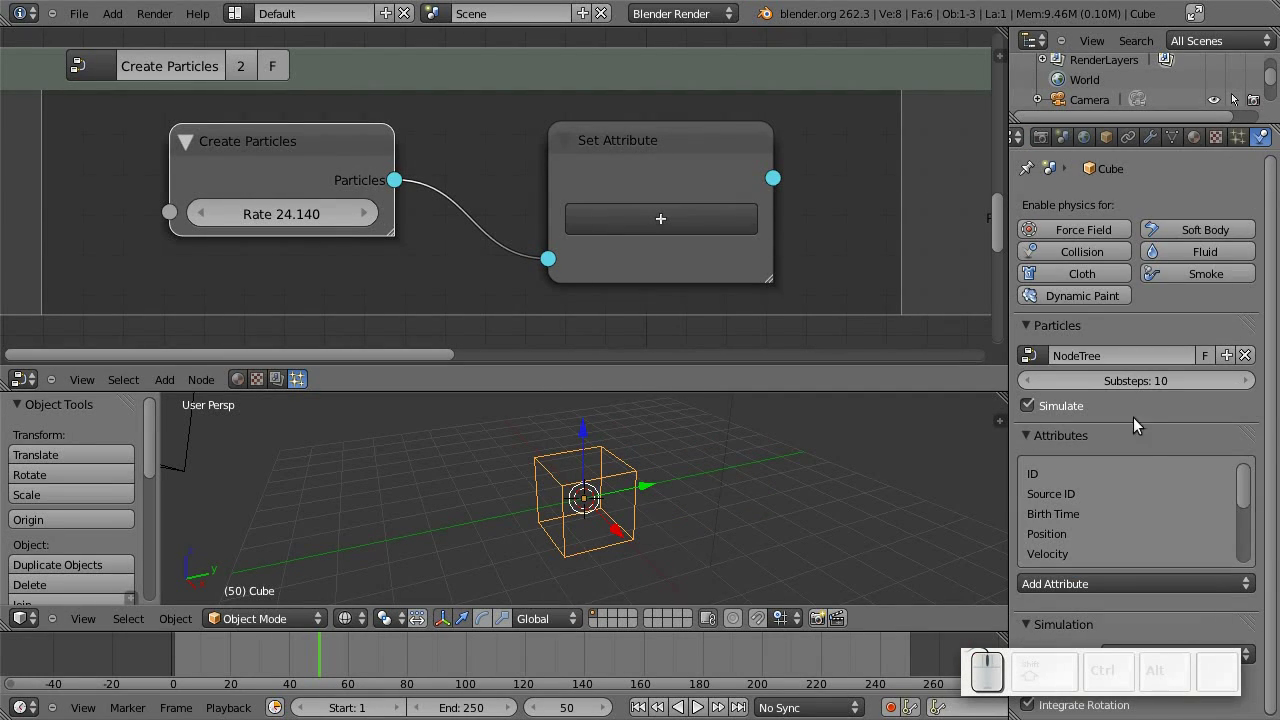
{"action": "left_click_drag", "start_coordinate": [1246, 481], "coordinate": [1207, 532]}
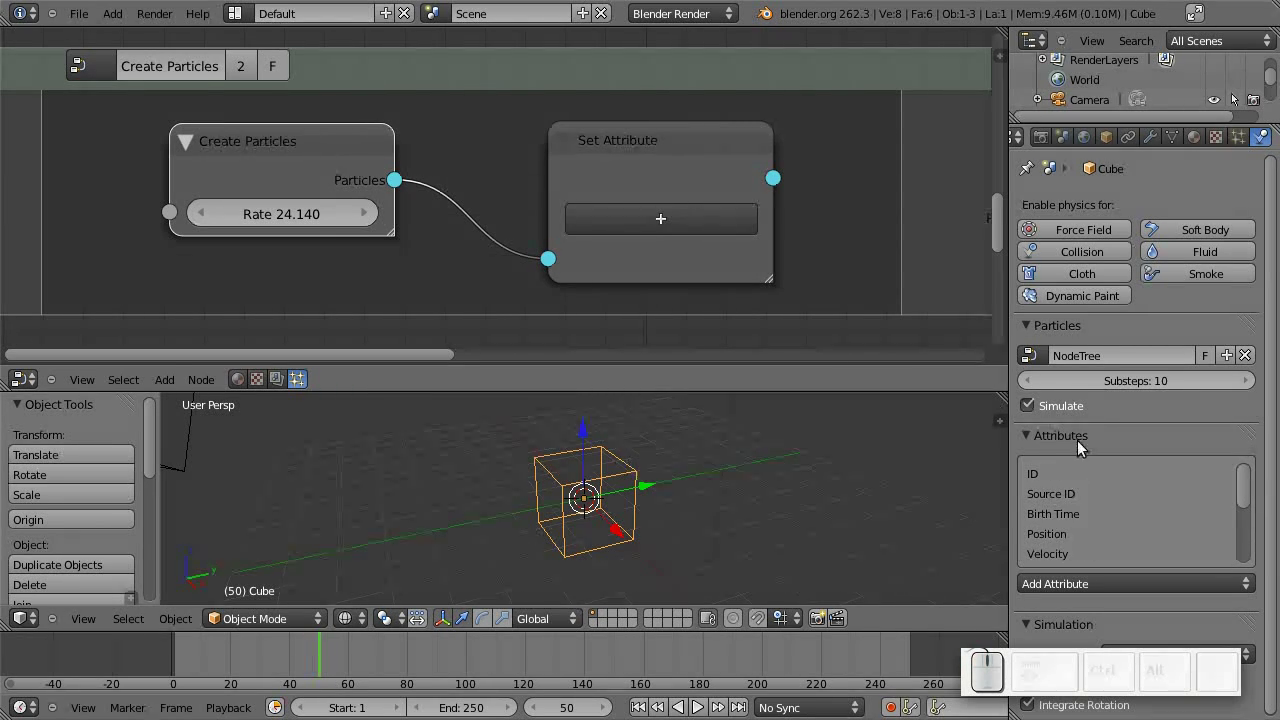
{"action": "left_click", "coordinate": [670, 224]}
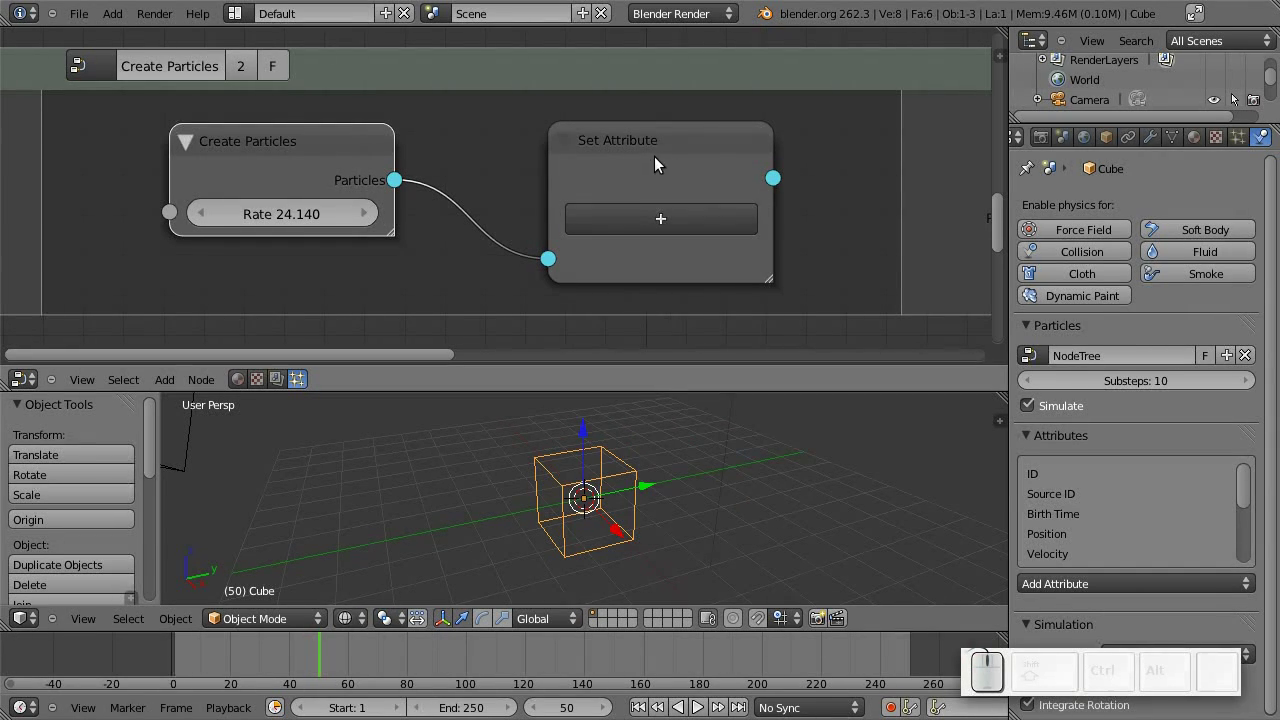
{"action": "left_click_drag", "start_coordinate": [706, 170], "coordinate": [746, 233]}
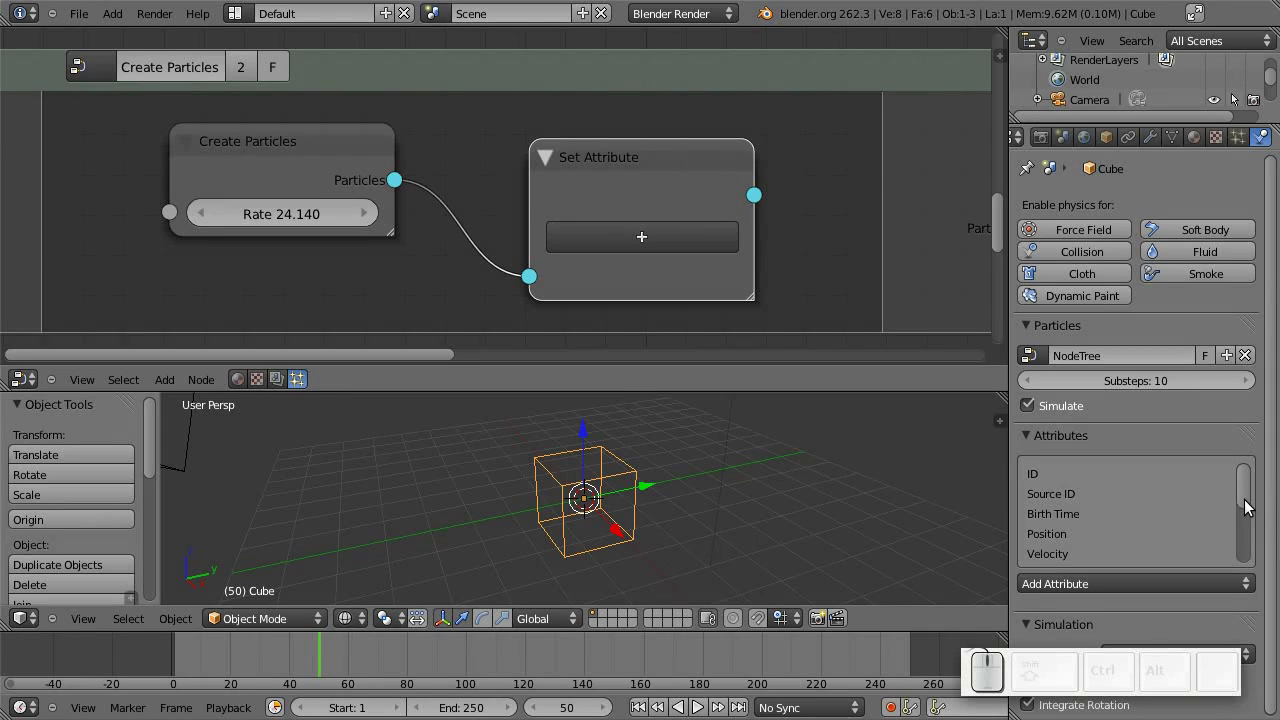
{"action": "left_click", "coordinate": [1048, 482]}
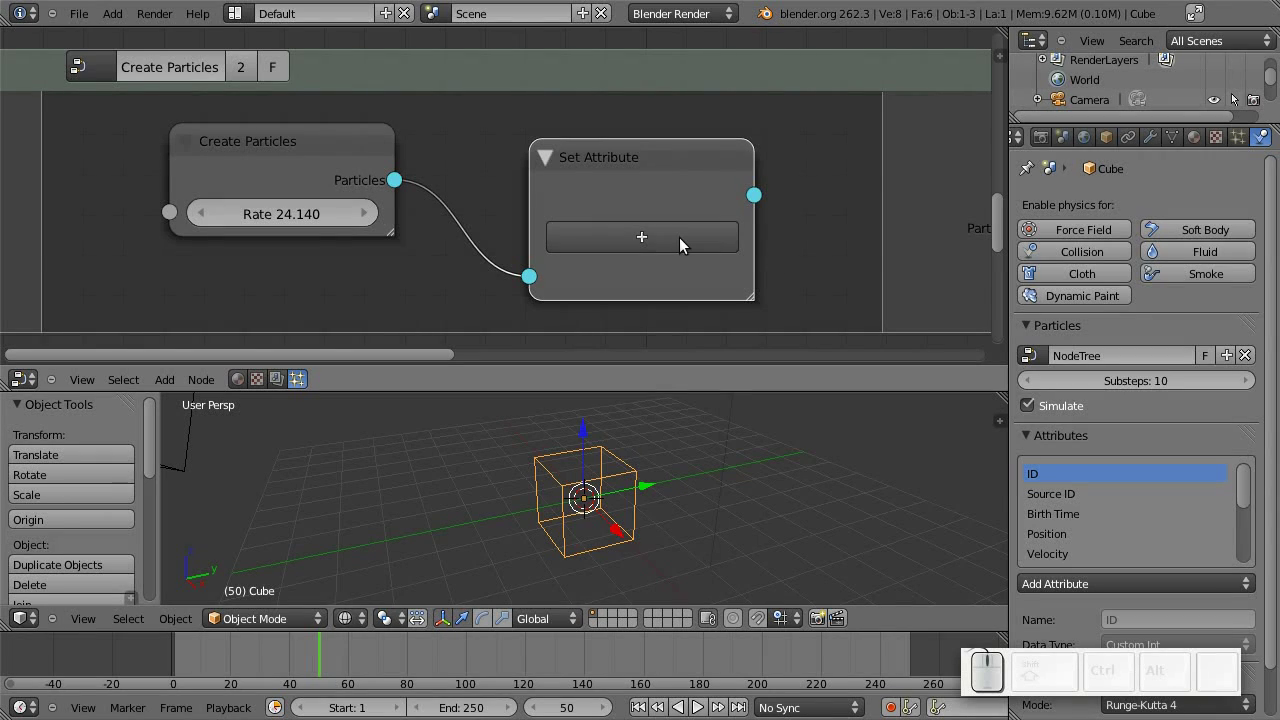
Give Set Attribute a Position input and set new particles' X position to about 4.904.
{"action": "left_click", "coordinate": [678, 246]}
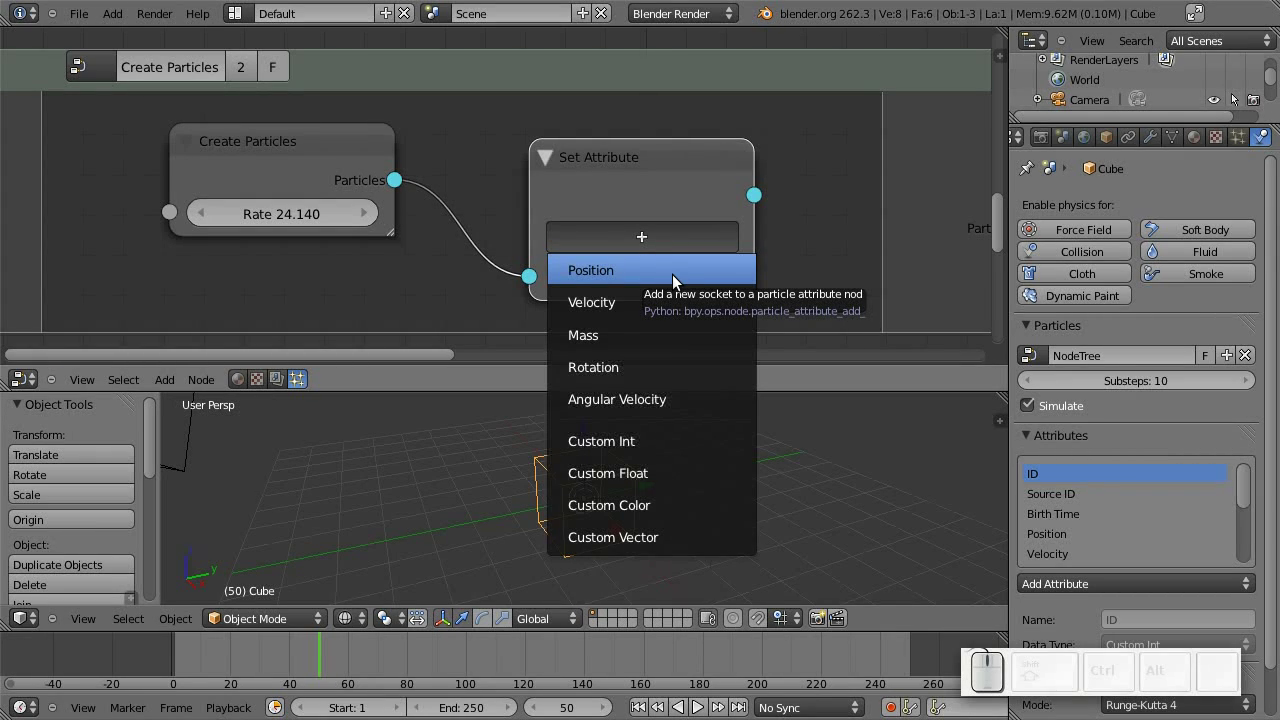
{"action": "left_click", "coordinate": [674, 278]}
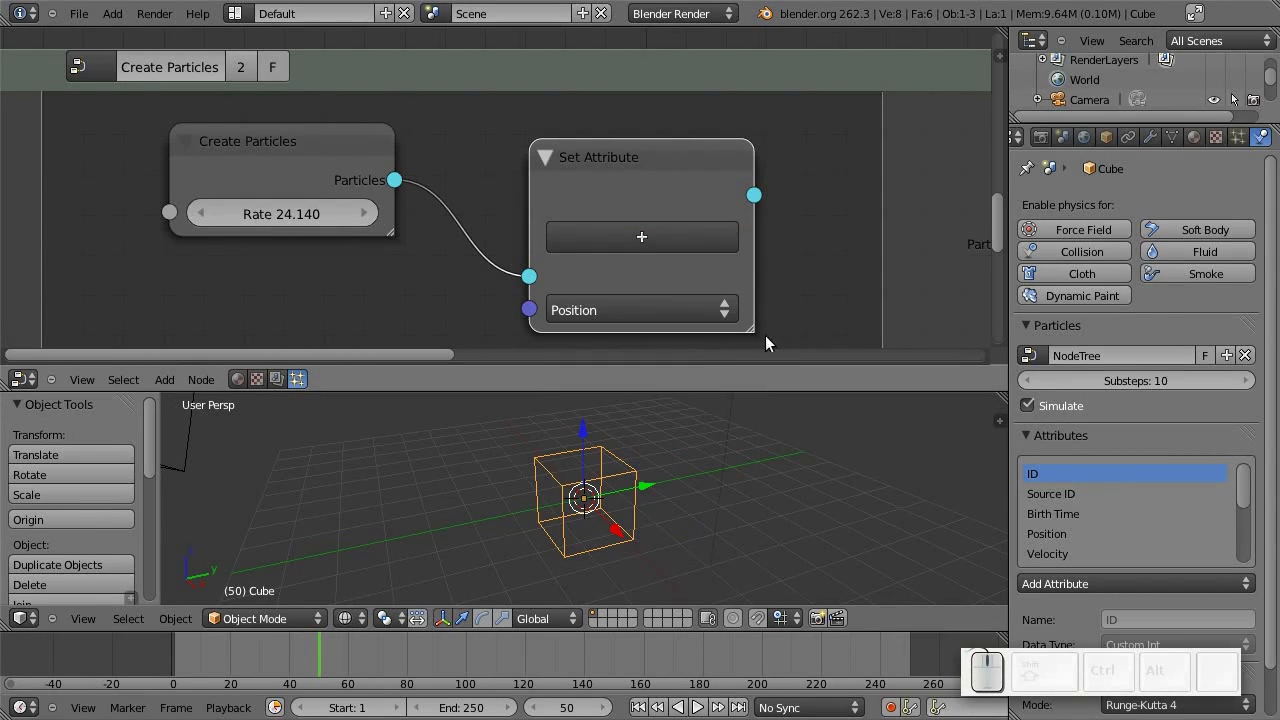
{"action": "left_click_drag", "start_coordinate": [473, 269], "coordinate": [520, 188]}
{"action": "left_click", "coordinate": [645, 230]}
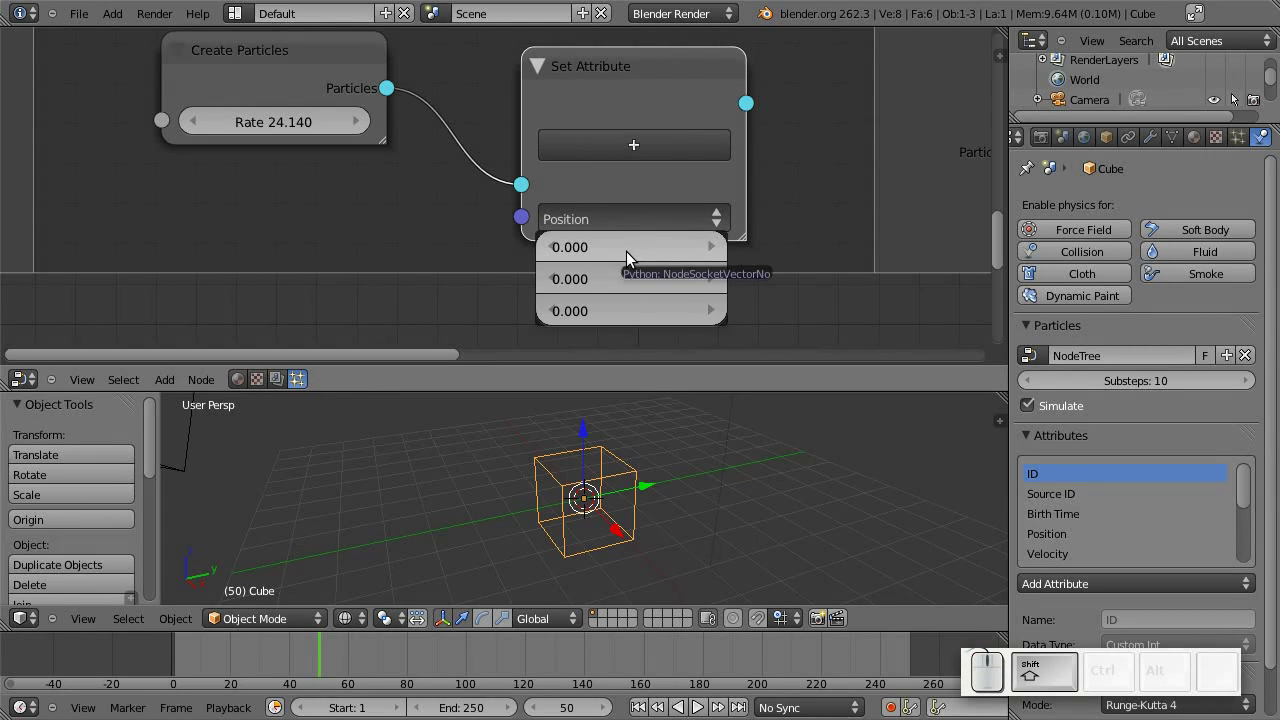
{"action": "left_click_drag", "start_coordinate": [638, 253], "coordinate": [825, 223]}
{"action": "left_click", "coordinate": [829, 221]}
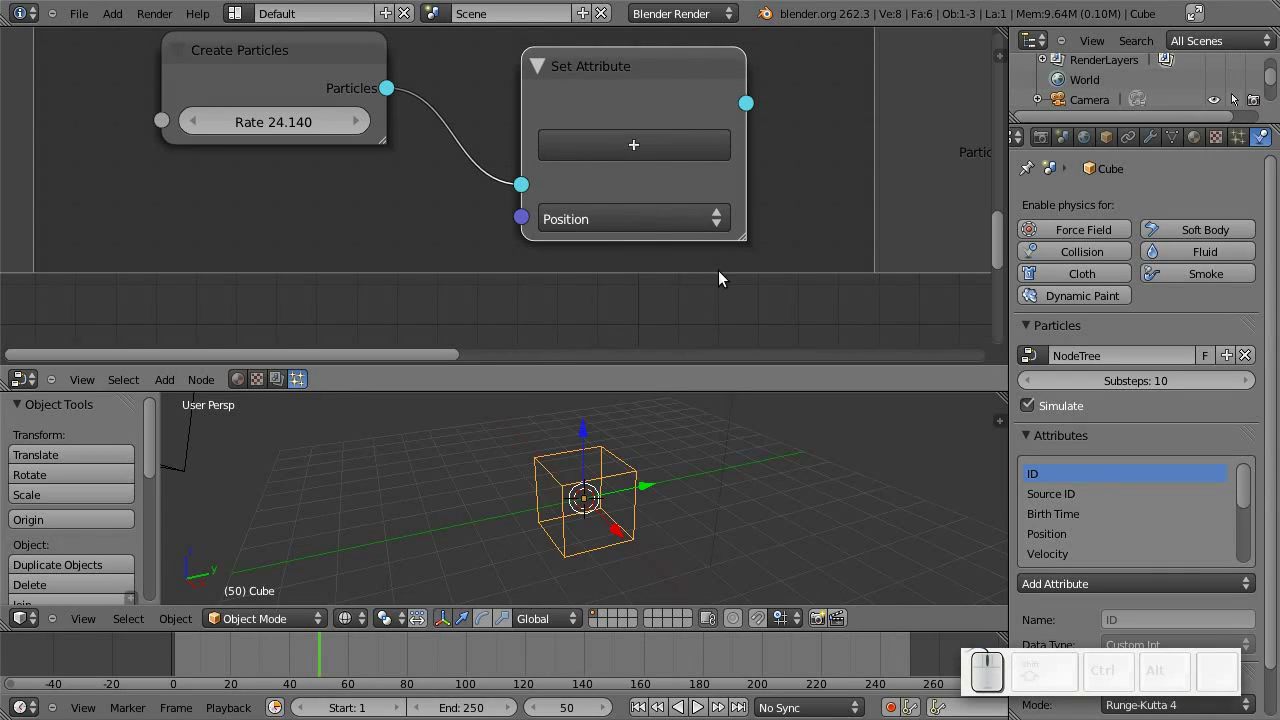
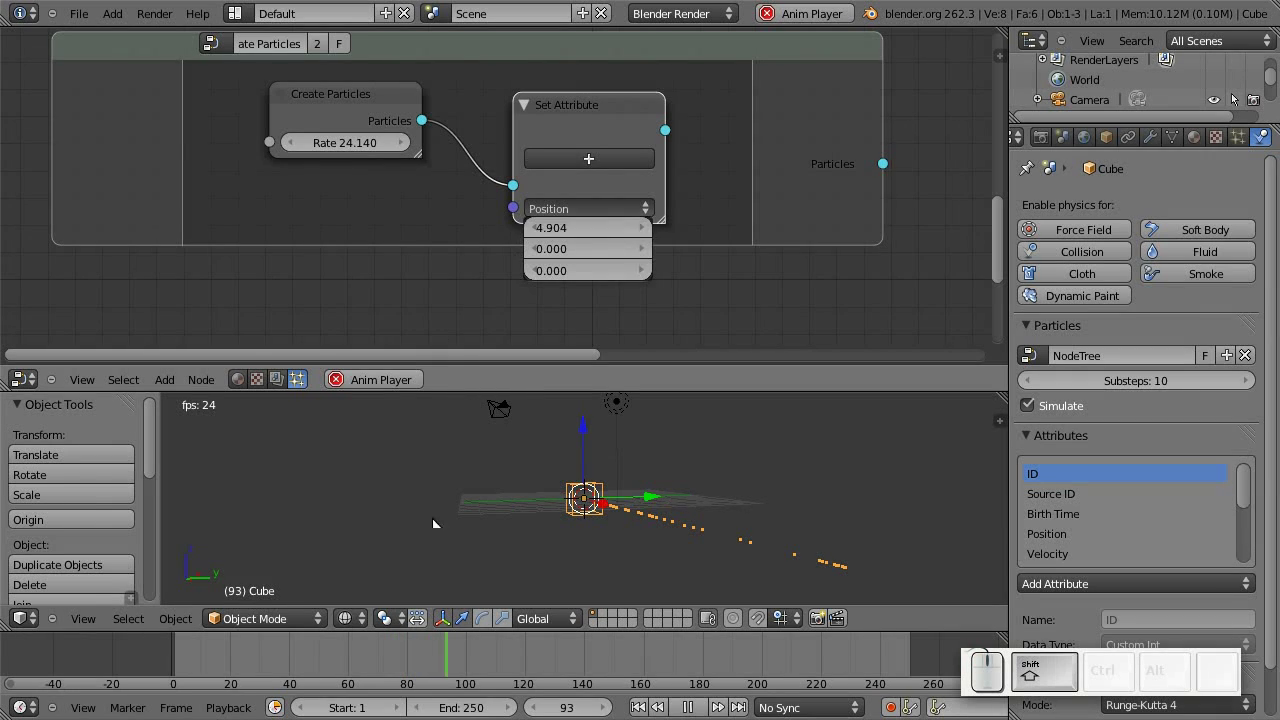
{"action": "left_click_drag", "start_coordinate": [645, 491], "coordinate": [786, 564]}
Stop playback, leave the group, and add a Gravity node fed by Emit Particles' output.
{"action": "left_click_drag", "start_coordinate": [786, 564], "coordinate": [662, 515]}
{"action": "key", "text": "alt+a"}
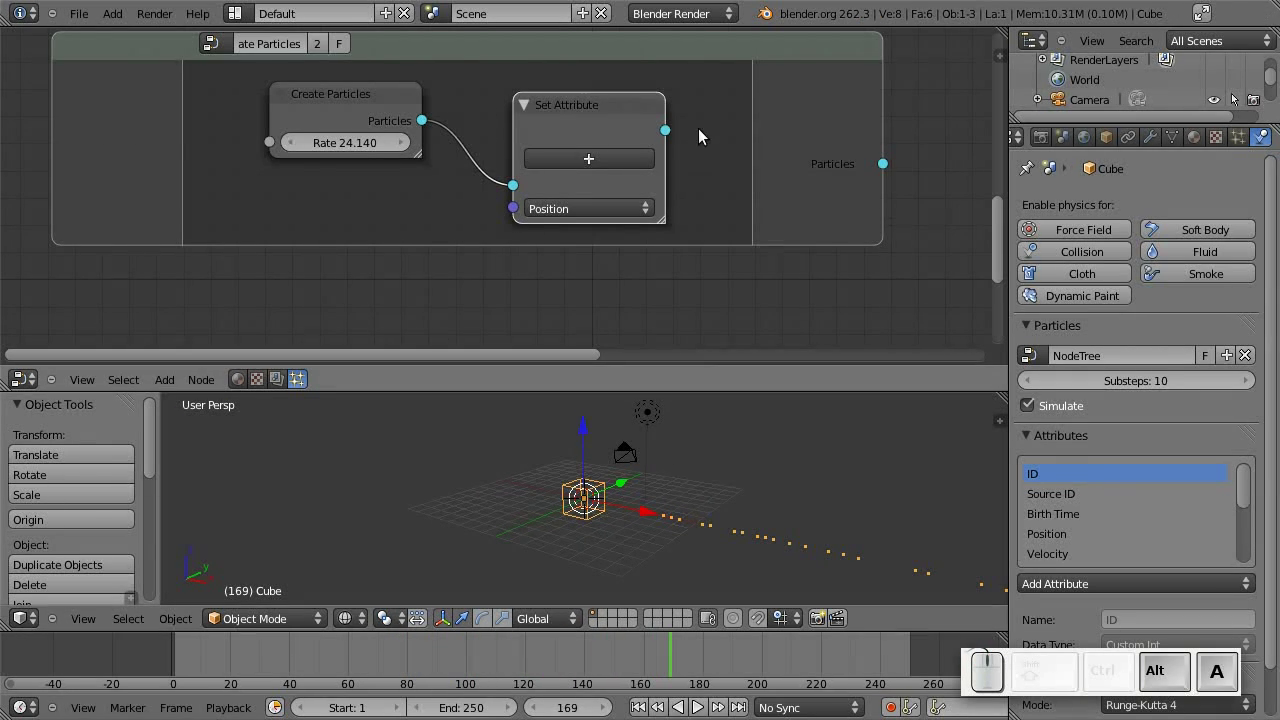
{"action": "left_click_drag", "start_coordinate": [512, 89], "coordinate": [467, 135]}
{"action": "key", "text": "Tab"}
{"action": "left_click_drag", "start_coordinate": [708, 232], "coordinate": [626, 201]}
{"action": "key", "text": "shift+a"}
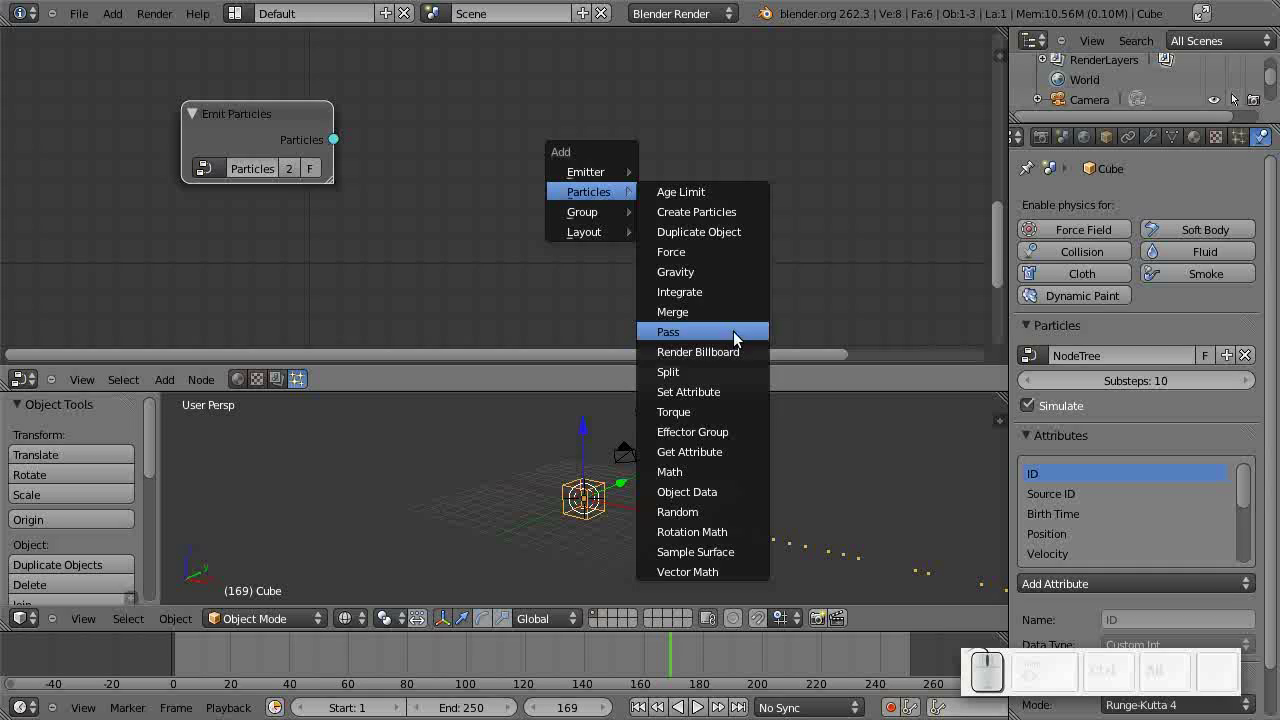
{"action": "left_click", "coordinate": [713, 272]}
{"action": "left_click_drag", "start_coordinate": [706, 269], "coordinate": [430, 188]}
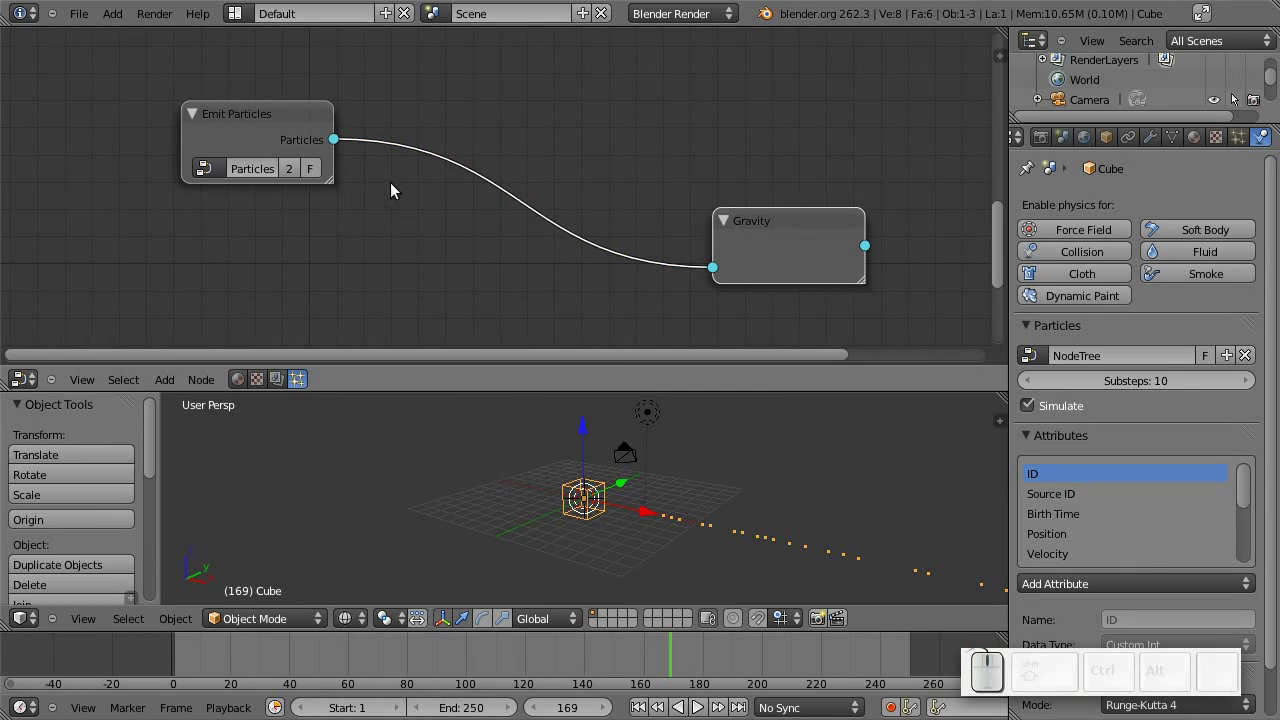
Play the simulation and lower the Set Attribute Position X to about 1.18.
{"action": "key", "text": "alt+a"}
{"action": "scroll", "scroll_direction": "down", "scroll_amount": 3}
{"action": "left_click", "coordinate": [673, 516]}
{"action": "scroll", "scroll_direction": "up", "scroll_amount": 3}
{"action": "scroll", "scroll_direction": "up", "scroll_amount": 3}
{"action": "scroll", "scroll_direction": "down", "scroll_amount": 3}
{"action": "left_click_drag", "start_coordinate": [611, 466], "coordinate": [589, 397]}
{"action": "key", "text": "alt+a"}
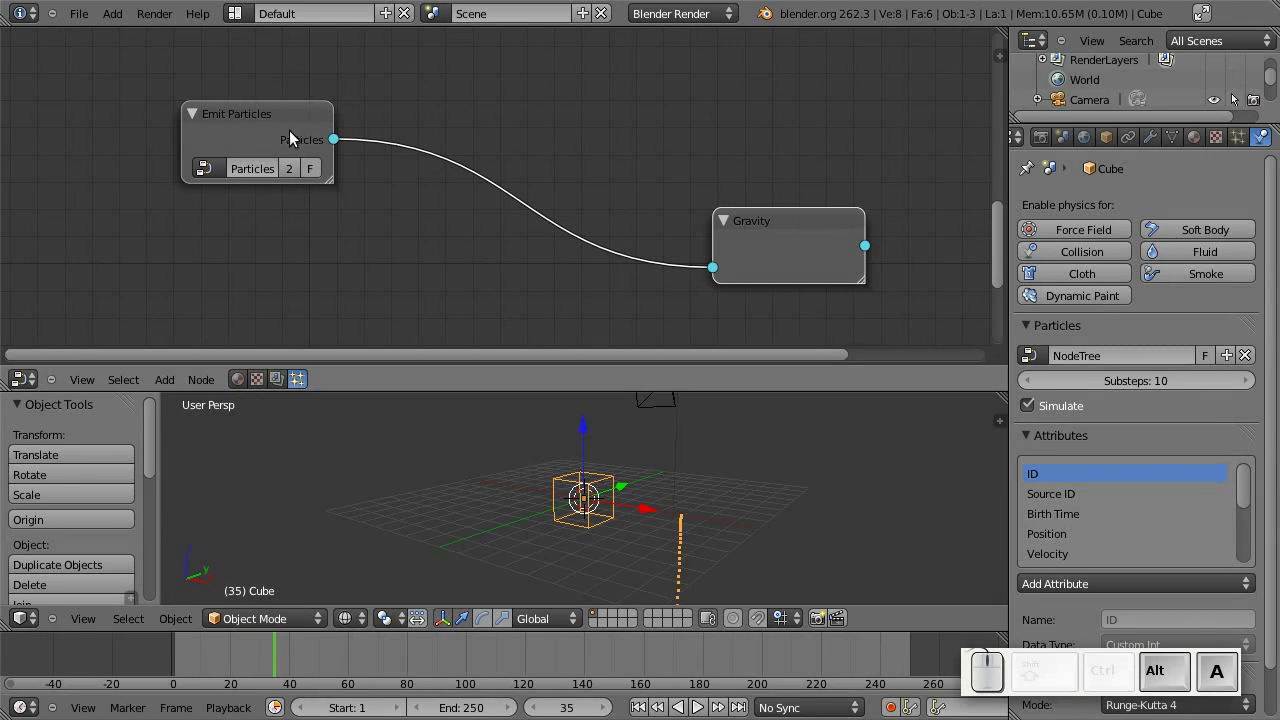
Go back inside the emitter group and expand the Position vector values.
{"action": "left_click_drag", "start_coordinate": [258, 133], "coordinate": [353, 187]}
{"action": "key", "text": "Tab"}
{"action": "left_click_drag", "start_coordinate": [350, 197], "coordinate": [815, 216]}
{"action": "left_click", "coordinate": [811, 215]}
Add a Particles > Random node to the emitter group, then delete it again.
{"action": "left_click_drag", "start_coordinate": [796, 236], "coordinate": [570, 247]}
{"action": "left_click_drag", "start_coordinate": [554, 201], "coordinate": [479, 204]}
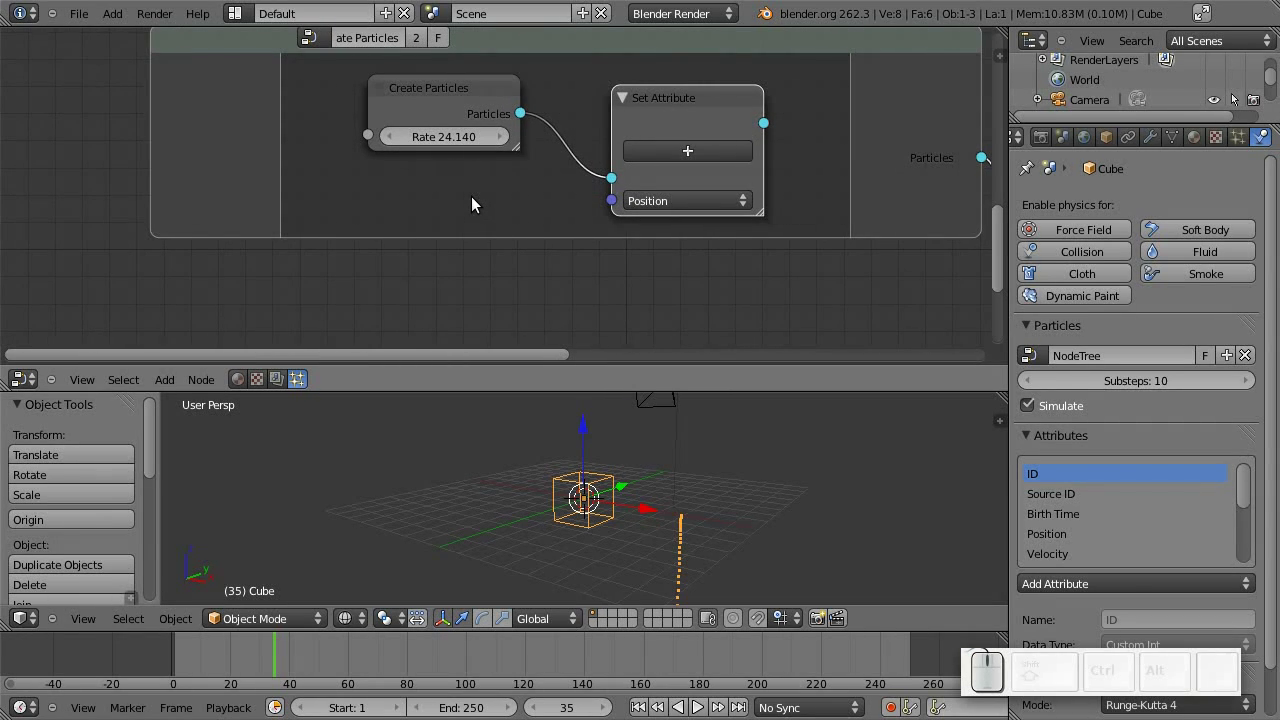
{"action": "key", "text": "shift+a"}
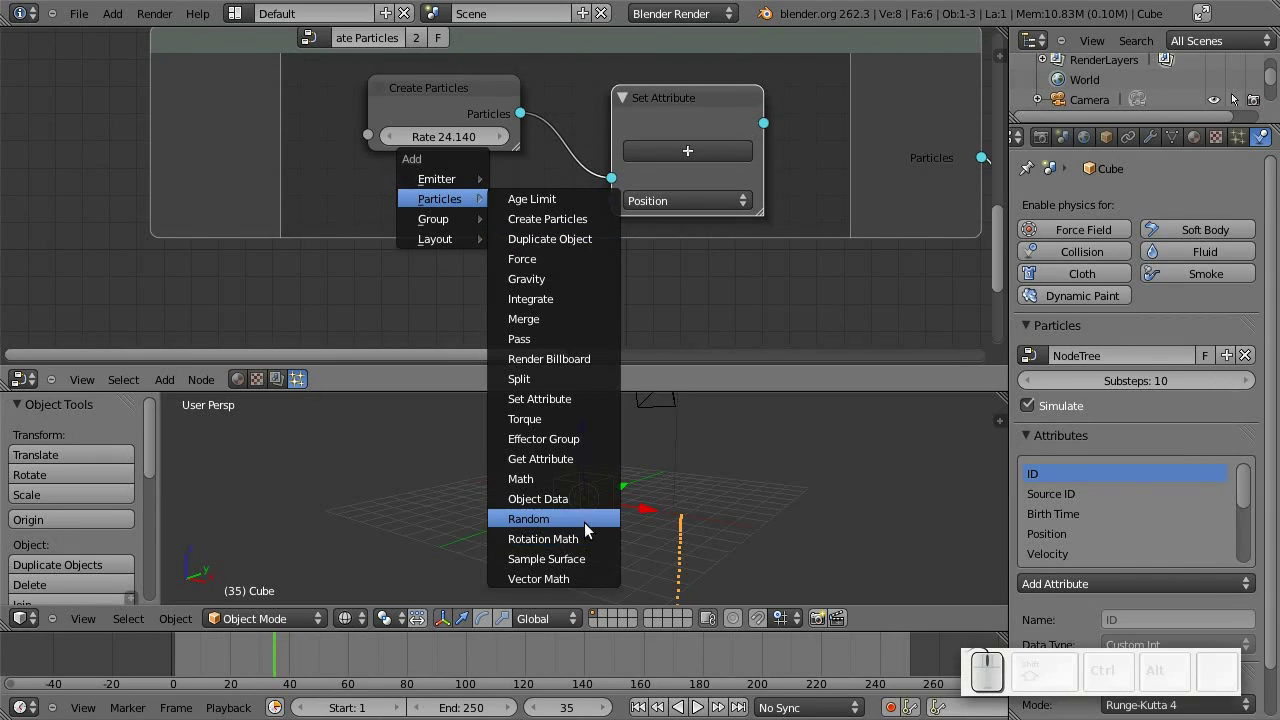
{"action": "left_click", "coordinate": [584, 524]}
{"action": "left_click_drag", "start_coordinate": [630, 266], "coordinate": [721, 230]}
{"action": "left_click", "coordinate": [721, 228]}
{"action": "left_click_drag", "start_coordinate": [540, 138], "coordinate": [613, 205]}
{"action": "left_click_drag", "start_coordinate": [602, 200], "coordinate": [432, 193]}
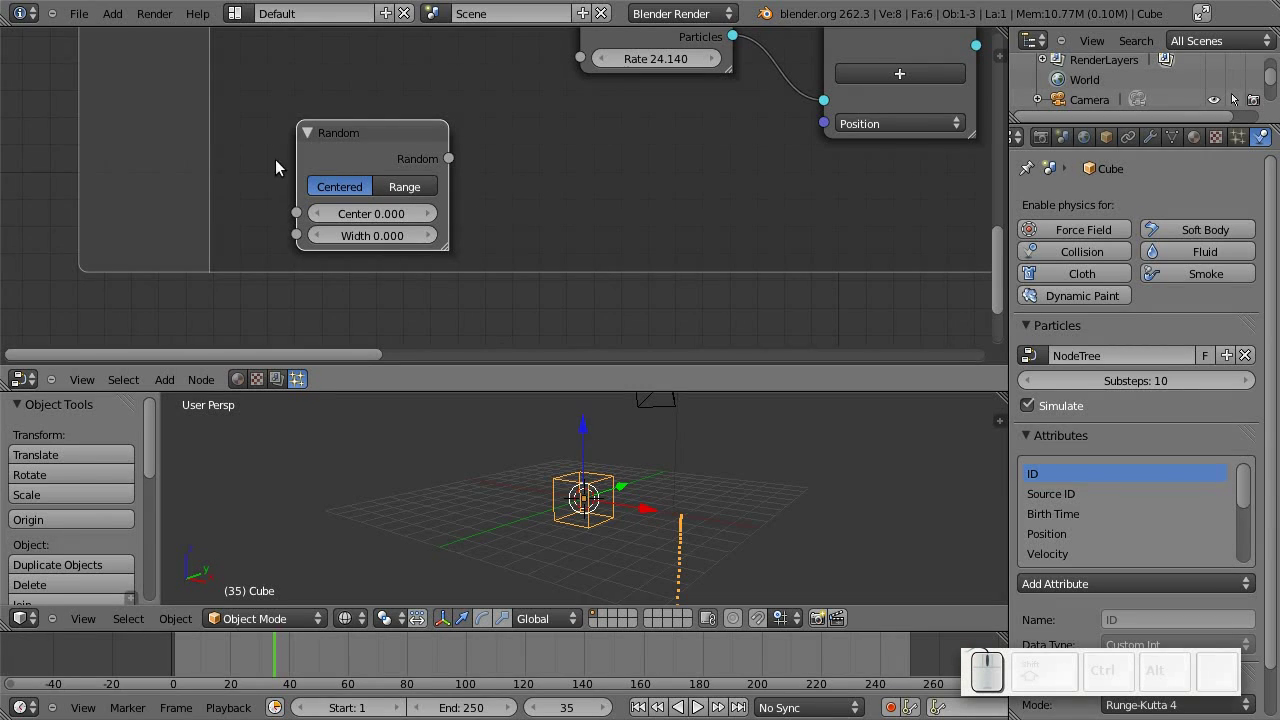
{"action": "key", "text": "x"}
Add a Sample Surface node and place it beside Create Particles and Set Attribute.
{"action": "key", "text": "shift+a"}
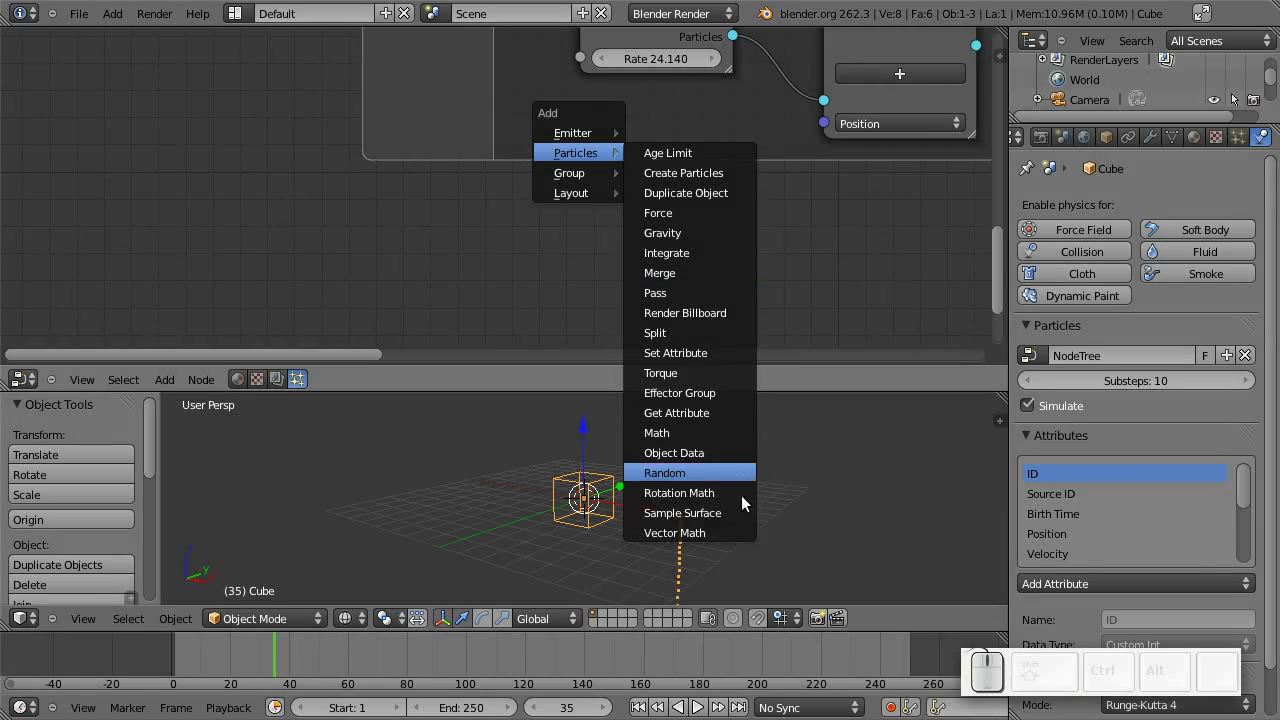
{"action": "left_click", "coordinate": [728, 516]}
{"action": "middle_click", "coordinate": [772, 274]}
{"action": "left_click_drag", "start_coordinate": [661, 285], "coordinate": [488, 267]}
{"action": "left_click_drag", "start_coordinate": [432, 88], "coordinate": [488, 267]}
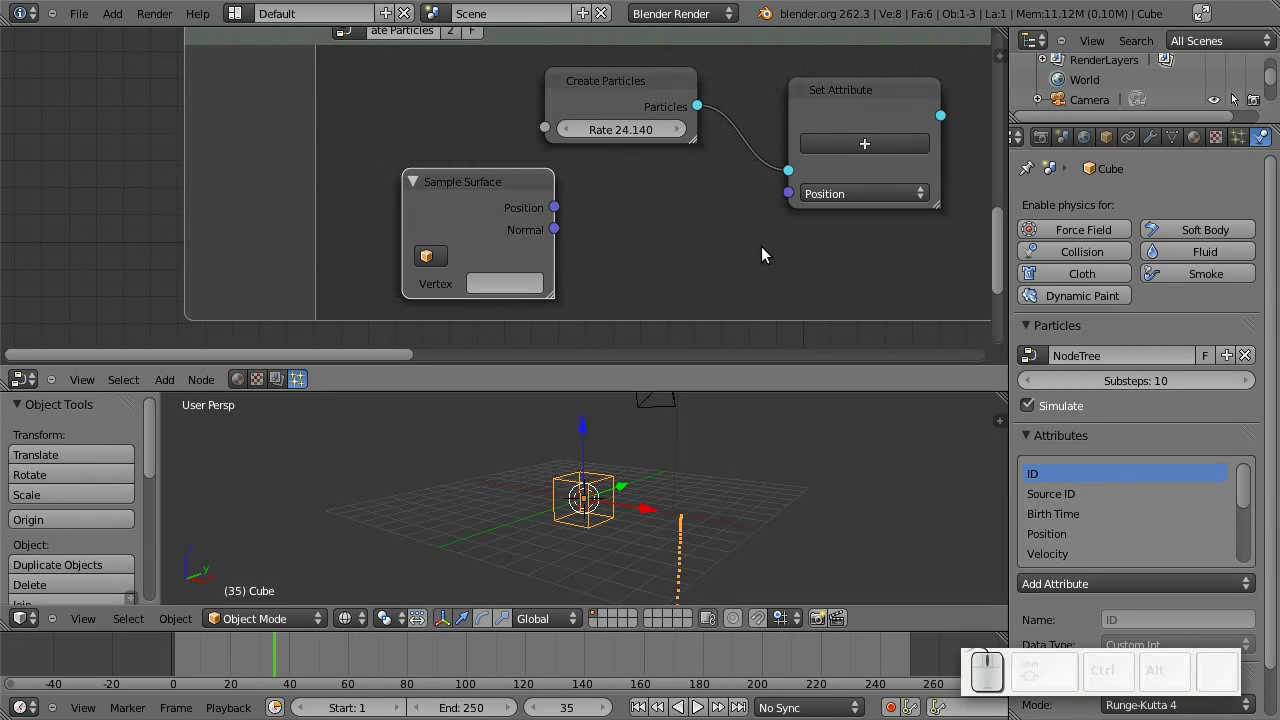
{"action": "left_click_drag", "start_coordinate": [769, 244], "coordinate": [610, 257]}
Leave the emitter group and add an Icosphere mesh to the scene.
{"action": "scroll", "scroll_direction": "down", "scroll_amount": 3}
{"action": "key", "text": "Tab"}
{"action": "key", "text": "shift+Tab"}
{"action": "key", "text": "shift+a"}
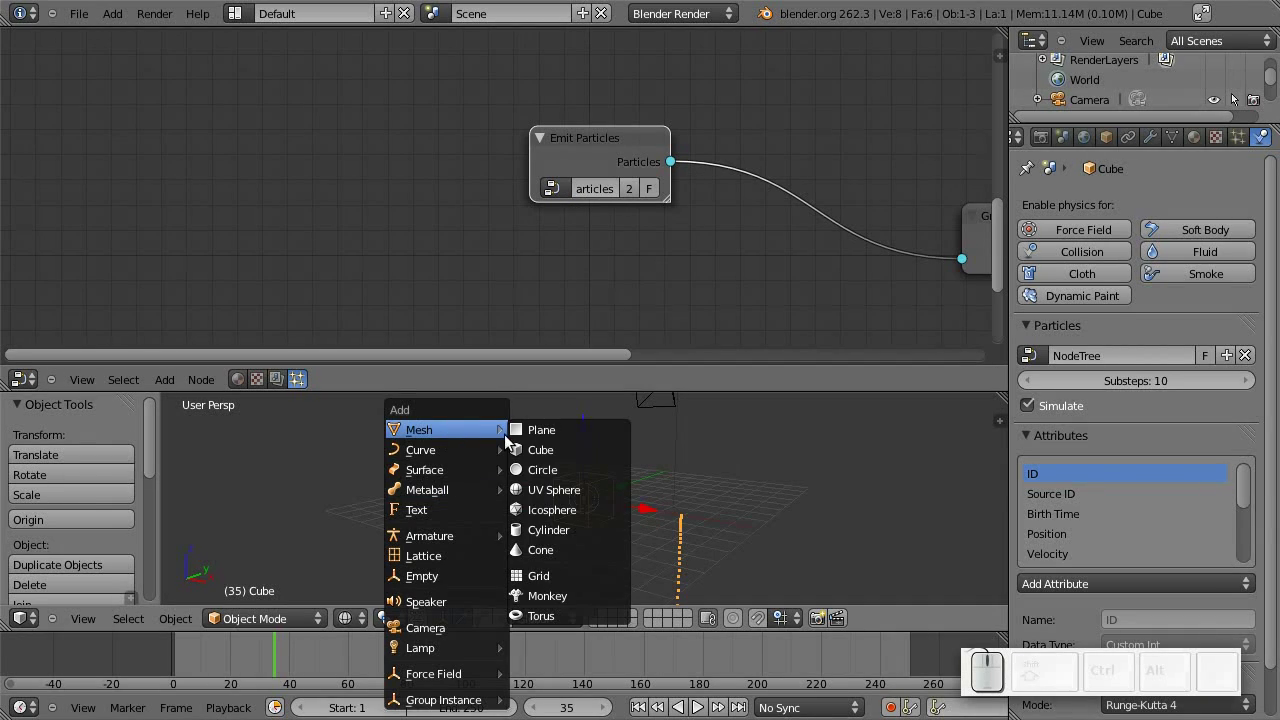
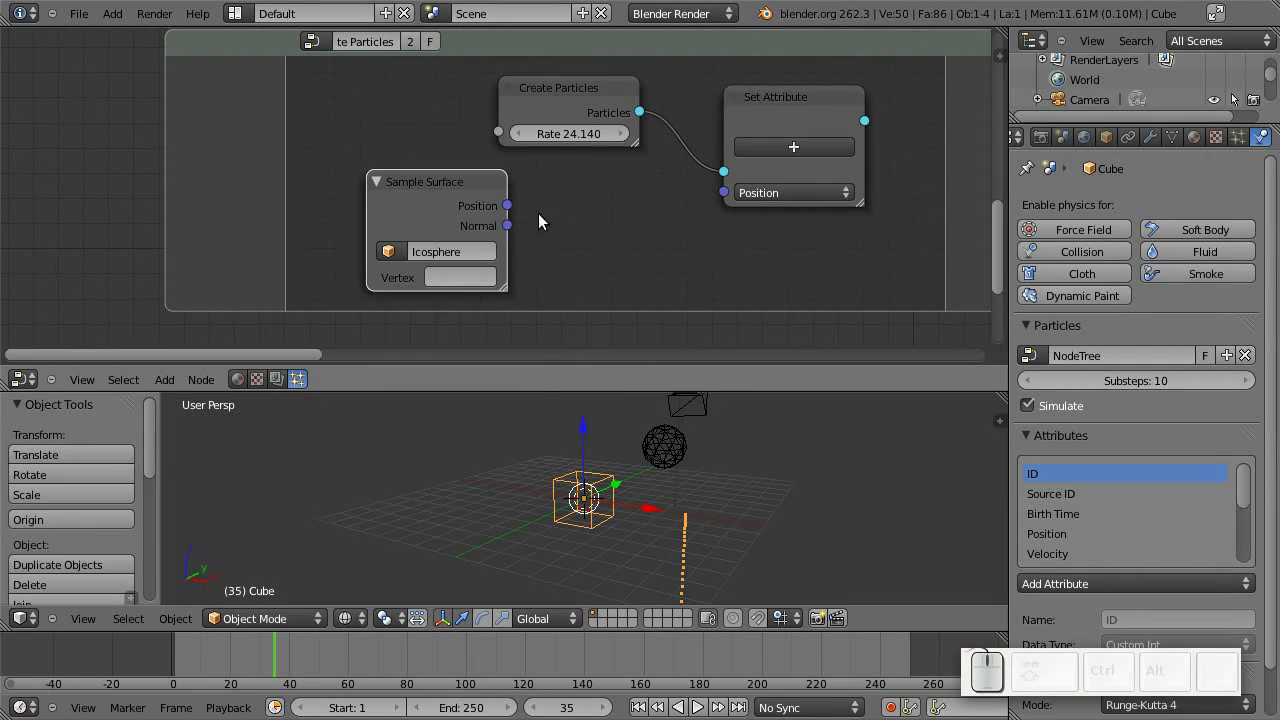
Link Sample Surface's Position into Set Attribute's Position and play so particles spawn from the sphere.
{"action": "left_click_drag", "start_coordinate": [513, 210], "coordinate": [778, 140]}
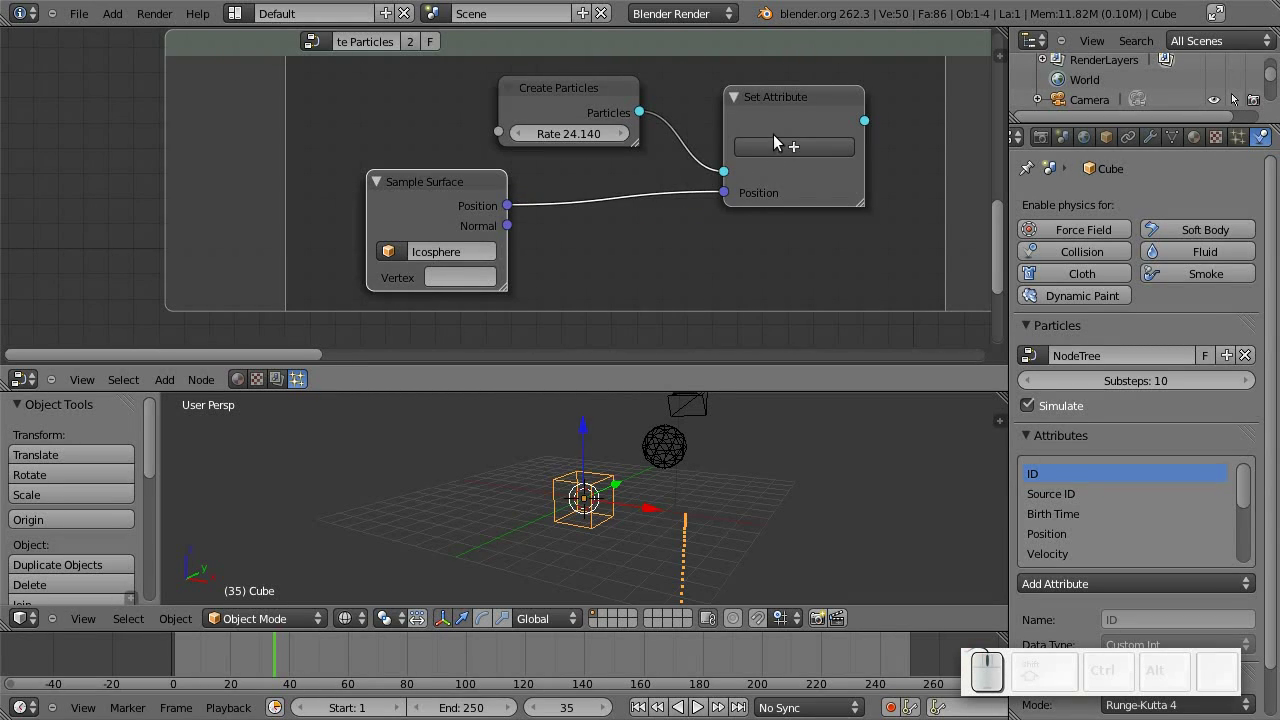
{"action": "left_click_drag", "start_coordinate": [734, 198], "coordinate": [811, 123]}
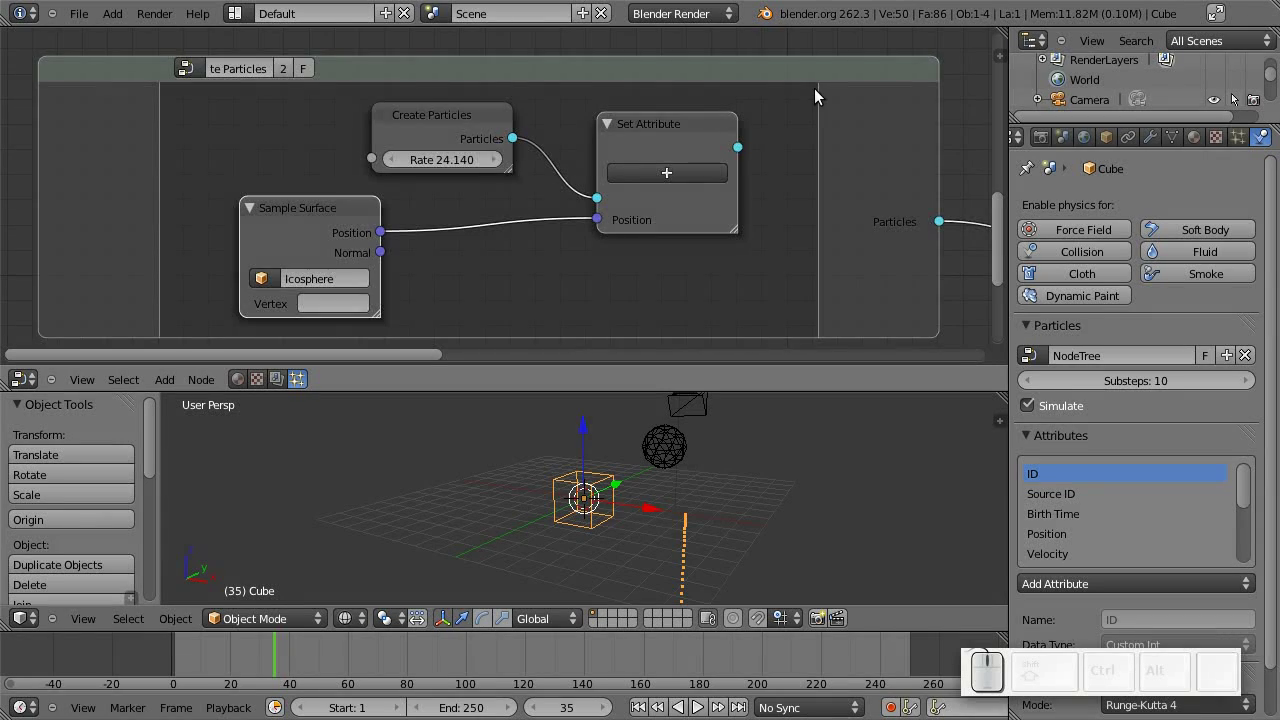
{"action": "key", "text": "Tab"}
{"action": "key", "text": "shift+Tab"}
{"action": "key", "text": "shift+alt+a"}
{"action": "scroll", "scroll_direction": "up", "scroll_amount": 3}
{"action": "left_click_drag", "start_coordinate": [742, 486], "coordinate": [604, 517]}
{"action": "left_click_drag", "start_coordinate": [604, 517], "coordinate": [678, 416]}
Select and nudge the icosphere while zooming and orbiting the 3D view to inspect the emission.
{"action": "right_click", "coordinate": [678, 416]}
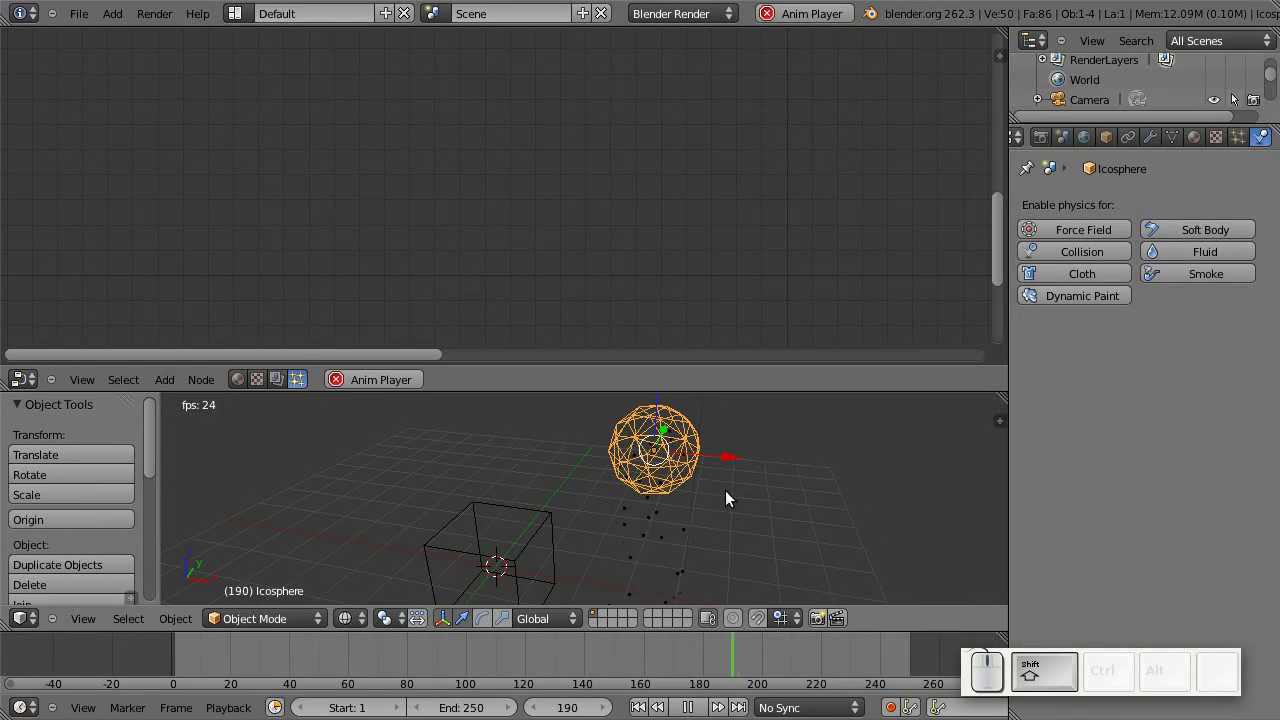
{"action": "key", "text": "shift+g"}
{"action": "right_click", "coordinate": [766, 518]}
{"action": "scroll", "scroll_direction": "down", "scroll_amount": 3}
{"action": "left_click_drag", "start_coordinate": [550, 549], "coordinate": [646, 541]}
{"action": "scroll", "scroll_direction": "up", "scroll_amount": 3}
{"action": "right_click", "coordinate": [538, 530]}
{"action": "key", "text": "g"}
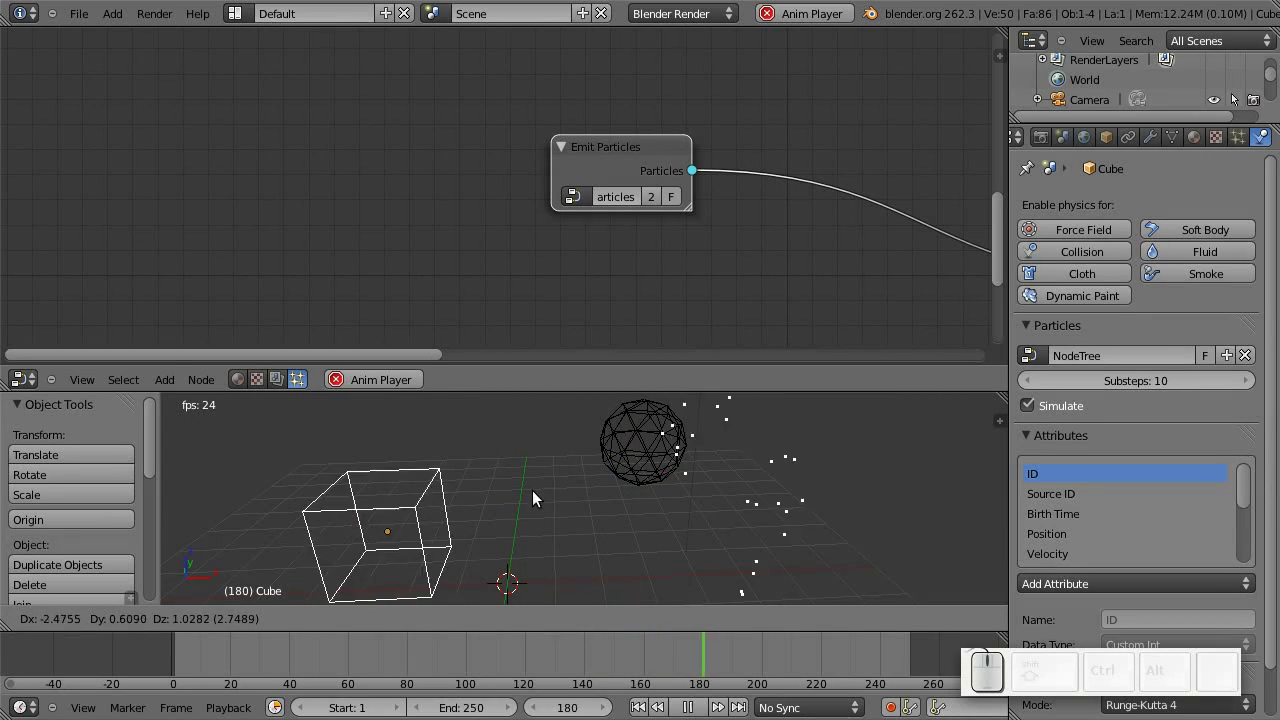
{"action": "right_click", "coordinate": [550, 509]}
{"action": "left_click_drag", "start_coordinate": [545, 534], "coordinate": [577, 540]}
{"action": "scroll", "scroll_direction": "down", "scroll_amount": 3}
{"action": "left_click_drag", "start_coordinate": [621, 539], "coordinate": [616, 538]}
{"action": "scroll", "scroll_direction": "up", "scroll_amount": 3}
{"action": "scroll", "scroll_direction": "down", "scroll_amount": 3}
{"action": "scroll", "scroll_direction": "down", "scroll_amount": 3}
{"action": "left_click_drag", "start_coordinate": [598, 539], "coordinate": [451, 498]}
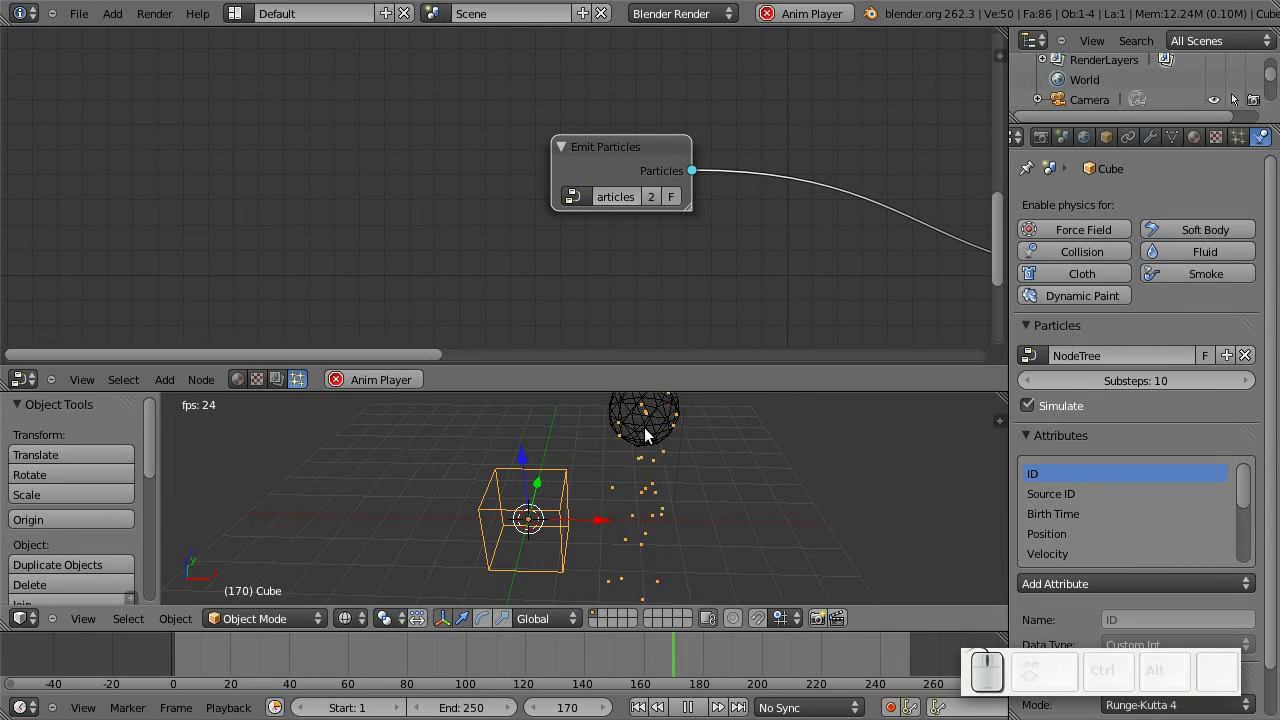
Grab the icosphere, cancel the move, and play the animation to watch particles trail.
{"action": "right_click", "coordinate": [650, 439]}
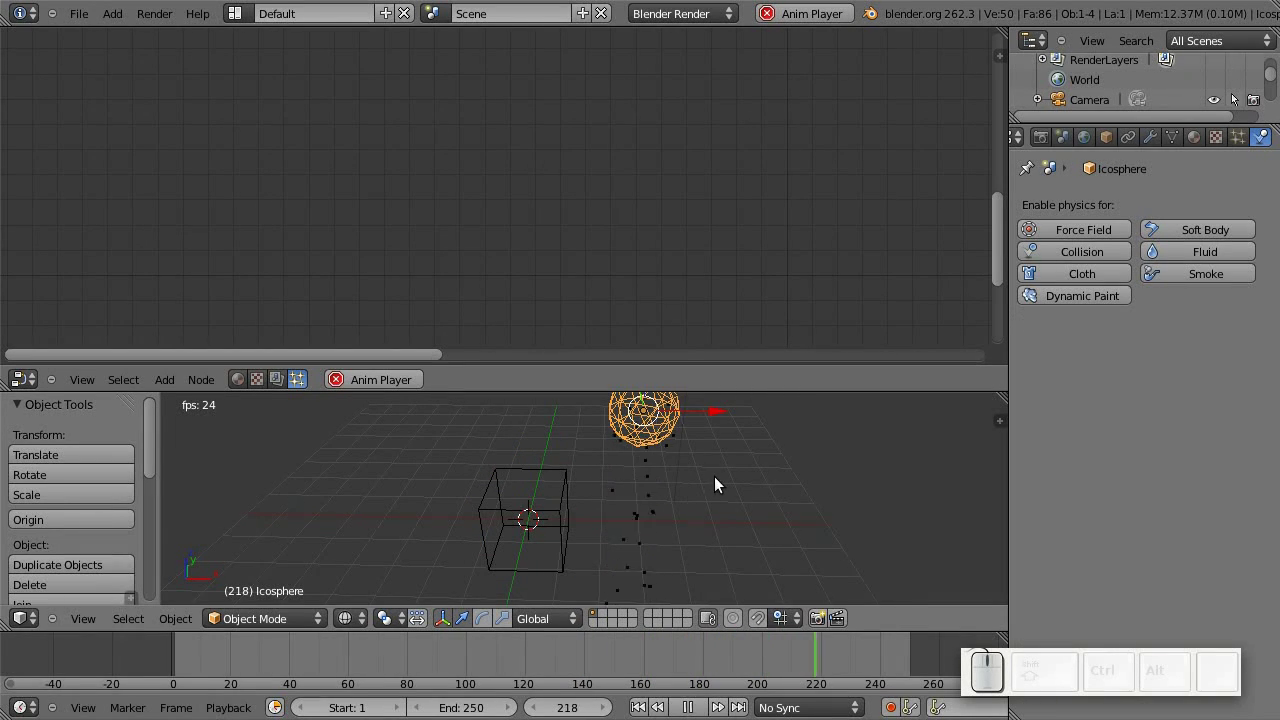
{"action": "key", "text": "g"}
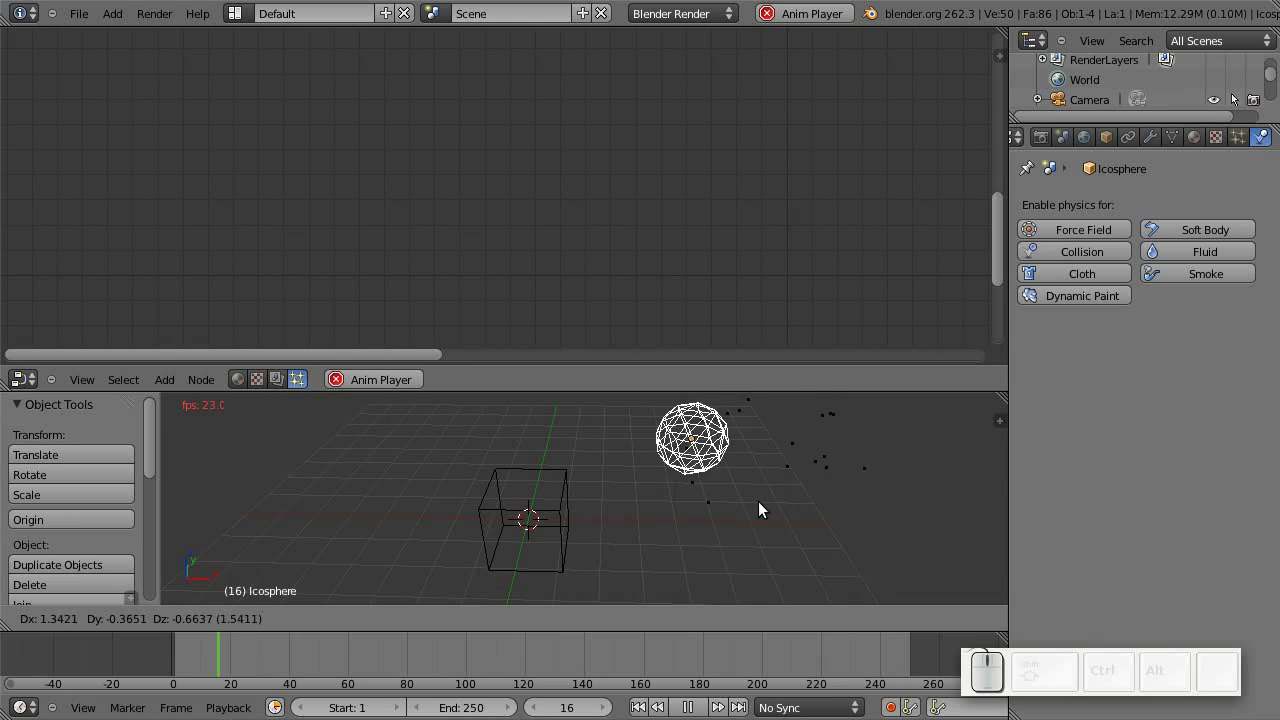
{"action": "right_click", "coordinate": [776, 502]}
{"action": "scroll", "scroll_direction": "down", "scroll_amount": 3}
{"action": "scroll", "scroll_direction": "up", "scroll_amount": 3}
{"action": "key", "text": "alt+a"}
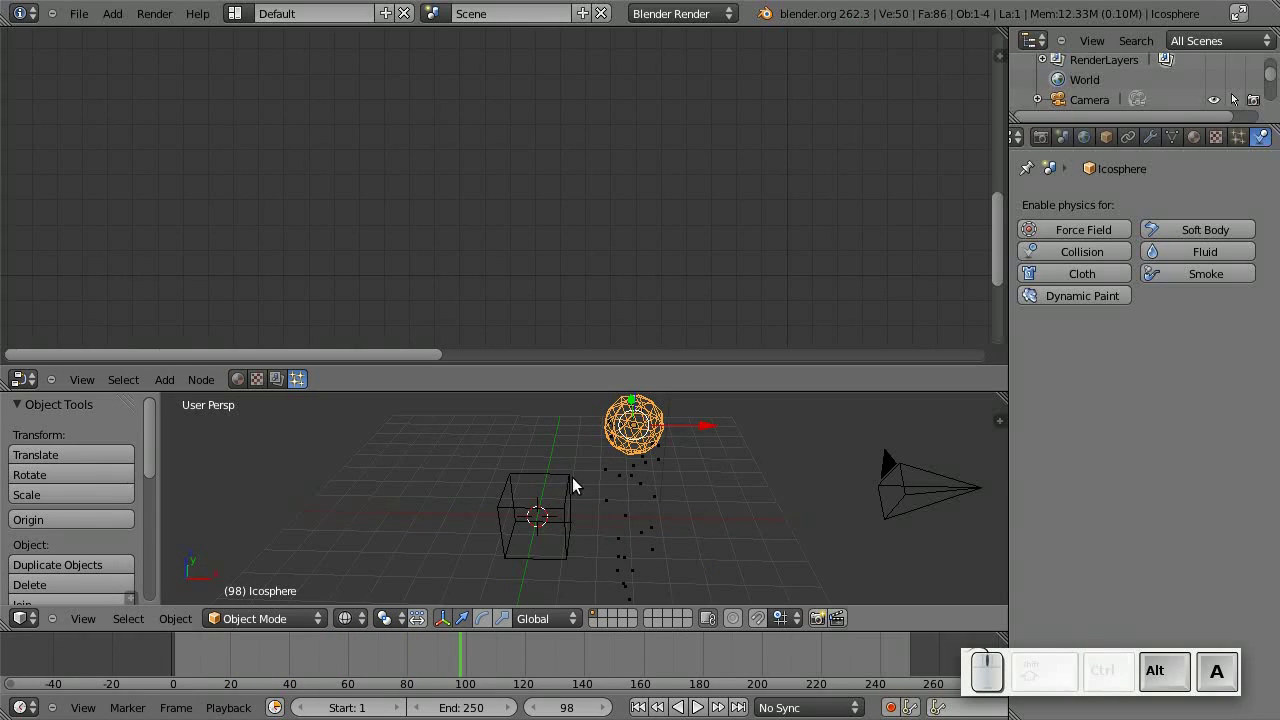
Select the cube carrying the particle system and enter its Emit Particles group.
{"action": "right_click", "coordinate": [571, 489]}
{"action": "left_click_drag", "start_coordinate": [646, 156], "coordinate": [525, 231]}
{"action": "key", "text": "Tab"}
{"action": "left_click_drag", "start_coordinate": [436, 240], "coordinate": [629, 191]}
{"action": "left_click_drag", "start_coordinate": [629, 191], "coordinate": [597, 229]}
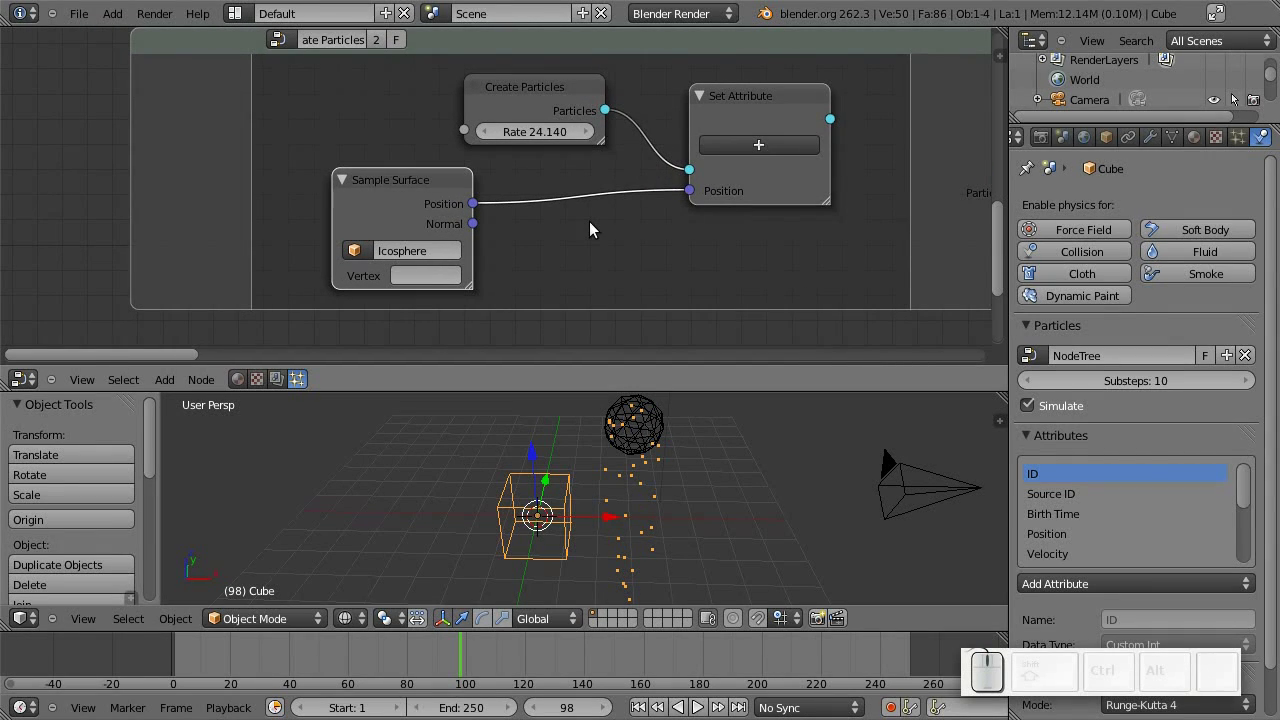
{"action": "scroll", "scroll_direction": "up", "scroll_amount": 3}
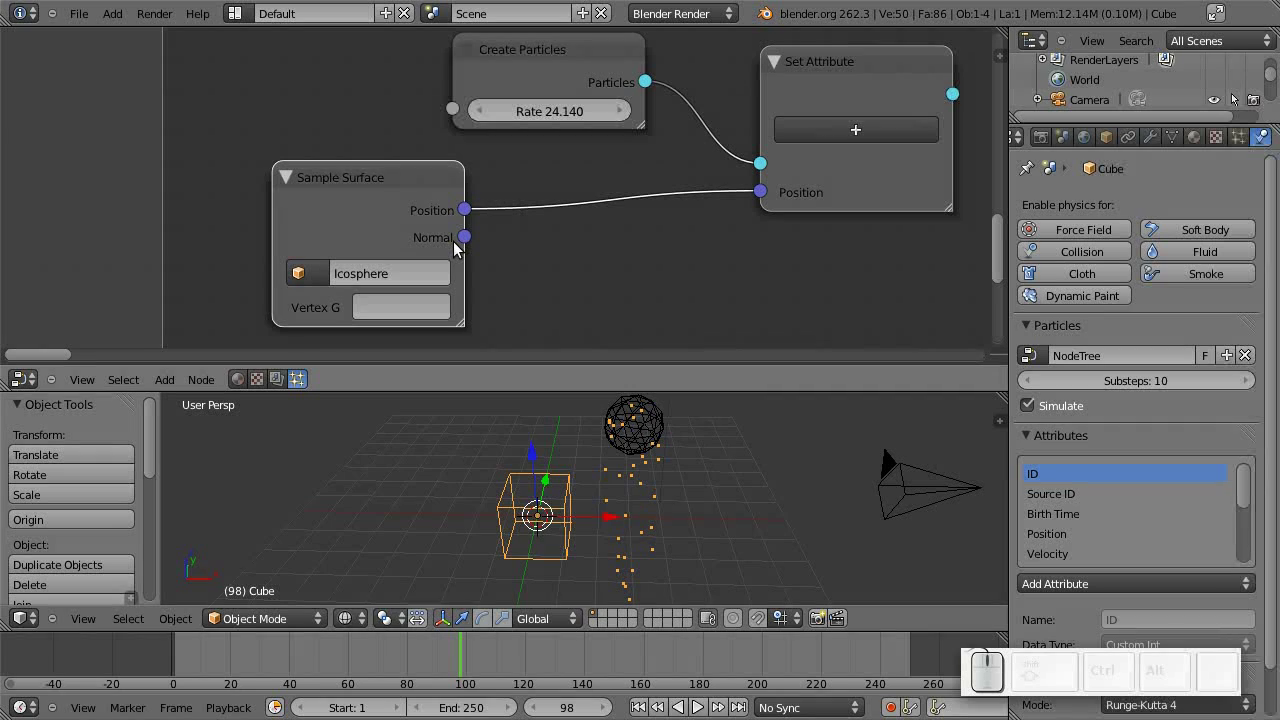
{"action": "scroll", "scroll_direction": "up", "scroll_amount": 3}
{"action": "left_click_drag", "start_coordinate": [703, 465], "coordinate": [607, 478]}
{"action": "key", "text": "z"}
{"action": "left_click_drag", "start_coordinate": [548, 460], "coordinate": [455, 251]}
{"action": "left_click_drag", "start_coordinate": [381, 203], "coordinate": [392, 178]}
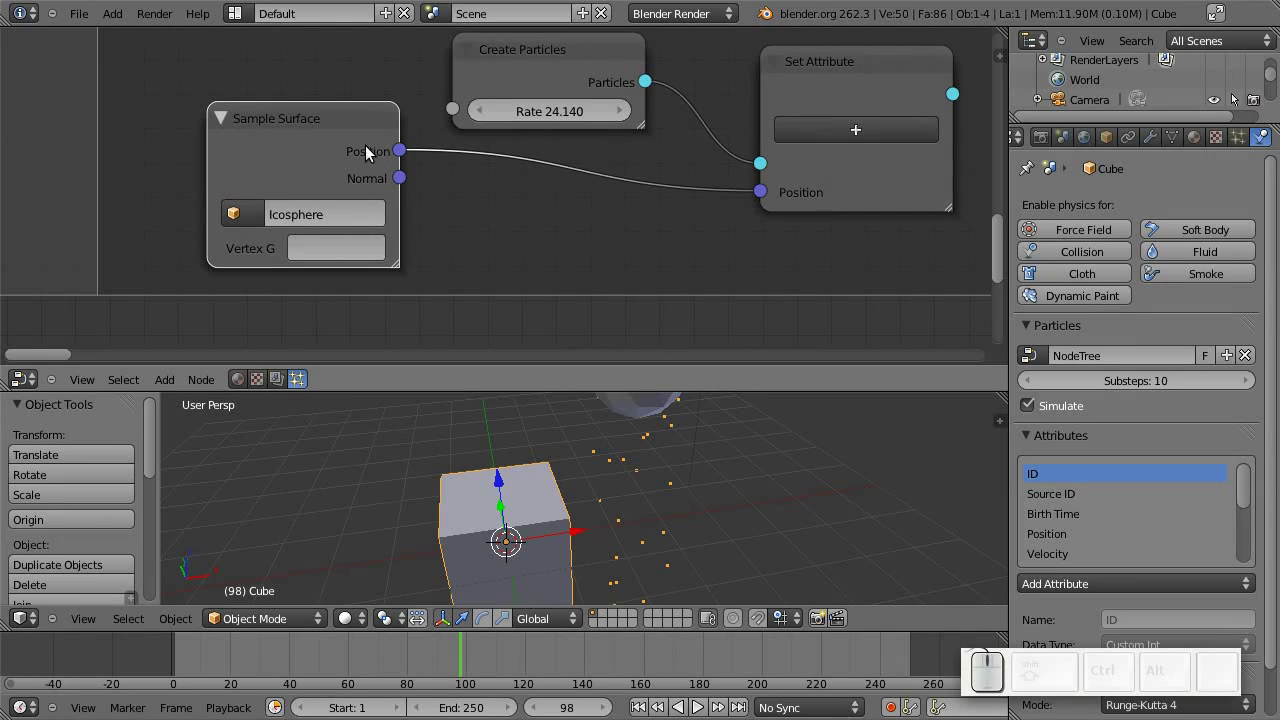
{"action": "left_click_drag", "start_coordinate": [323, 160], "coordinate": [544, 219]}
{"action": "left_click_drag", "start_coordinate": [646, 226], "coordinate": [548, 205]}
{"action": "left_click_drag", "start_coordinate": [484, 152], "coordinate": [323, 157]}
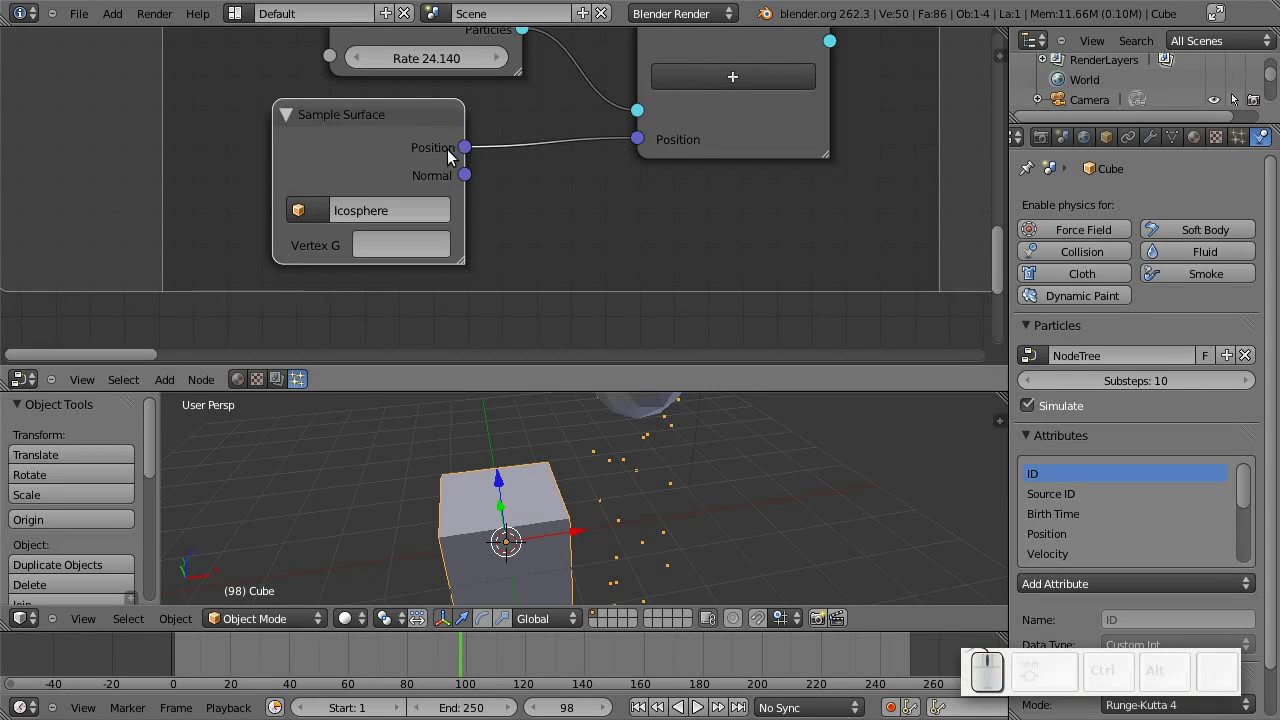
{"action": "left_click_drag", "start_coordinate": [309, 143], "coordinate": [434, 138]}
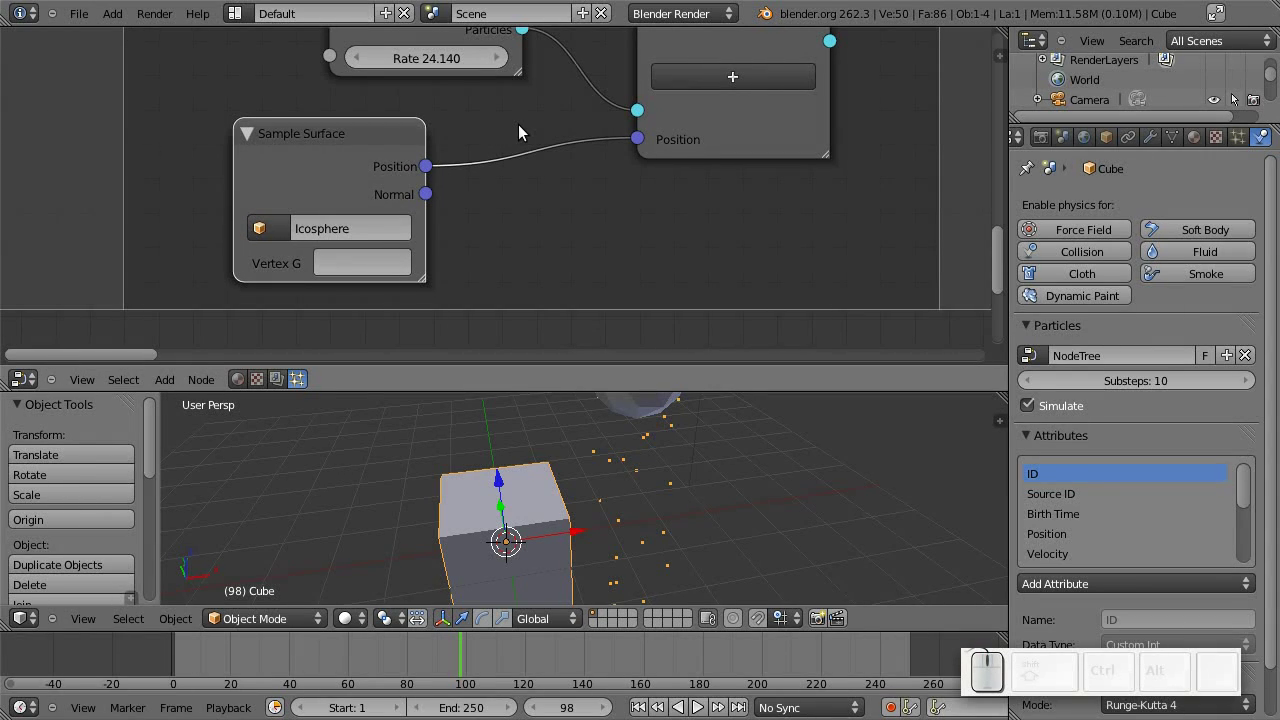
{"action": "left_click_drag", "start_coordinate": [686, 150], "coordinate": [570, 190]}
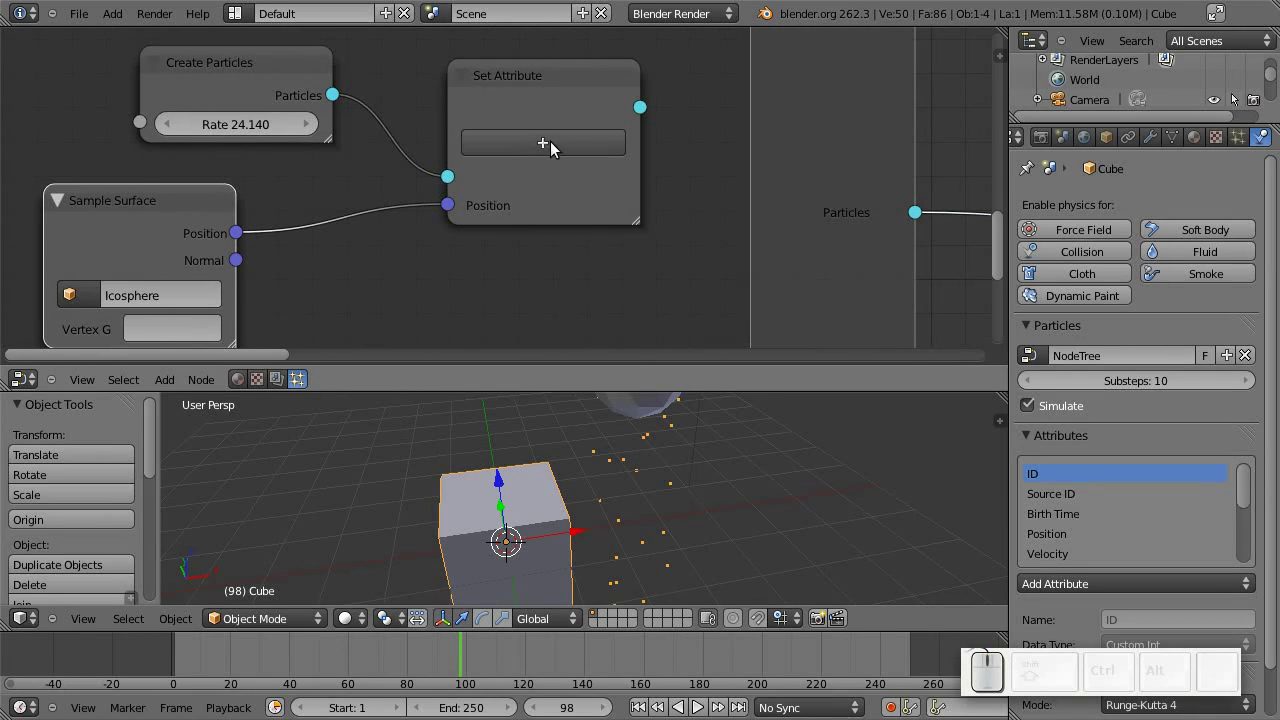
Add Velocity as a second attribute on the Set Attribute node.
{"action": "left_click_drag", "start_coordinate": [527, 207], "coordinate": [656, 137]}
{"action": "scroll", "scroll_direction": "down", "scroll_amount": 3}
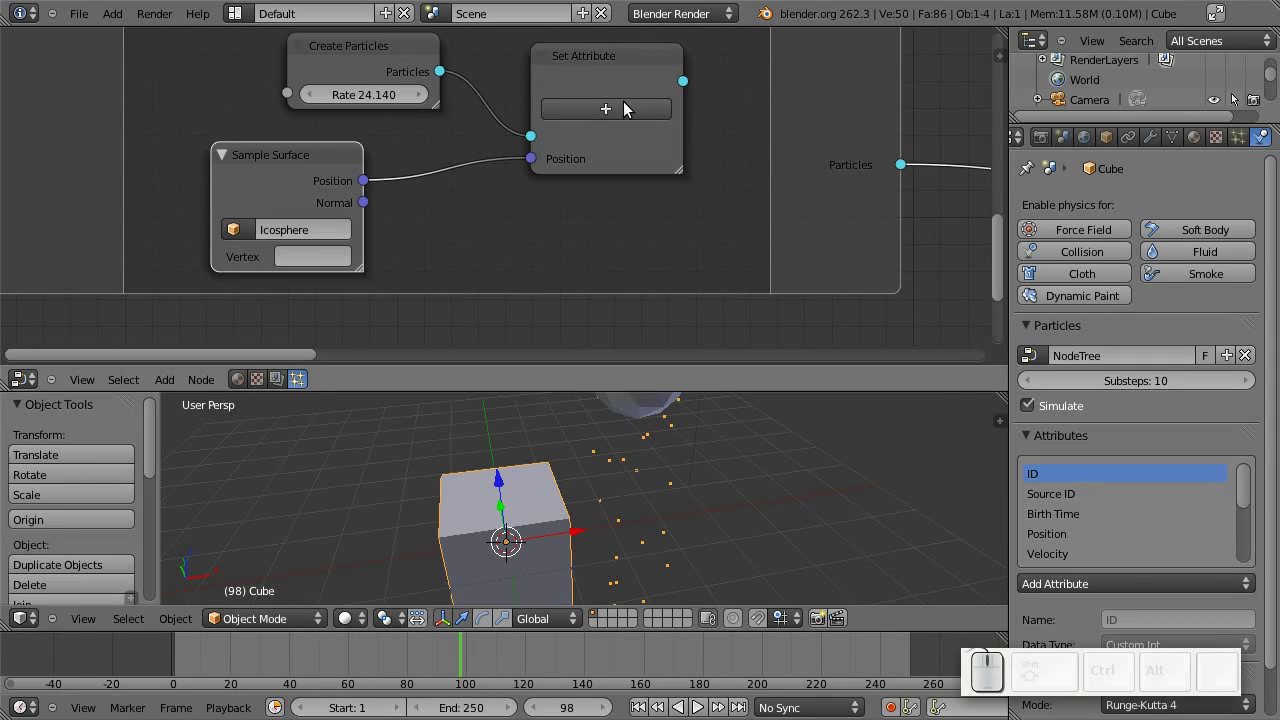
{"action": "left_click", "coordinate": [628, 105]}
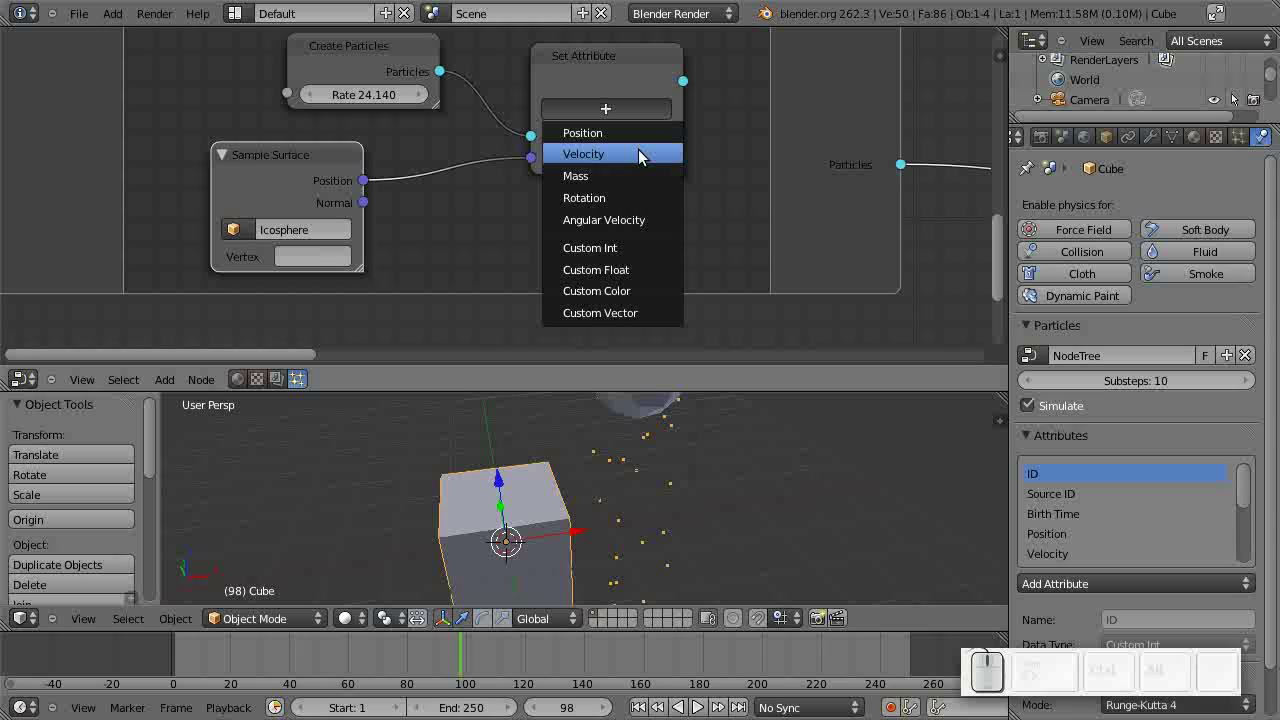
{"action": "left_click", "coordinate": [643, 155]}
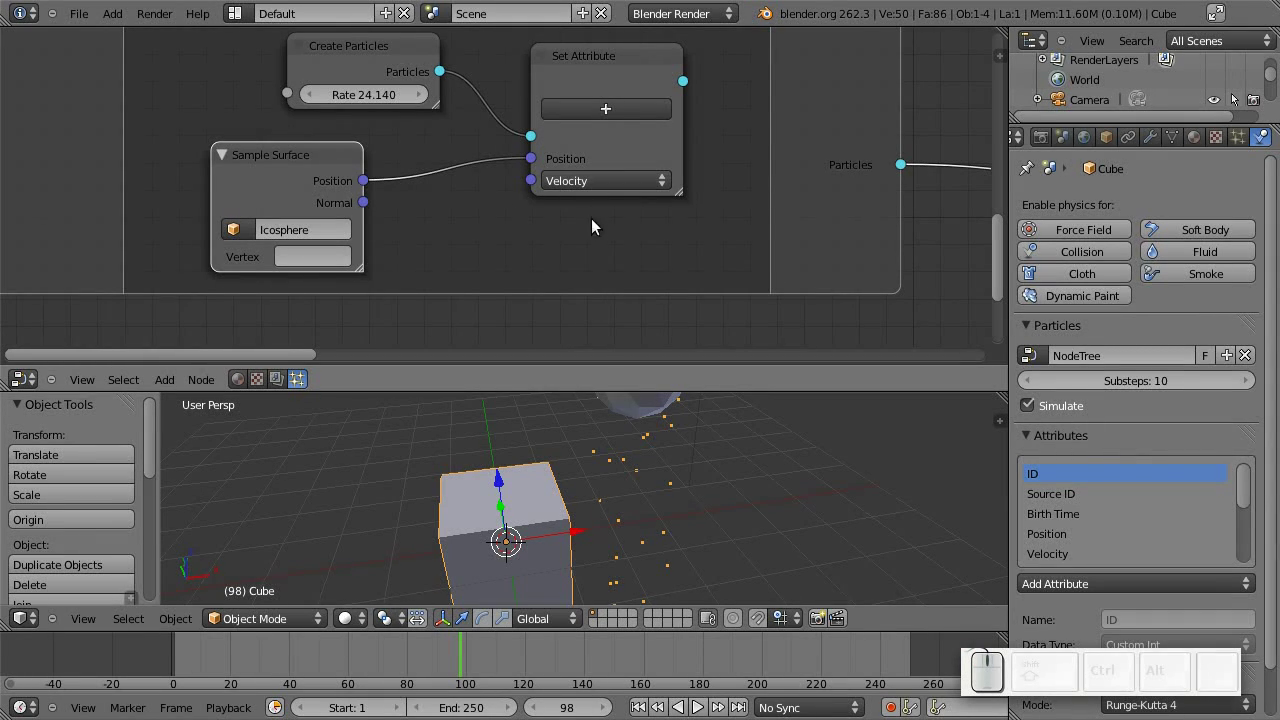
{"action": "scroll", "scroll_direction": "down", "scroll_amount": 3}
Play the animation and raise the Create Particles Rate to 298.852 for a dense stream.
{"action": "key", "text": "alt+a"}
{"action": "left_click", "coordinate": [580, 194]}
{"action": "left_click_drag", "start_coordinate": [600, 211], "coordinate": [651, 471]}
{"action": "left_click_drag", "start_coordinate": [591, 485], "coordinate": [802, 486]}
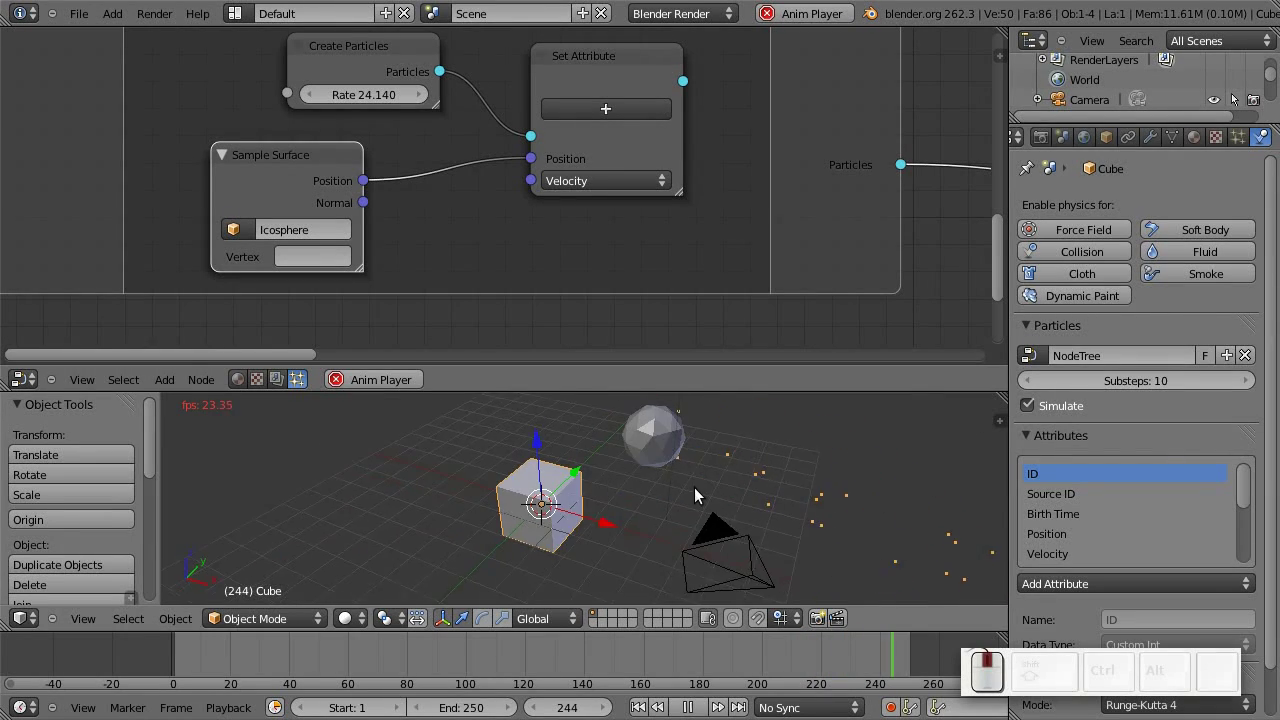
{"action": "left_click_drag", "start_coordinate": [649, 491], "coordinate": [416, 478]}
{"action": "left_click_drag", "start_coordinate": [431, 479], "coordinate": [716, 480]}
{"action": "middle_click", "coordinate": [535, 481]}
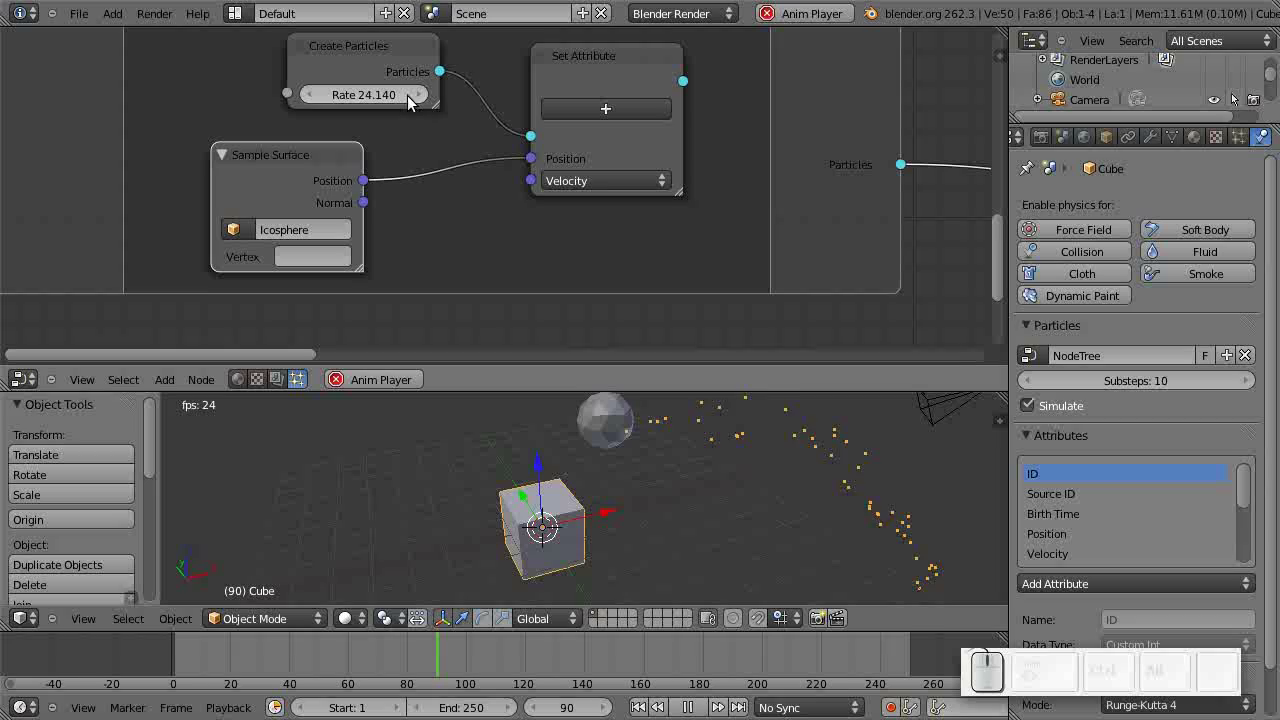
{"action": "left_click_drag", "start_coordinate": [392, 99], "coordinate": [686, 492]}
{"action": "left_click_drag", "start_coordinate": [629, 549], "coordinate": [534, 532]}
{"action": "key", "text": "alt+a"}
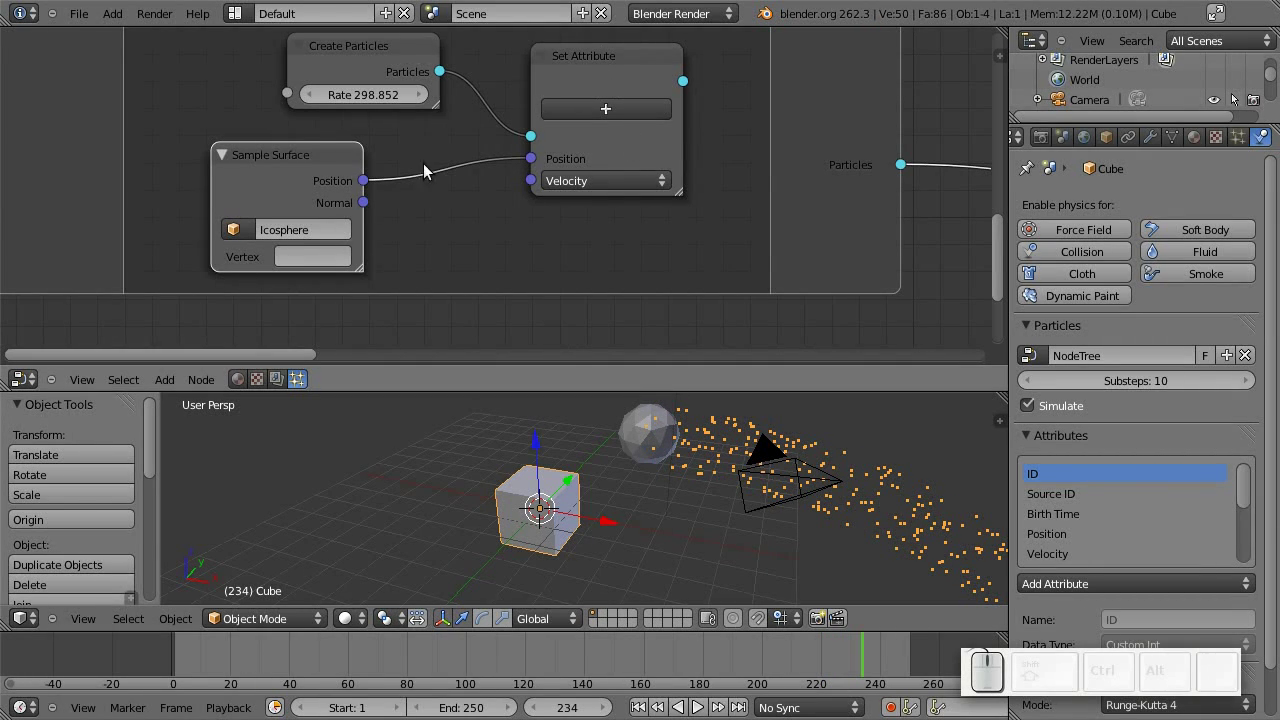
Connect Sample Surface's Normal output to Set Attribute's Velocity input.
{"action": "left_click_drag", "start_coordinate": [280, 186], "coordinate": [404, 304]}
{"action": "left_click_drag", "start_coordinate": [408, 302], "coordinate": [380, 192]}
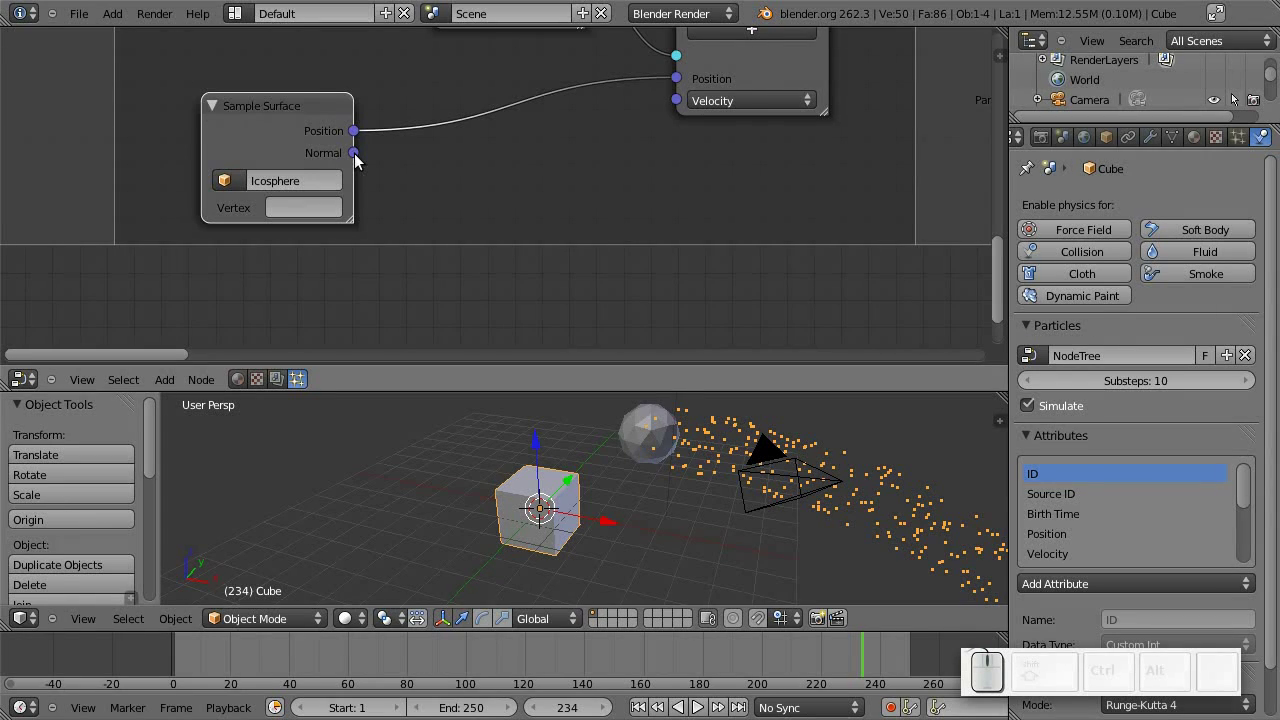
{"action": "left_click_drag", "start_coordinate": [373, 159], "coordinate": [283, 115]}
{"action": "left_click_drag", "start_coordinate": [301, 126], "coordinate": [469, 186]}
{"action": "left_click_drag", "start_coordinate": [437, 258], "coordinate": [749, 490]}
Play the animation and zoom on the icosphere to see particles spray outward along normals.
{"action": "key", "text": "alt+a"}
{"action": "scroll", "scroll_direction": "up", "scroll_amount": 3}
{"action": "left_click_drag", "start_coordinate": [576, 487], "coordinate": [475, 498]}
{"action": "scroll", "scroll_direction": "up", "scroll_amount": 3}
{"action": "left_click_drag", "start_coordinate": [475, 498], "coordinate": [525, 447]}
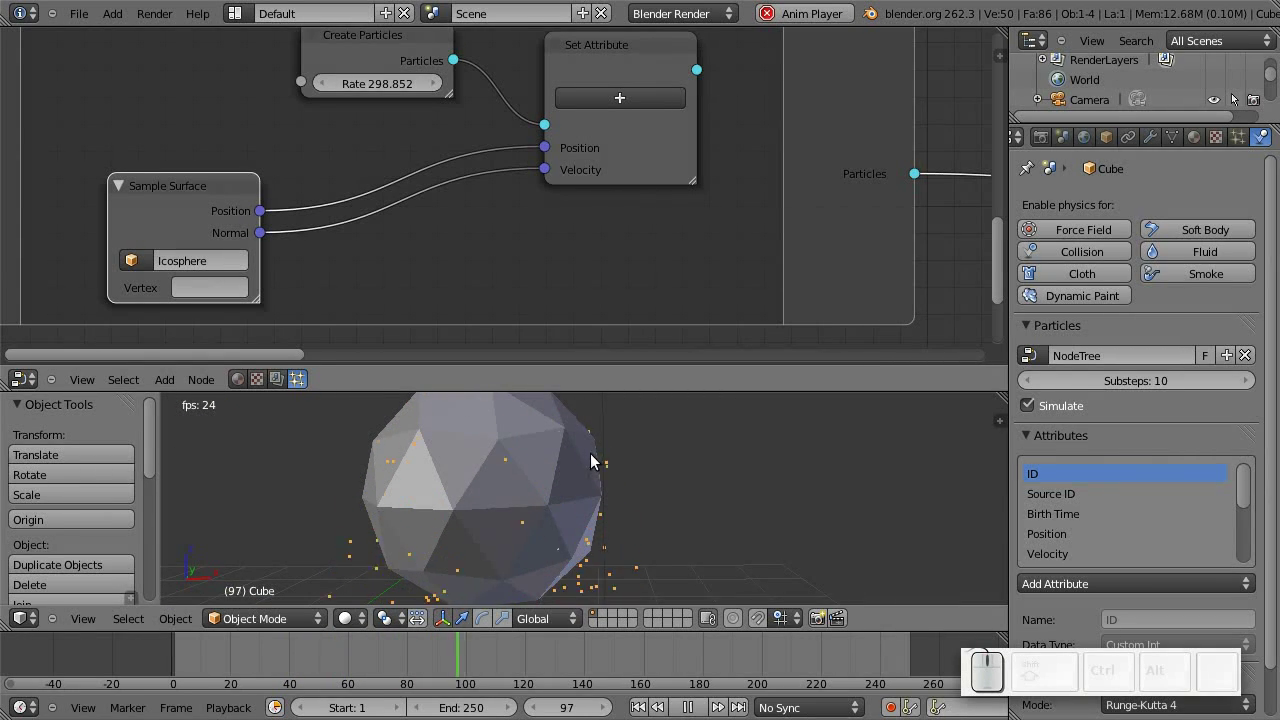
{"action": "left_click_drag", "start_coordinate": [449, 492], "coordinate": [490, 483]}
{"action": "scroll", "scroll_direction": "down", "scroll_amount": 3}
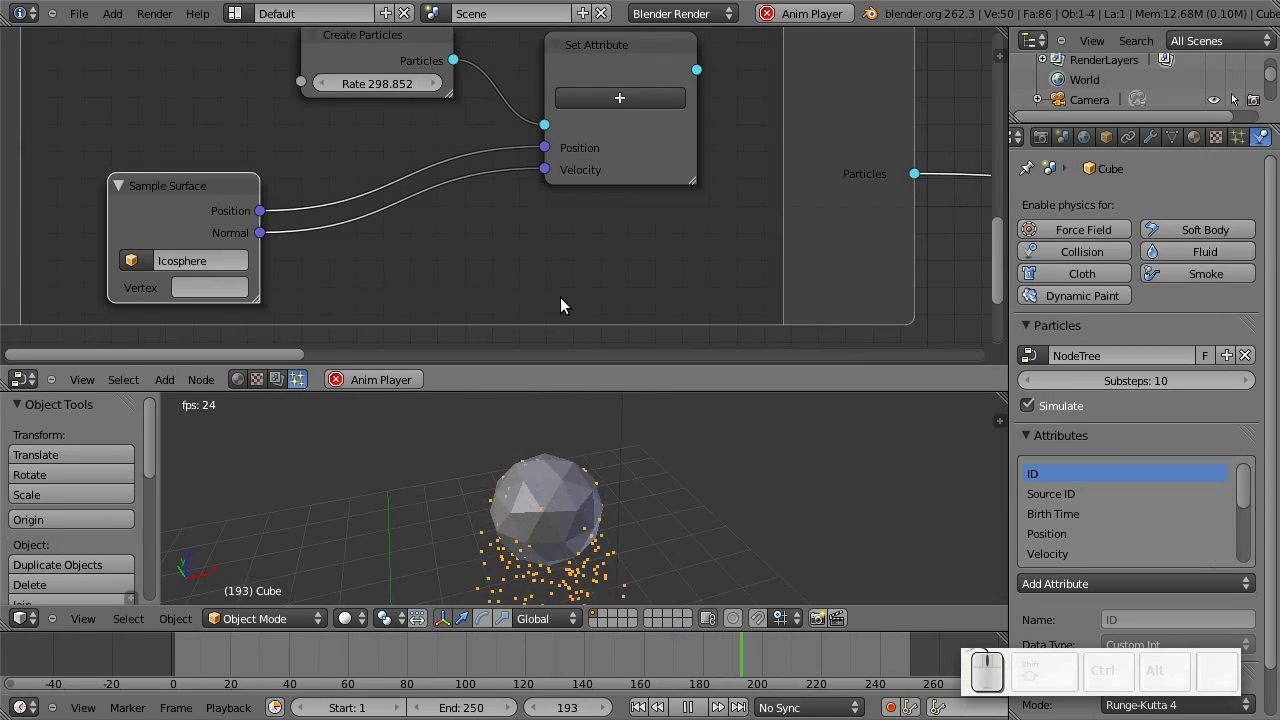
{"action": "key", "text": "shift+a"}
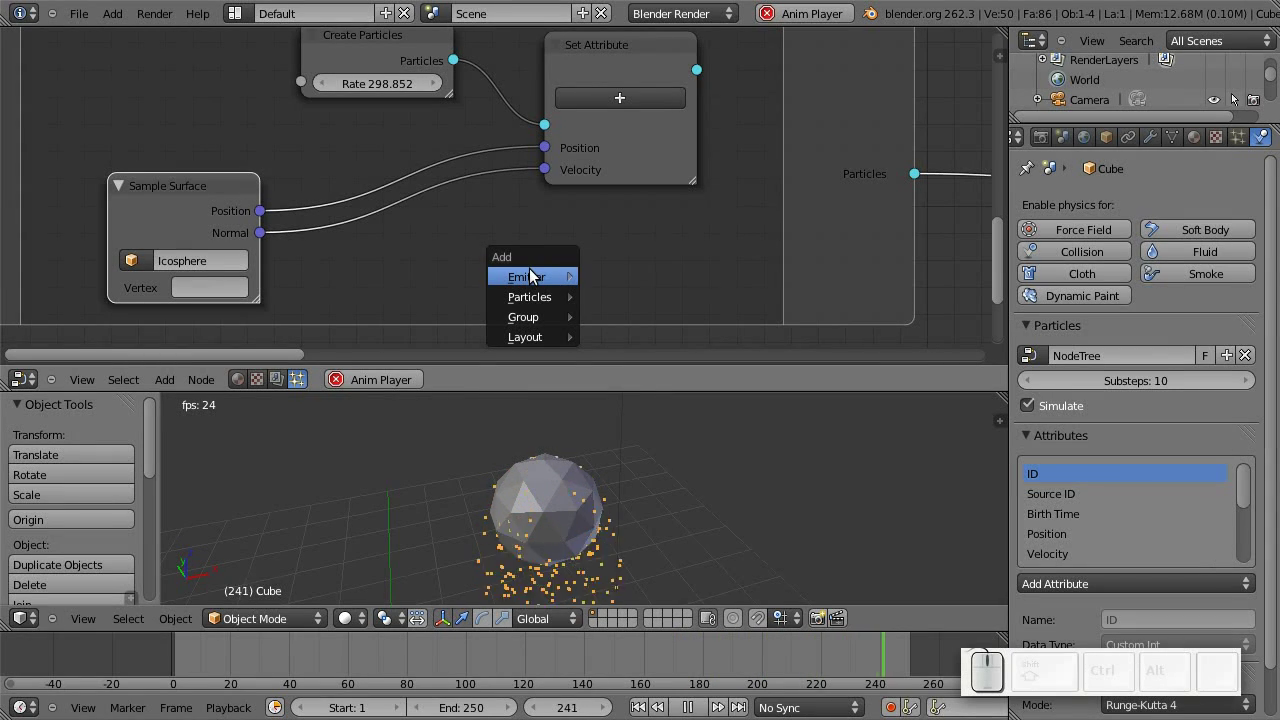
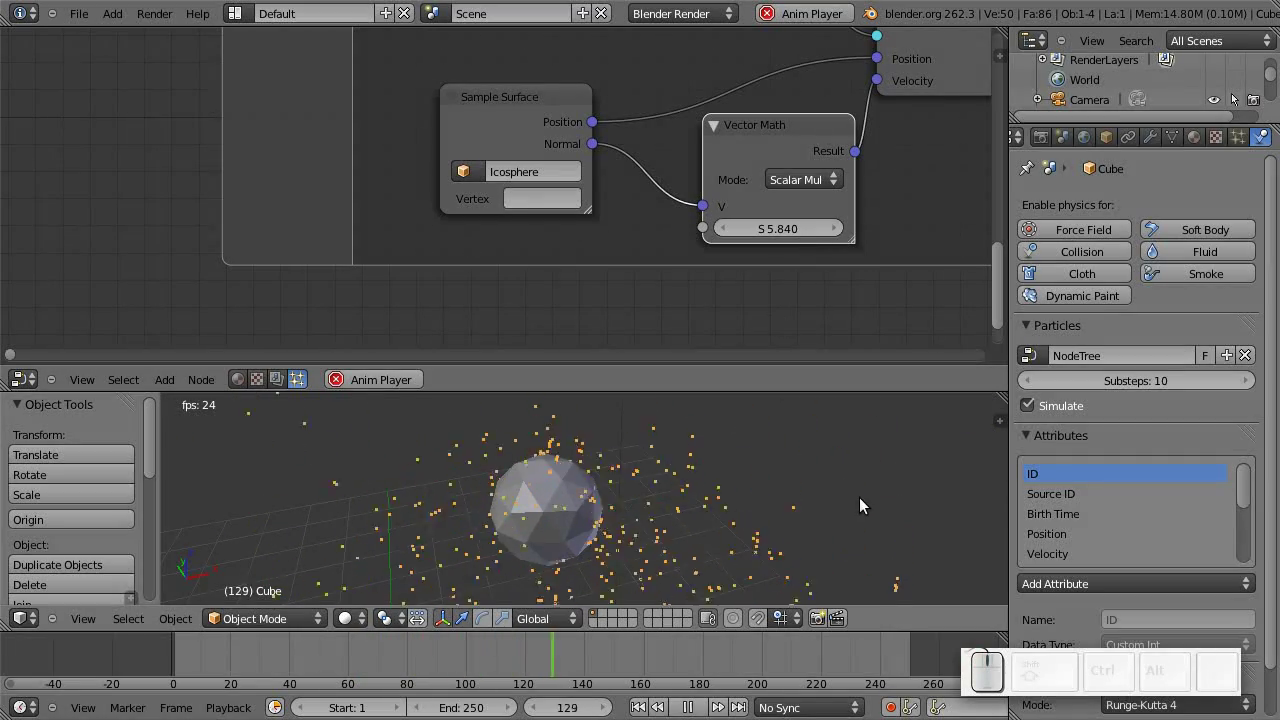
Scale the normal with a Vector Math Scalar Mul node at S 5.840 before Velocity and frame the whole group.
{"action": "left_click_drag", "start_coordinate": [720, 539], "coordinate": [547, 543]}
{"action": "left_click_drag", "start_coordinate": [388, 486], "coordinate": [724, 422]}
{"action": "middle_click", "coordinate": [716, 157]}
{"action": "scroll", "scroll_direction": "down", "scroll_amount": 3}
{"action": "left_click_drag", "start_coordinate": [517, 274], "coordinate": [564, 225]}
{"action": "left_click_drag", "start_coordinate": [564, 222], "coordinate": [569, 264]}
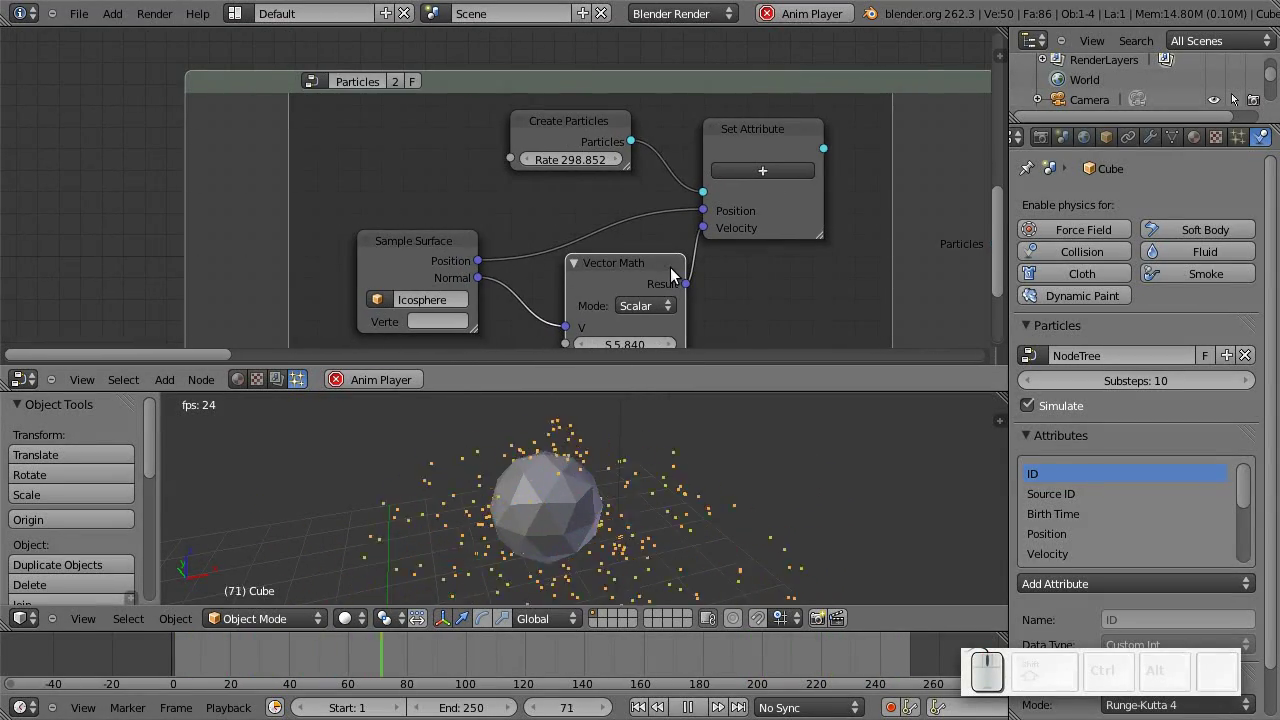
Expose the Rate and S sockets as inputs of the Emit Particles group.
{"action": "left_click_drag", "start_coordinate": [627, 256], "coordinate": [601, 81]}
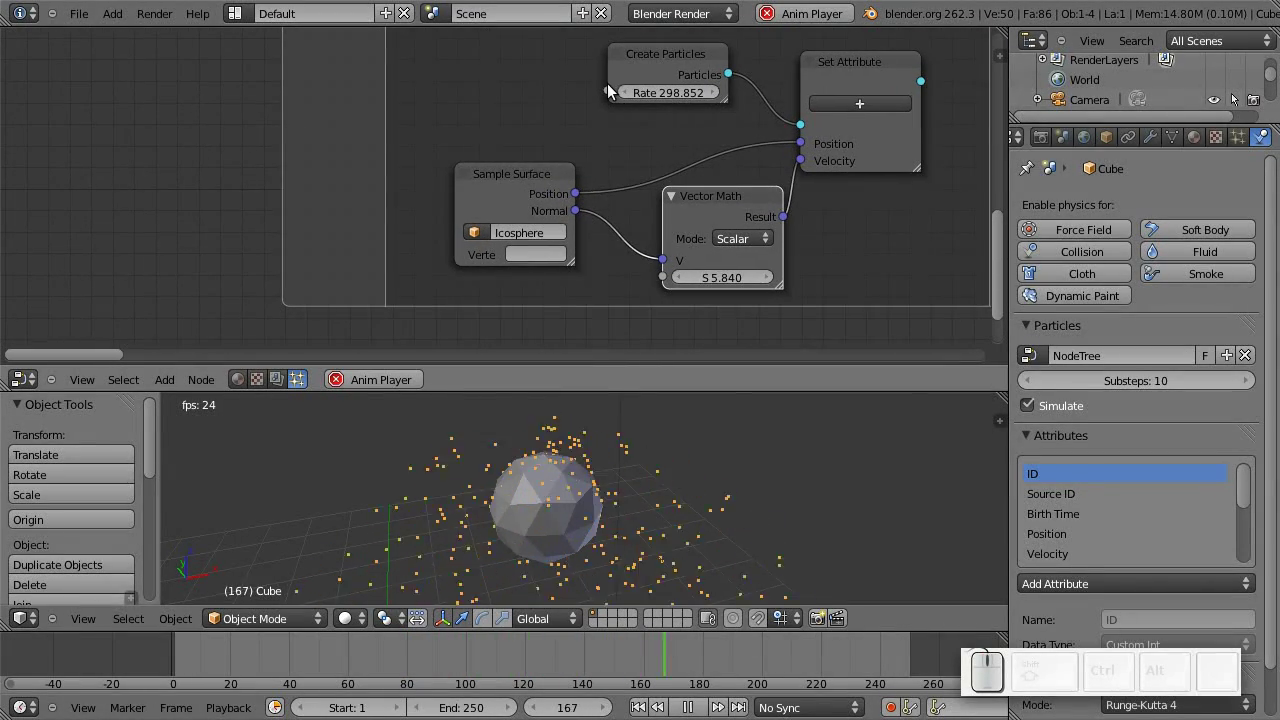
{"action": "left_click_drag", "start_coordinate": [616, 95], "coordinate": [671, 259]}
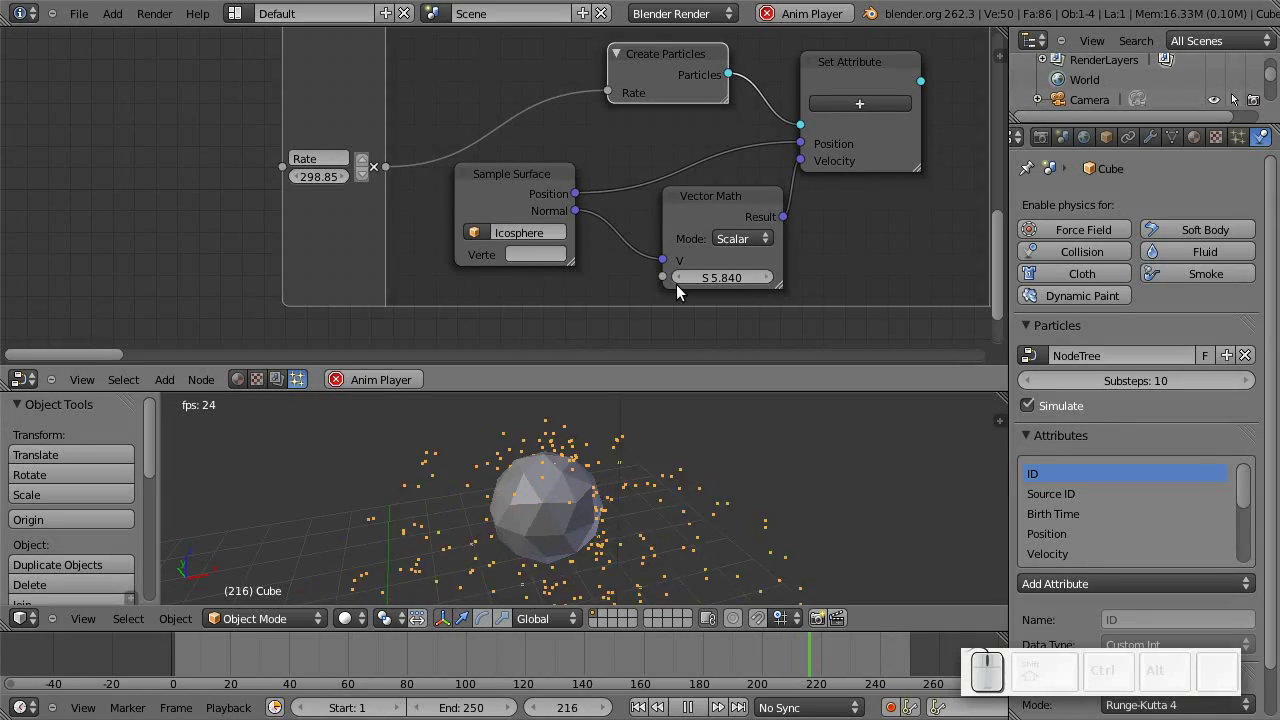
{"action": "left_click_drag", "start_coordinate": [670, 283], "coordinate": [743, 318]}
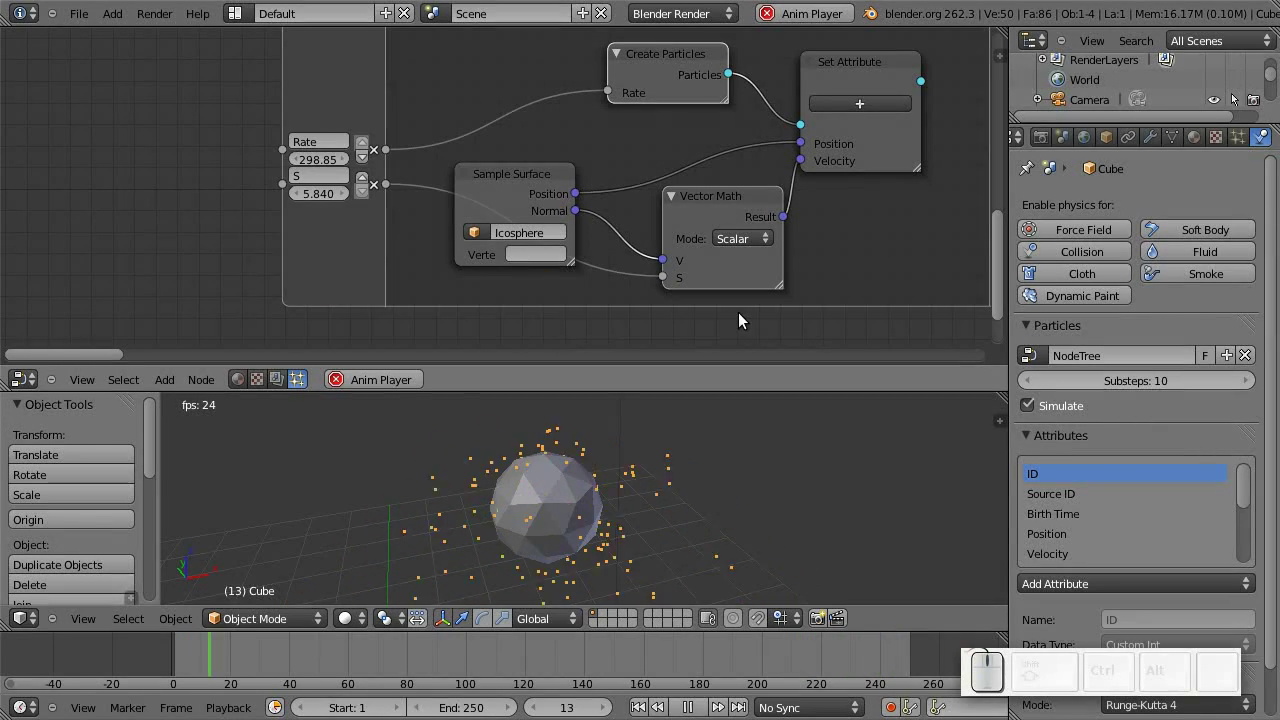
Rename the S group input to 'Velocity' and bring the Emit Particles node into view.
{"action": "left_click", "coordinate": [324, 179]}
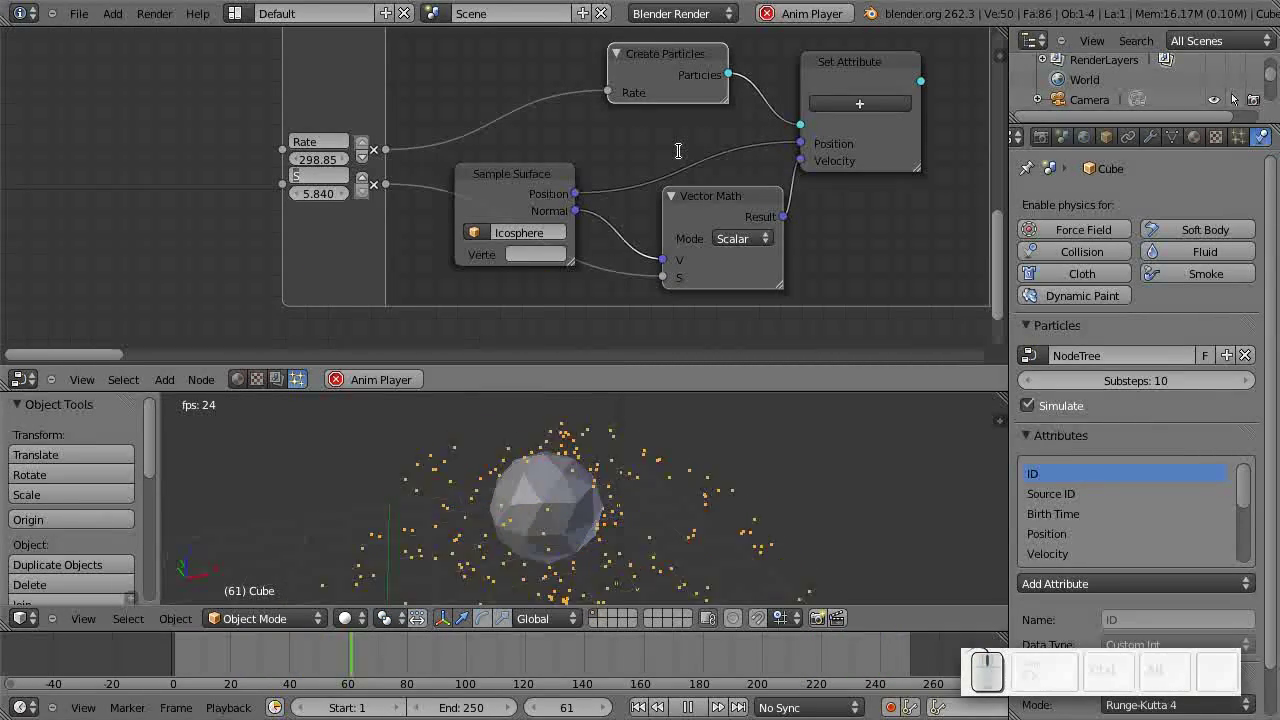
{"action": "key", "text": "shift+v"}
{"action": "key", "text": "shift+e"}
{"action": "key", "text": "shift+l"}
{"action": "key", "text": "shift+o"}
{"action": "key", "text": "shift+i"}
{"action": "key", "text": "shift+t"}
{"action": "key", "text": "shift+y"}
{"action": "key", "text": "shift+Return"}
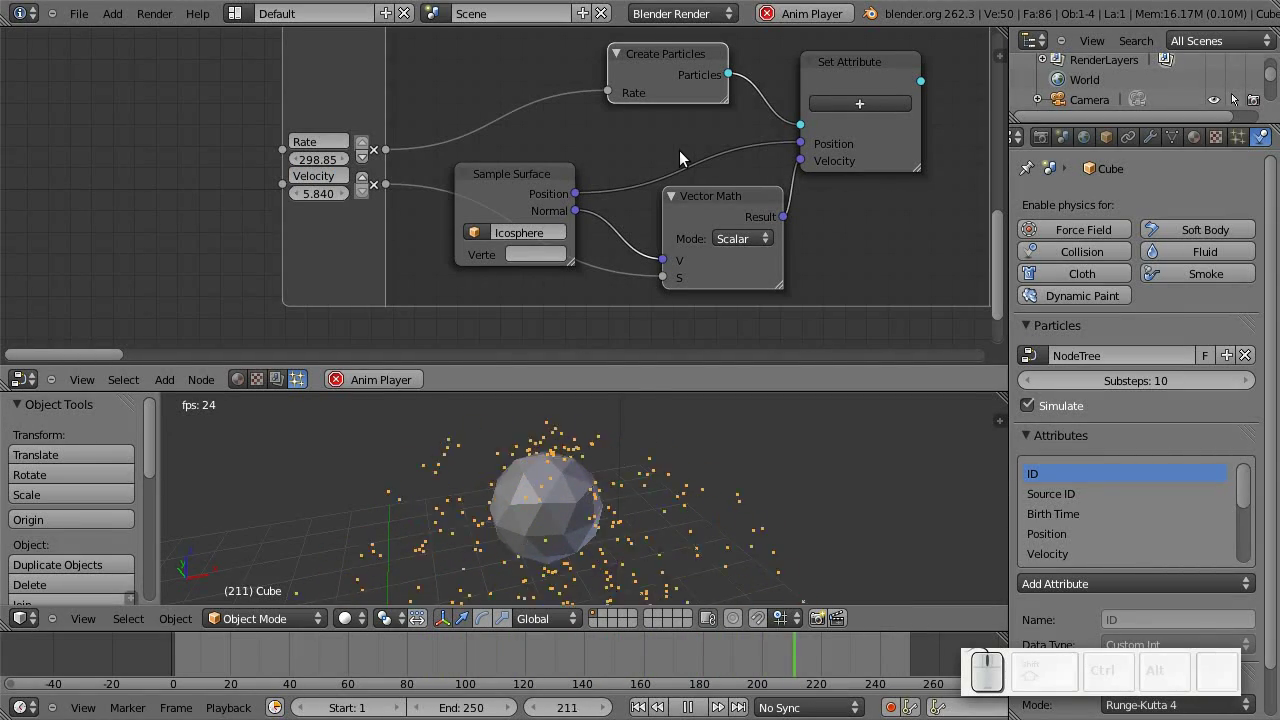
{"action": "key", "text": "Tab"}
{"action": "left_click", "coordinate": [653, 153]}
{"action": "middle_click", "coordinate": [417, 121]}
{"action": "left_click_drag", "start_coordinate": [404, 123], "coordinate": [353, 118]}
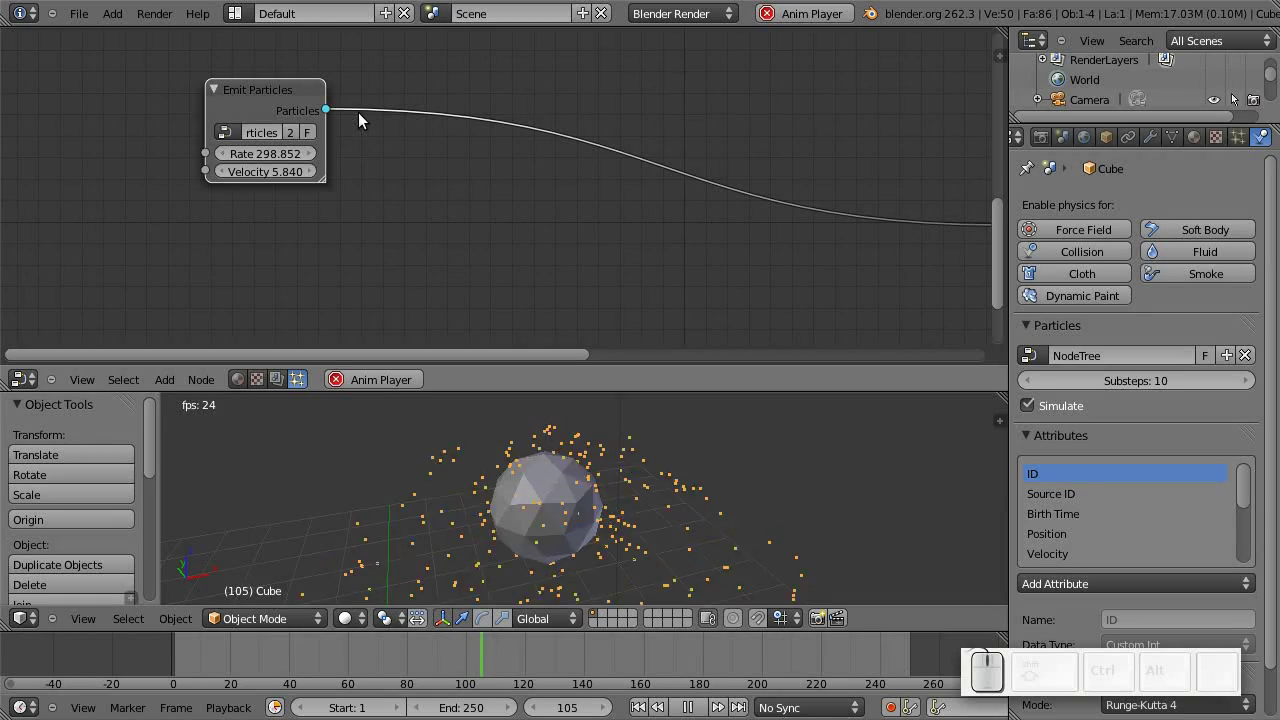